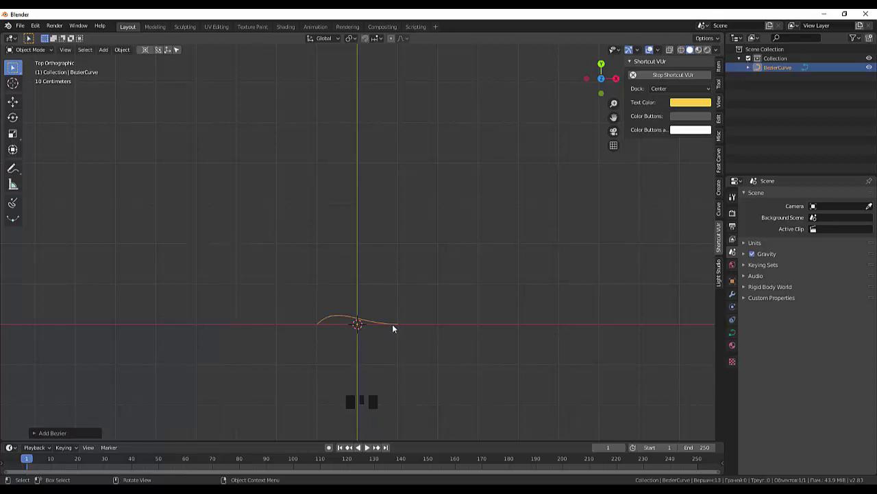
- Select the small Bezier curve and enter Edit Mode to show its points and handles
click(397, 328)
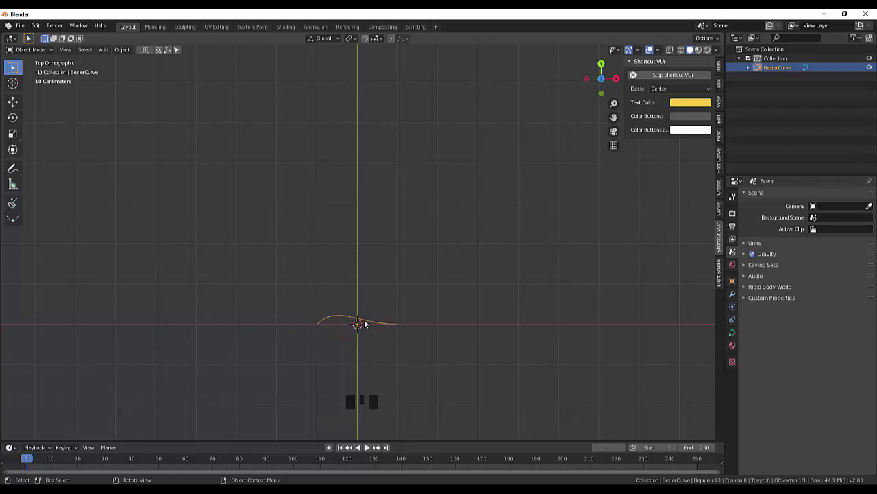
click(369, 325)
click(369, 323)
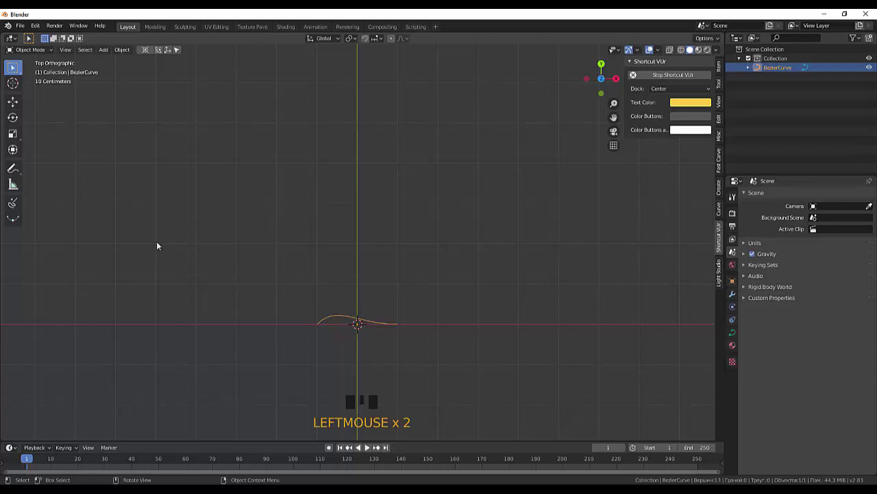
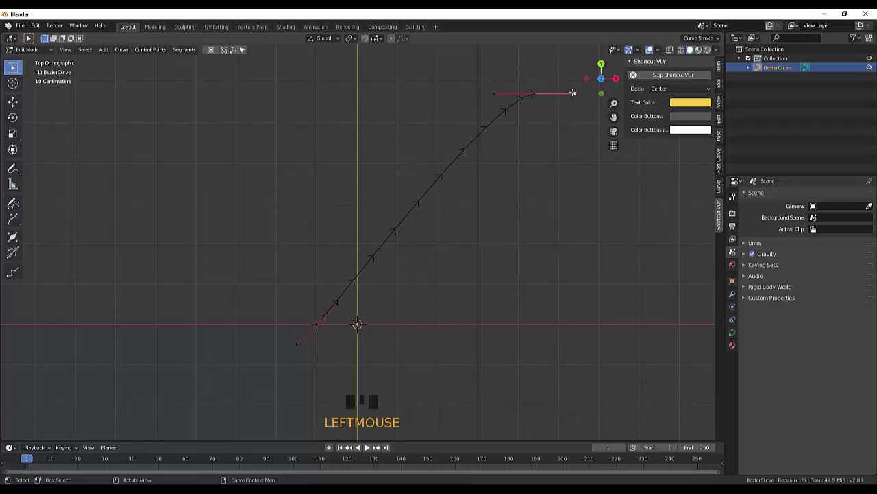
- Pull the end point up and extend new points so the curve forms a tall inward-curling loop
key(g)
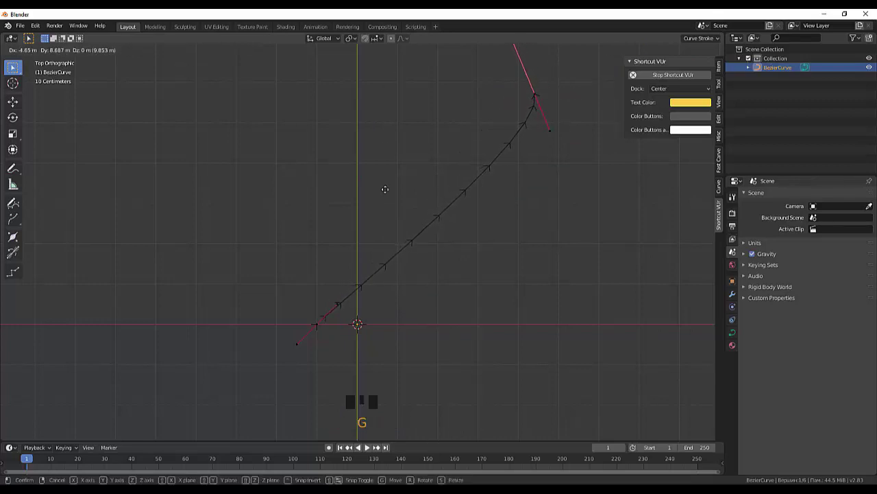
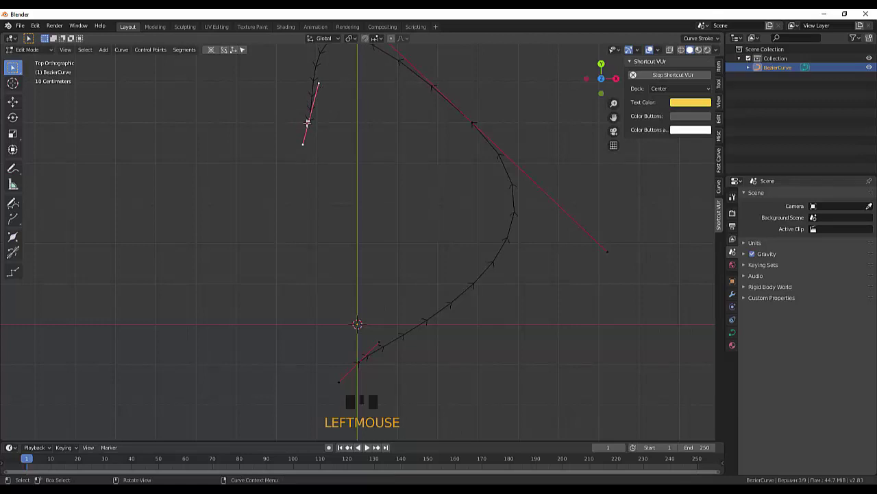
key(g)
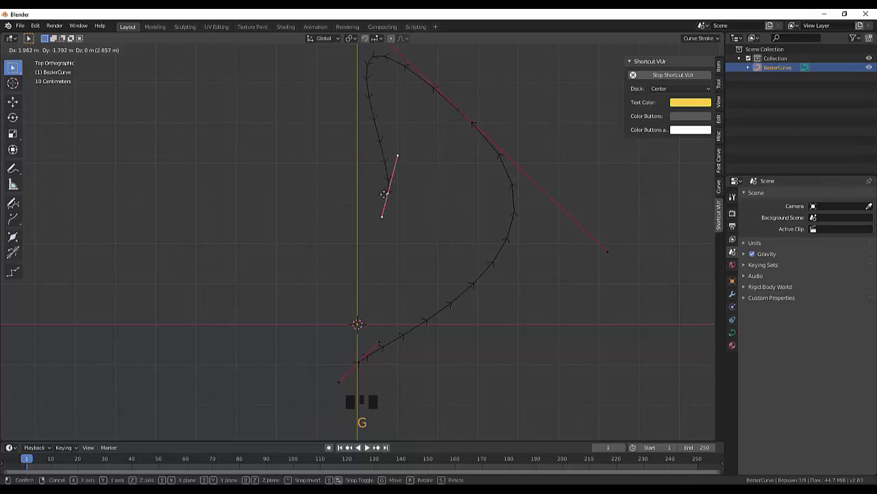
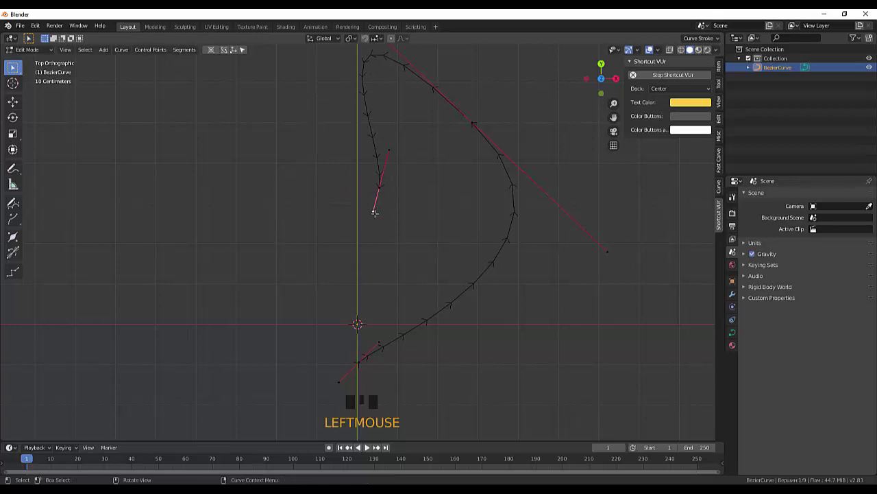
key(g)
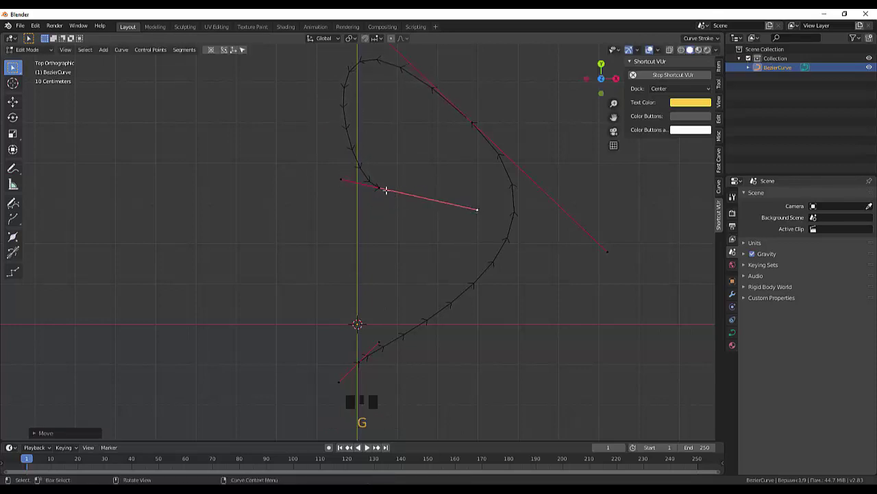
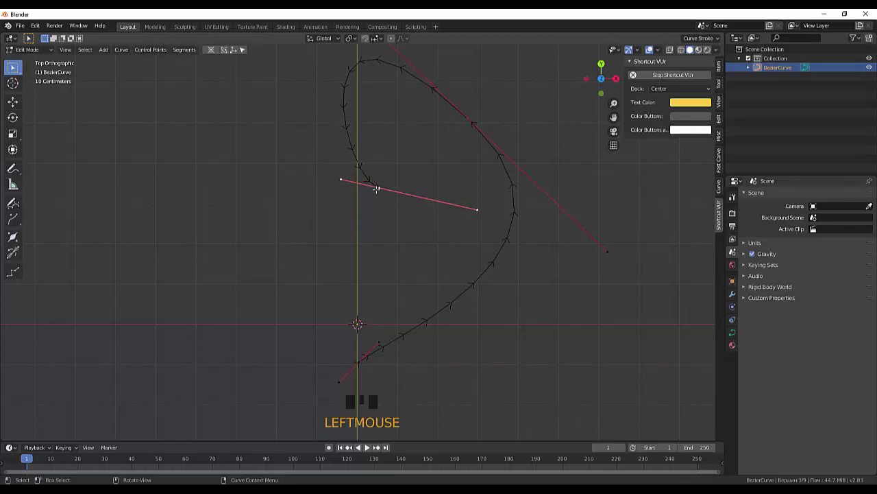
key(g)
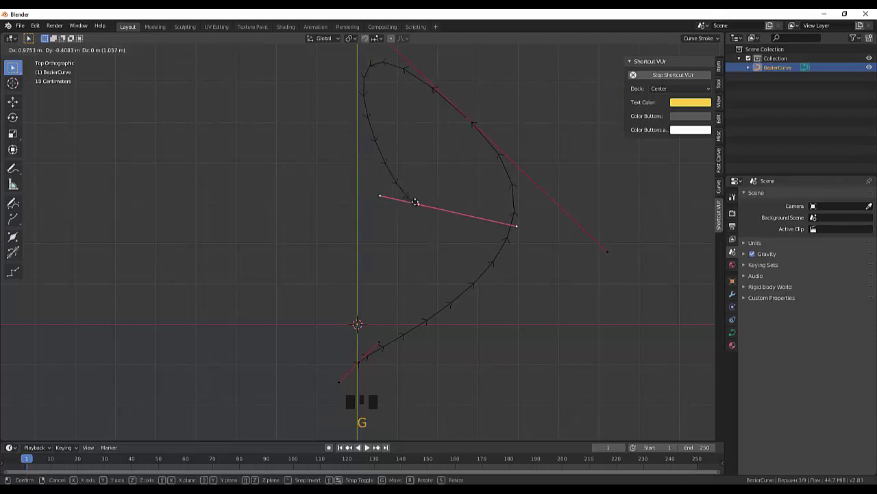
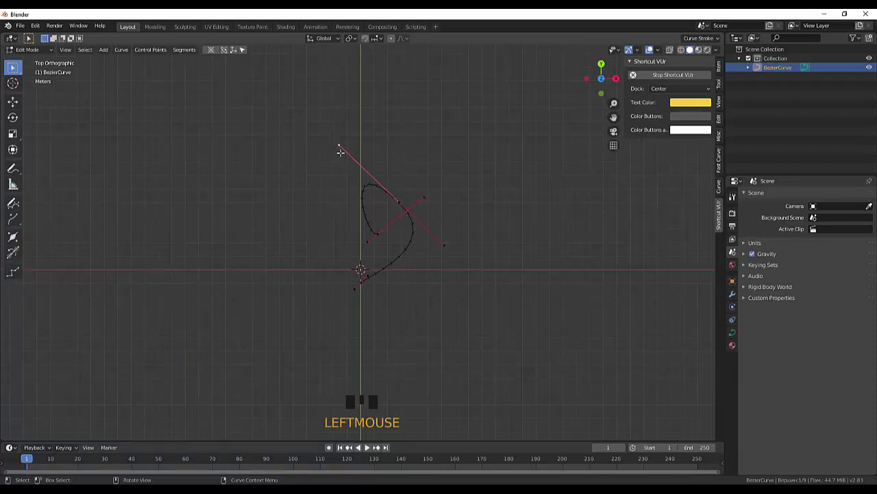
- Extrude and tuck extra points inside the loop so the end curls into a spiral
key(g)
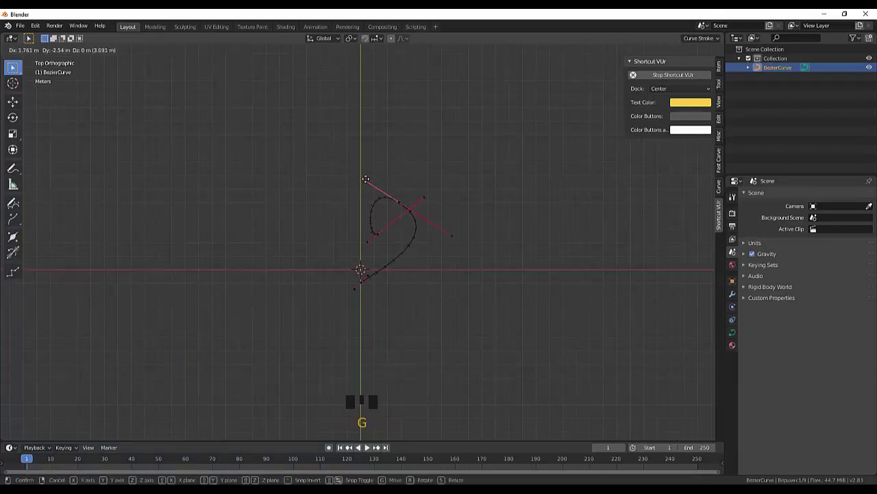
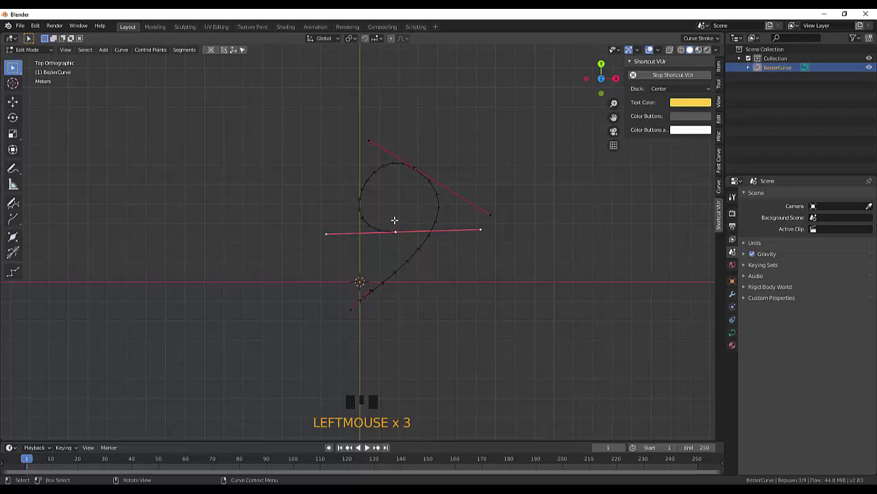
key(e)
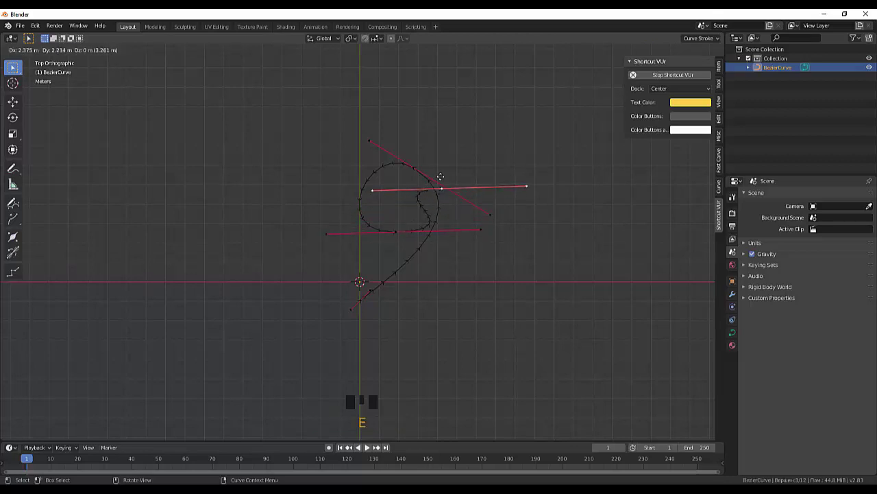
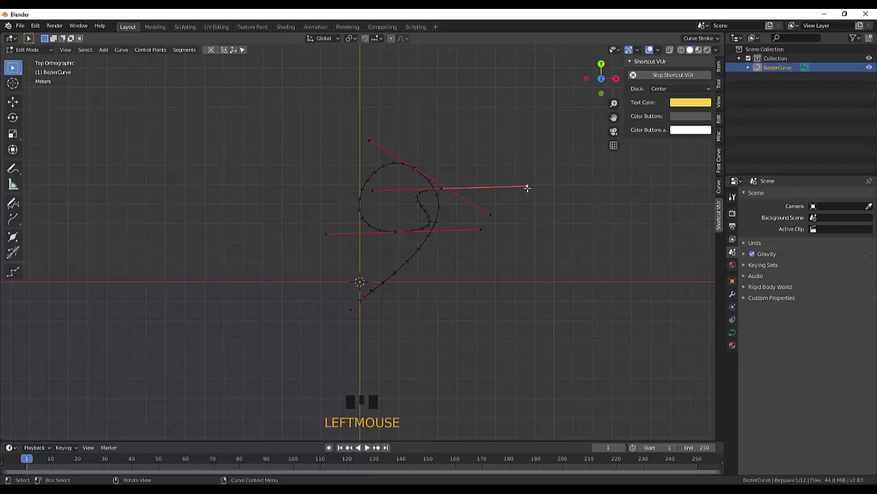
key(g)
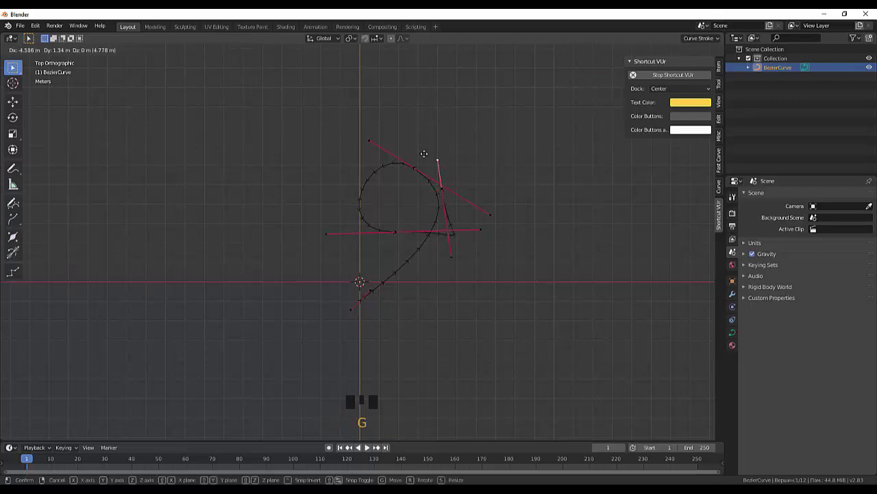
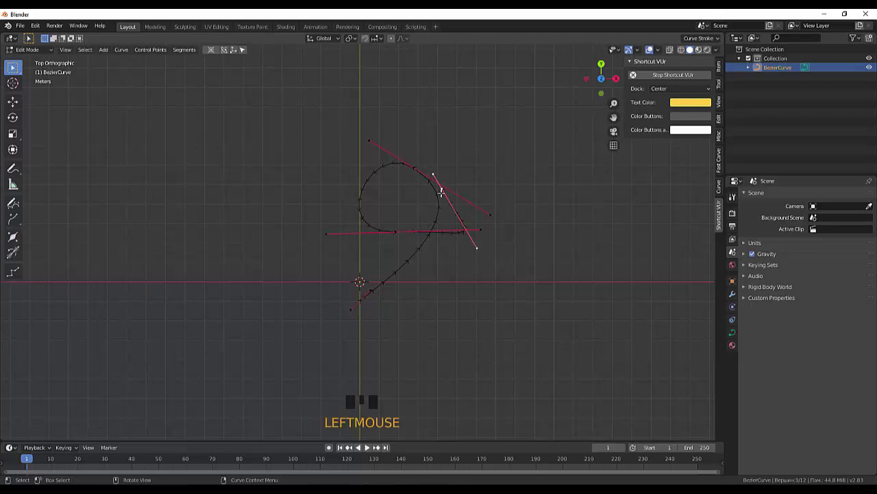
key(g)
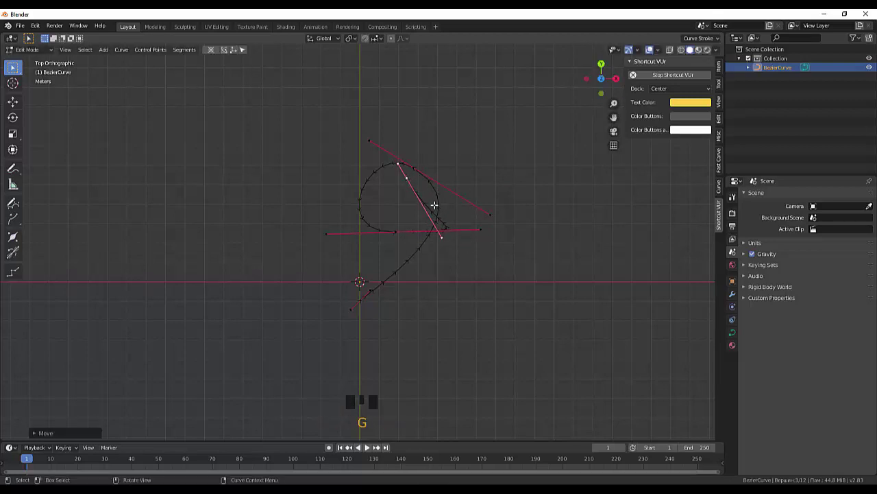
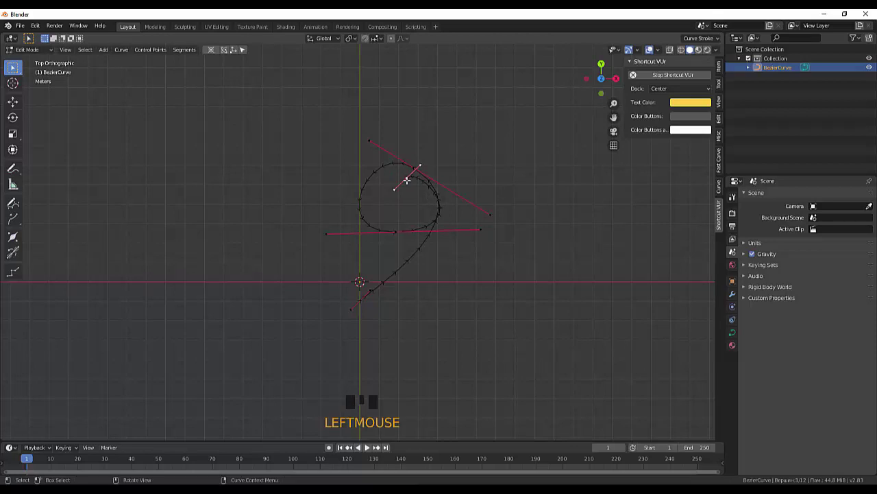
key(g)
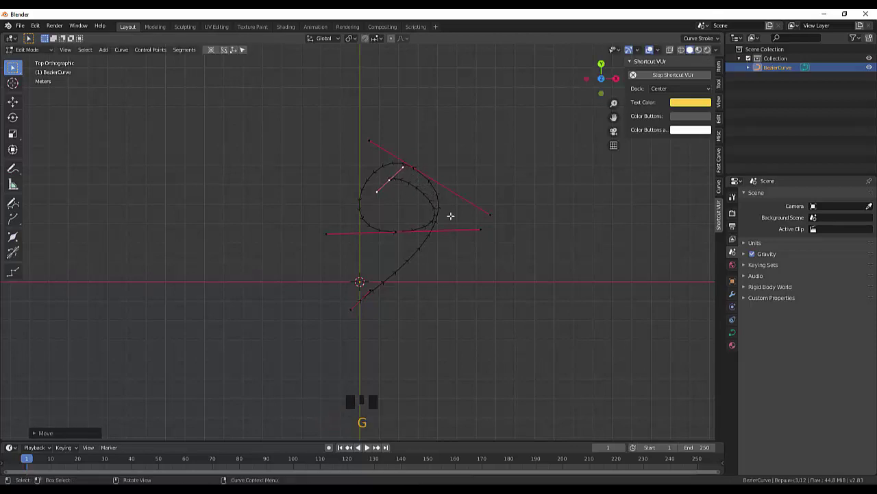
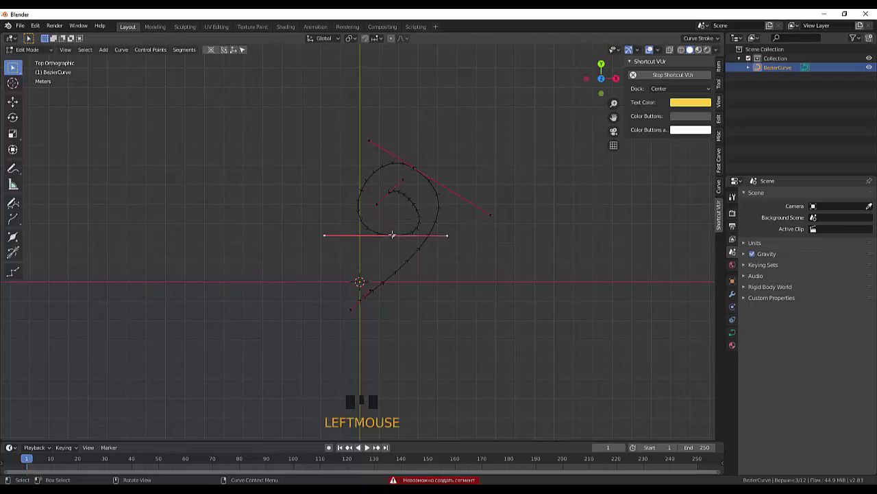
- Adjust the bottom and top handles so the spiral ends in a smooth hooked tail
key(g)
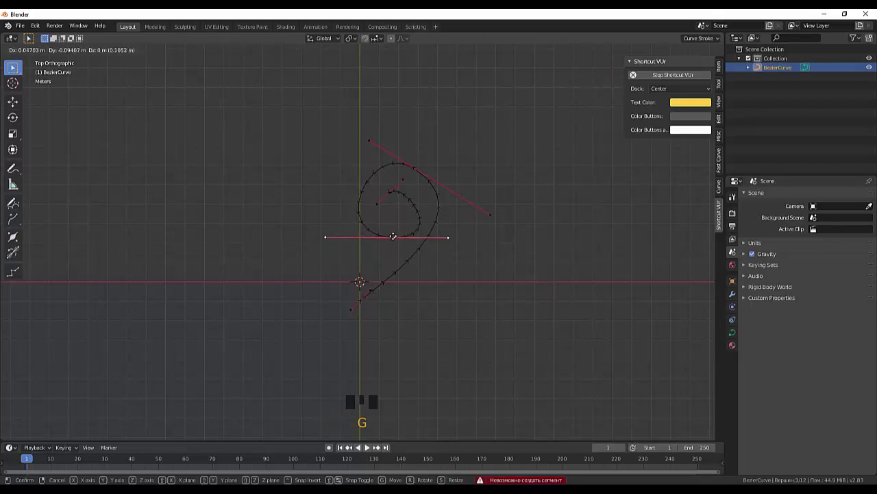
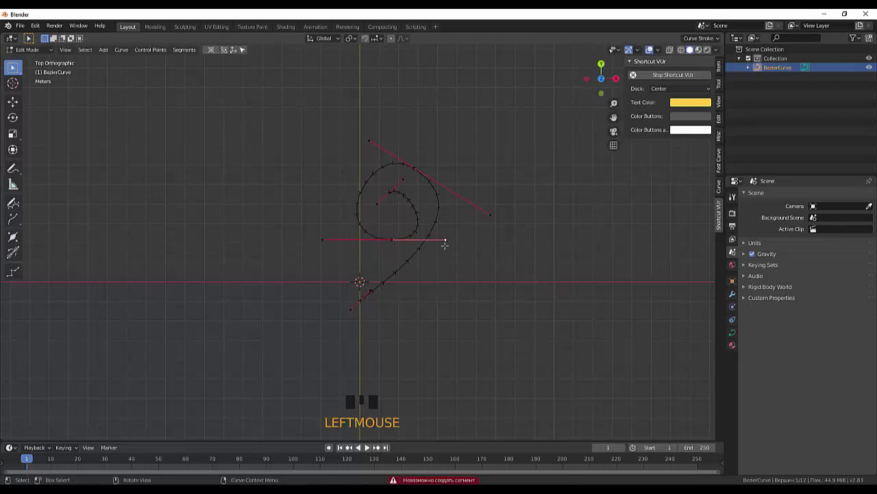
key(g)
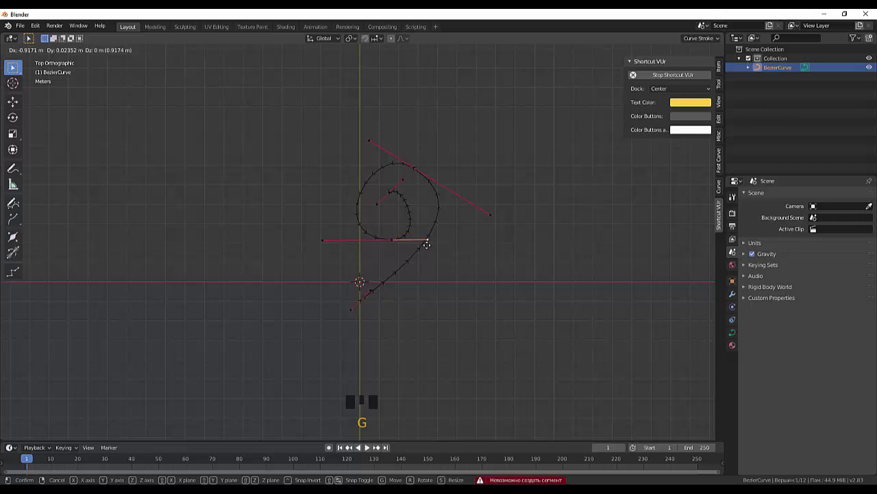
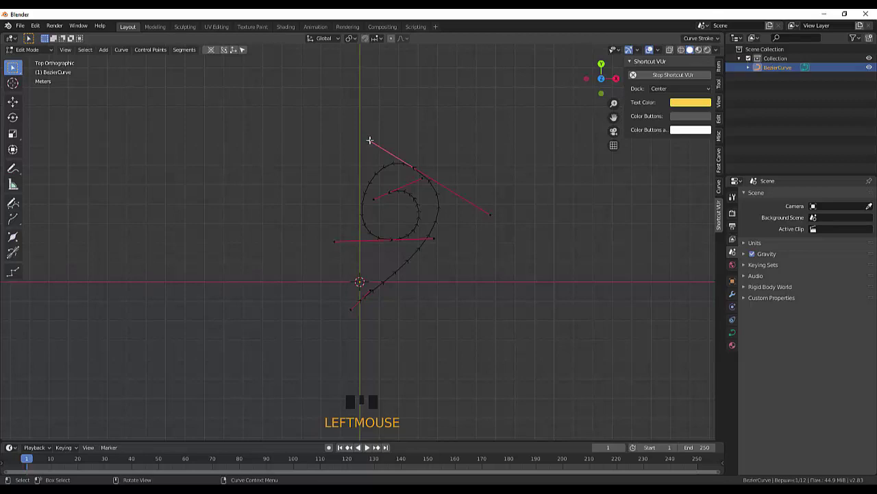
key(g)
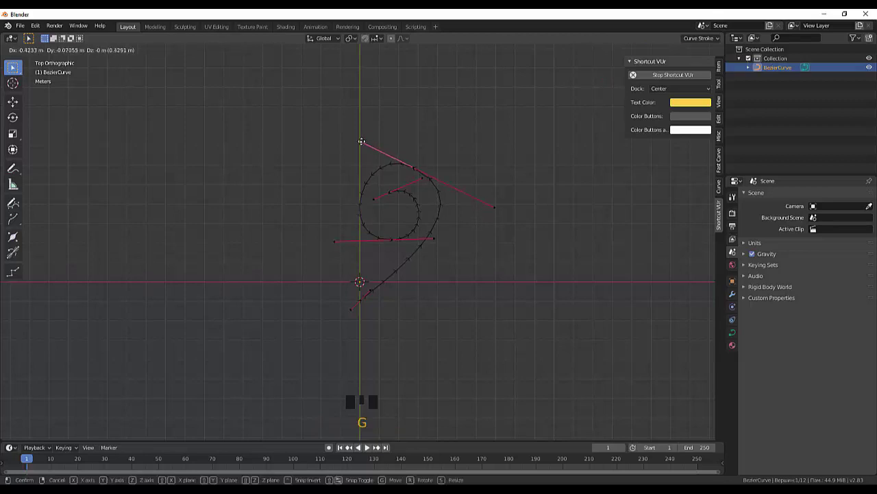
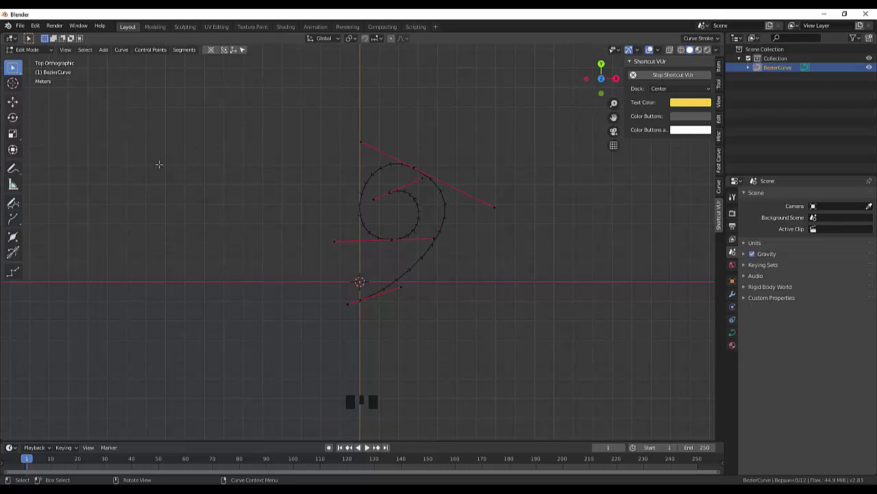
key(shift+a)
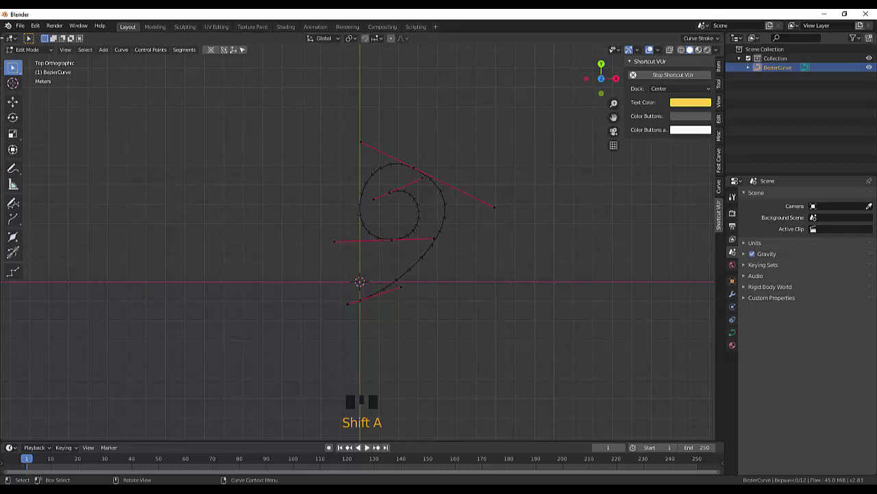
- Re-enter Edit Mode and move handles to round the spiral's outer loop
drag(31, 53, 412, 213)
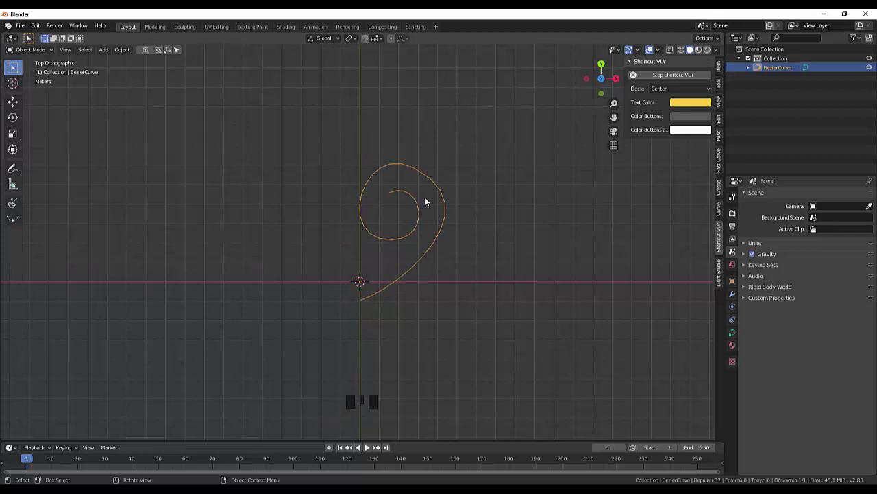
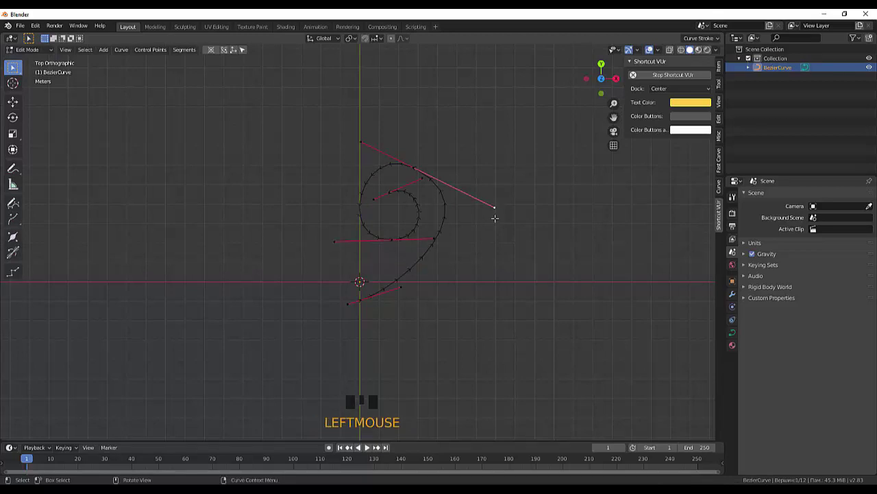
key(g)
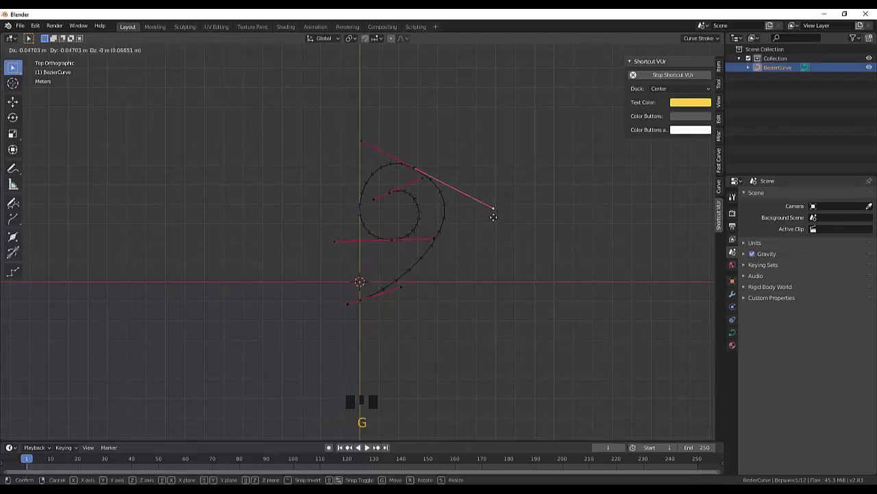
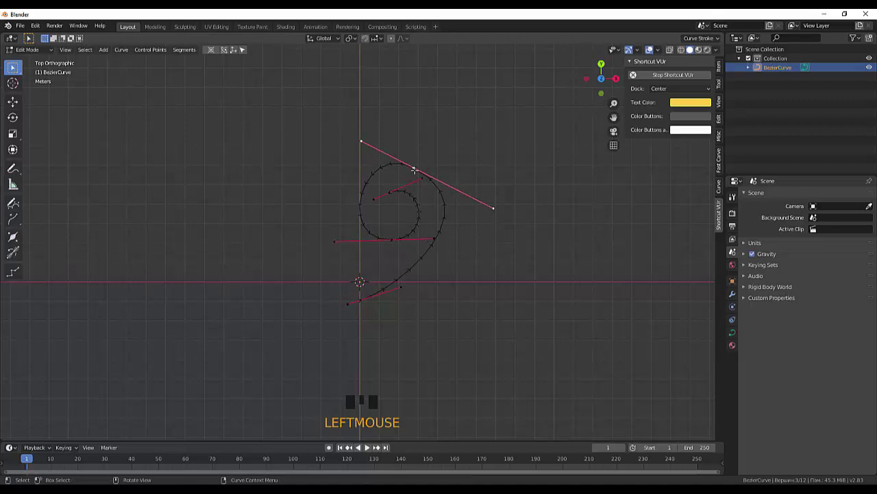
key(g)
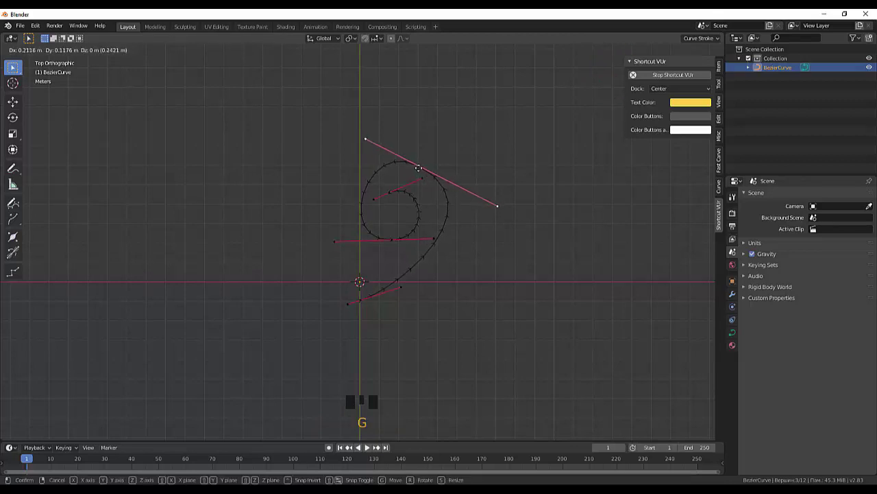
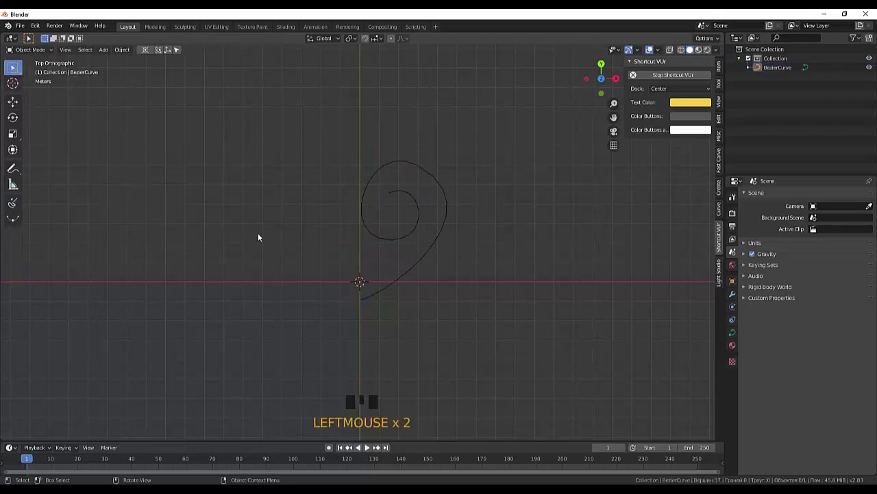
- Add a mesh plane at the origin under the spiral and enter Edit Mode on it
click(232, 253)
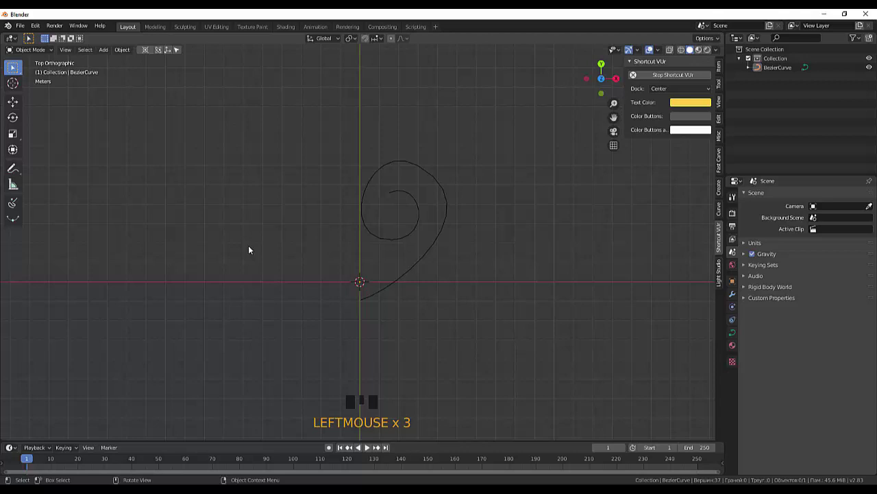
key(shift+a)
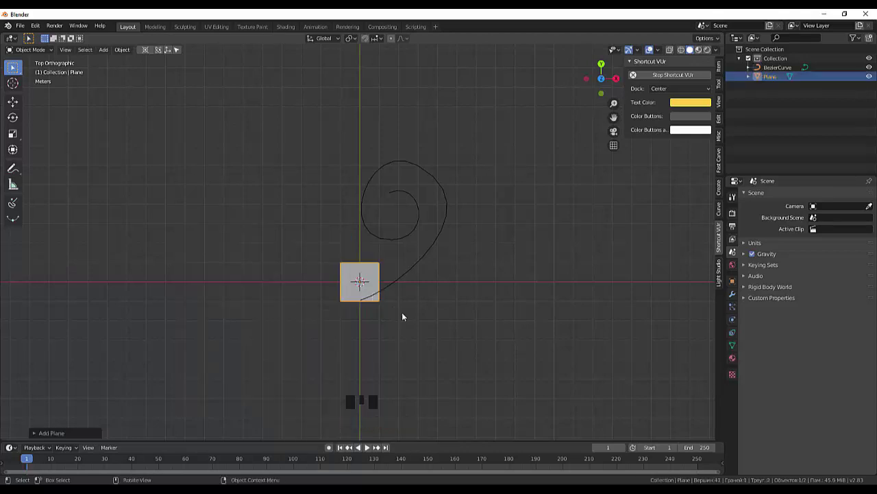
scroll(up, 3)
scroll(up, 3)
click(382, 306)
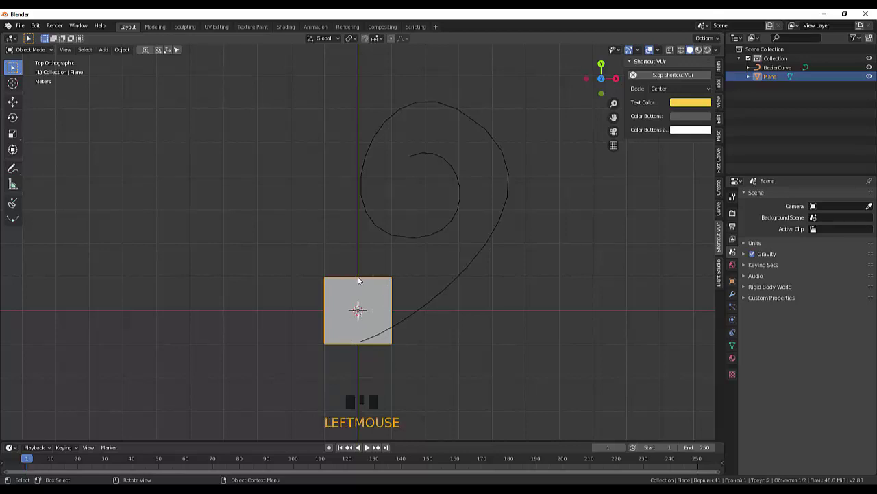
click(371, 294)
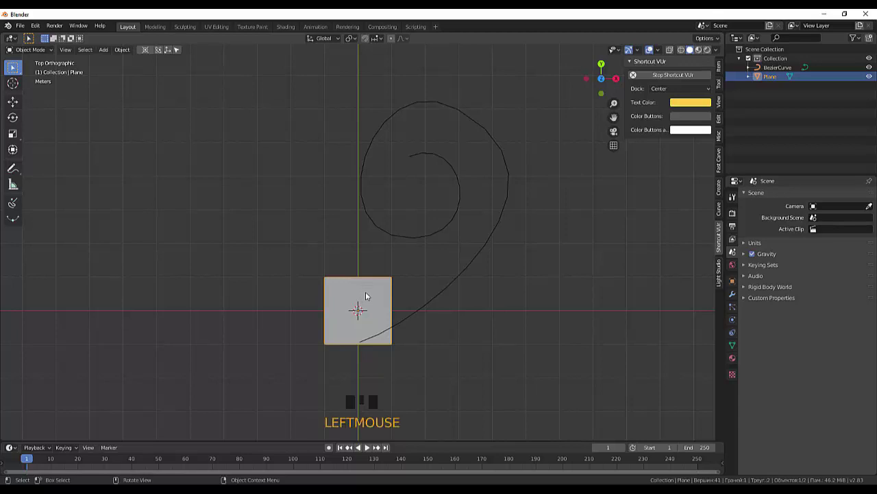
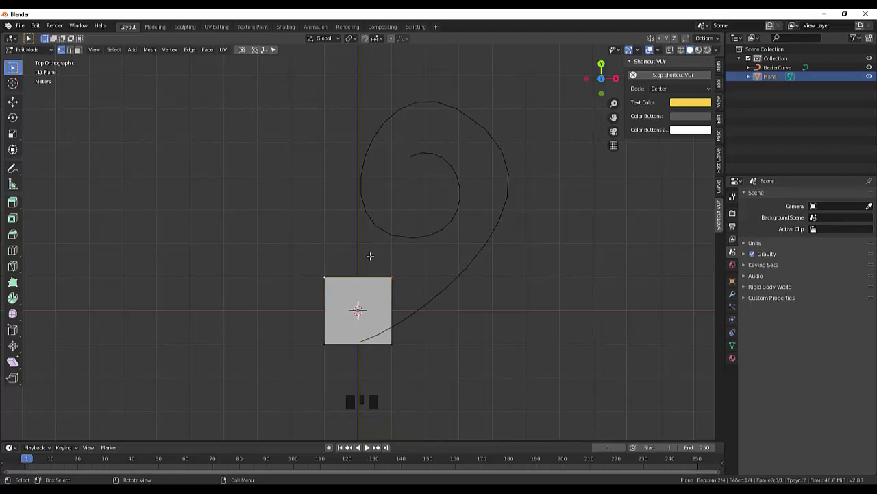
- Merge the plane's vertices into a small upright triangle at the spiral's start and scale it down
key(g)
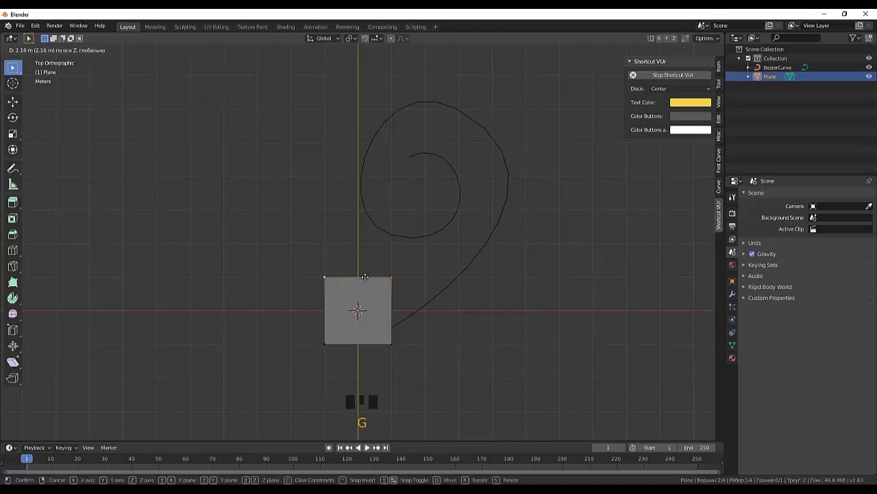
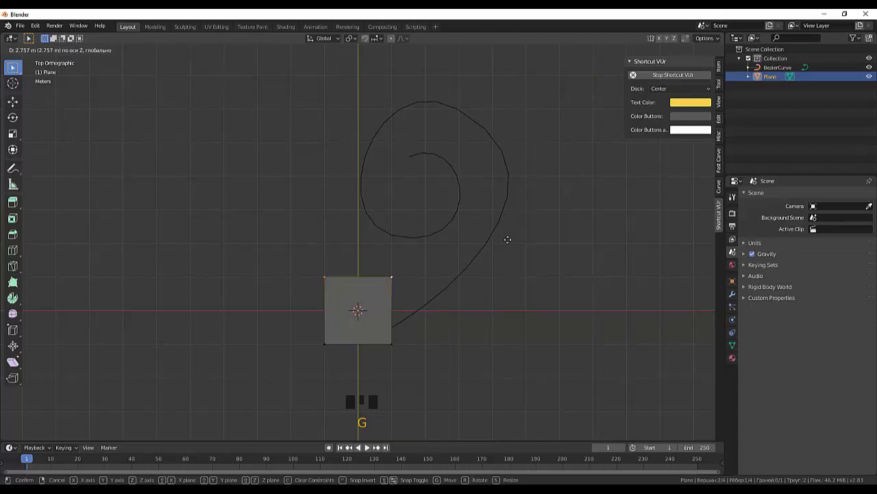
key(\)
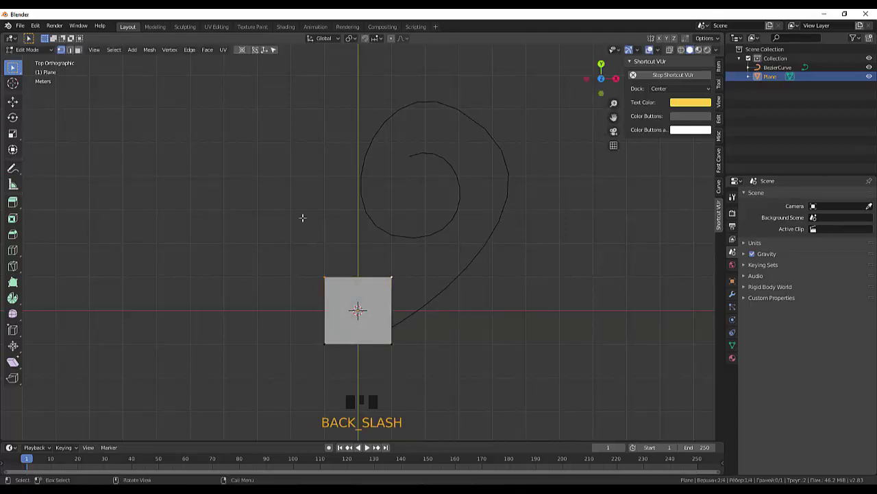
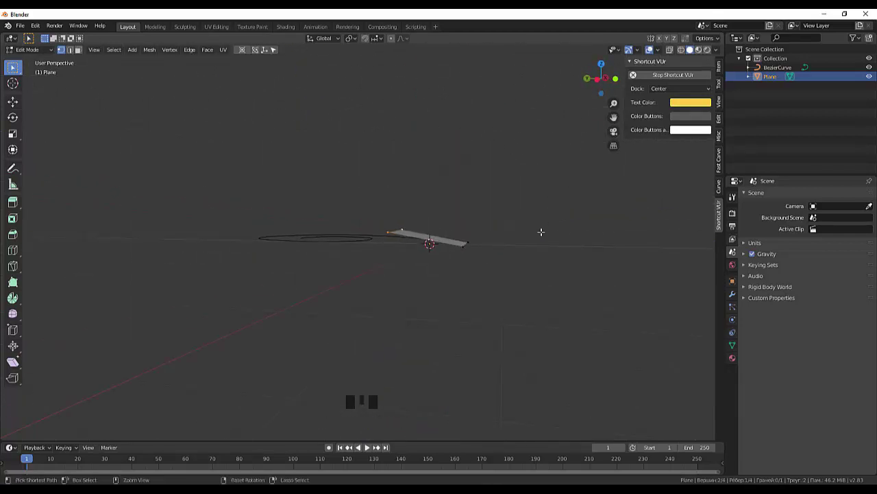
key(ctrl+z)
key(ctrl+z)
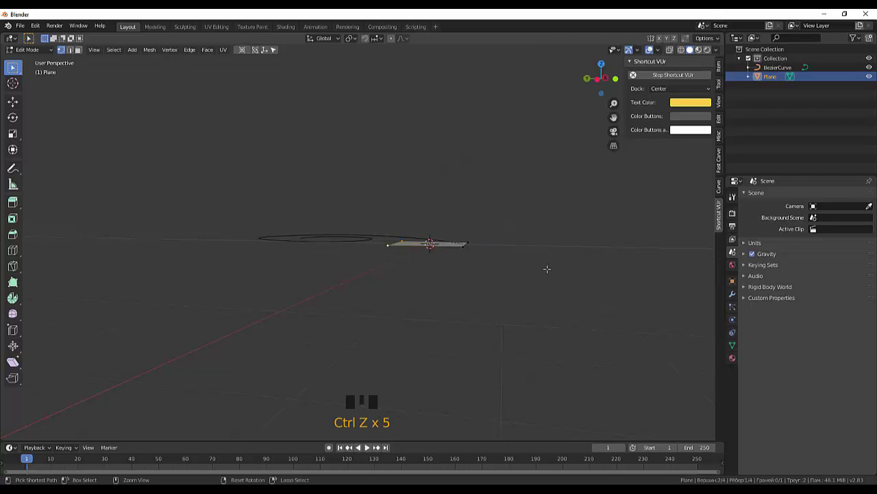
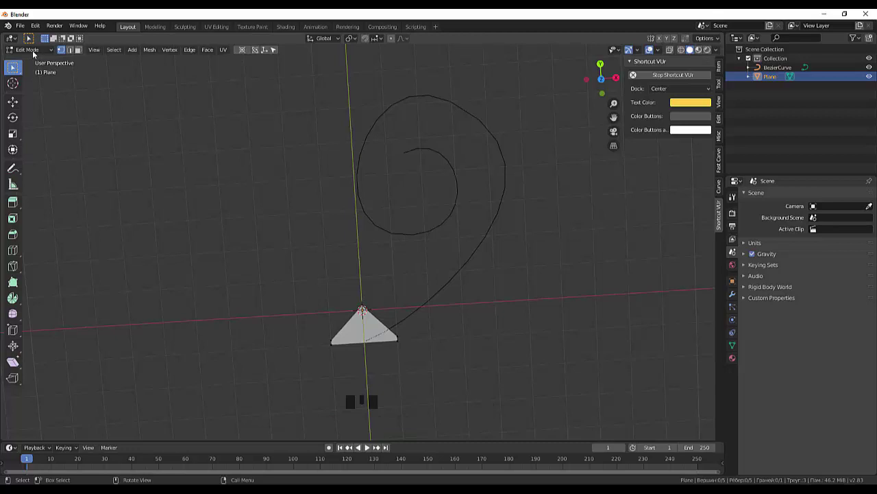
drag(37, 55, 438, 79)
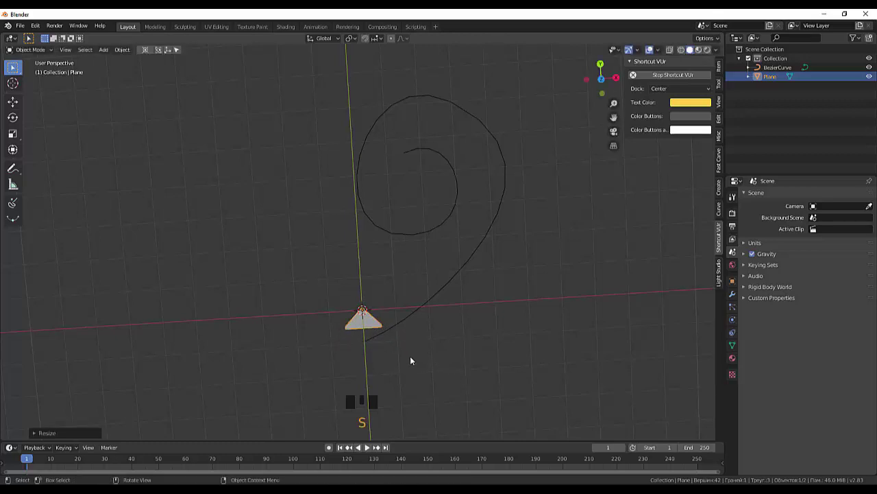
- Convert the small triangle mesh into a curve outline via Object > Convert to > Curve
click(415, 361)
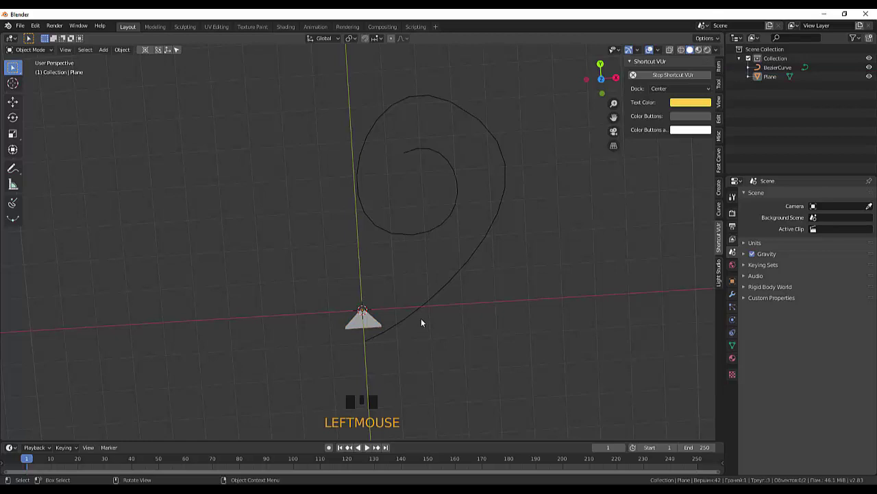
click(427, 309)
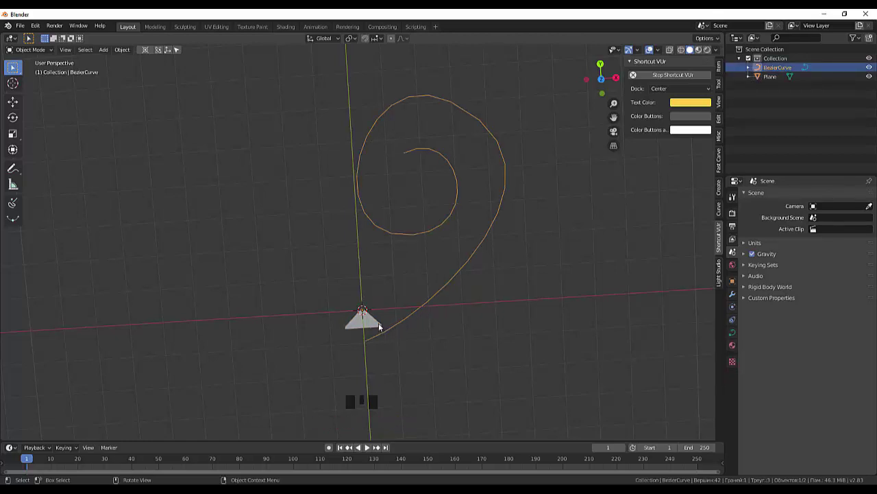
click(383, 327)
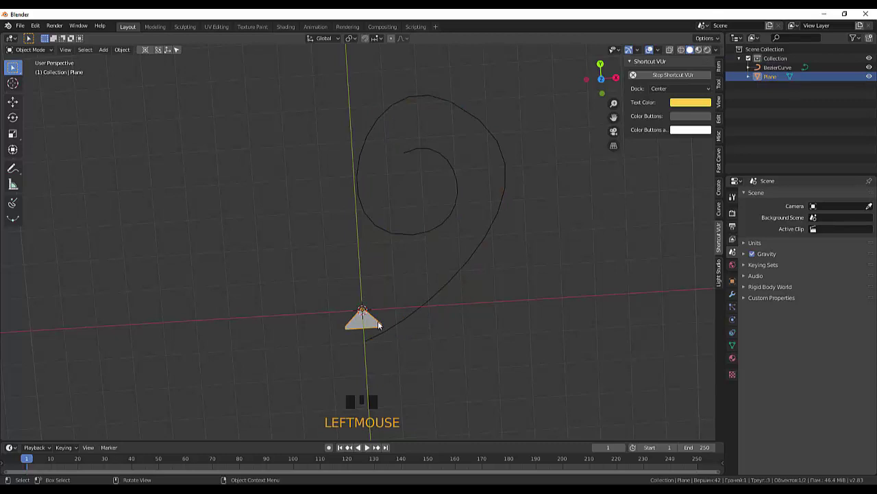
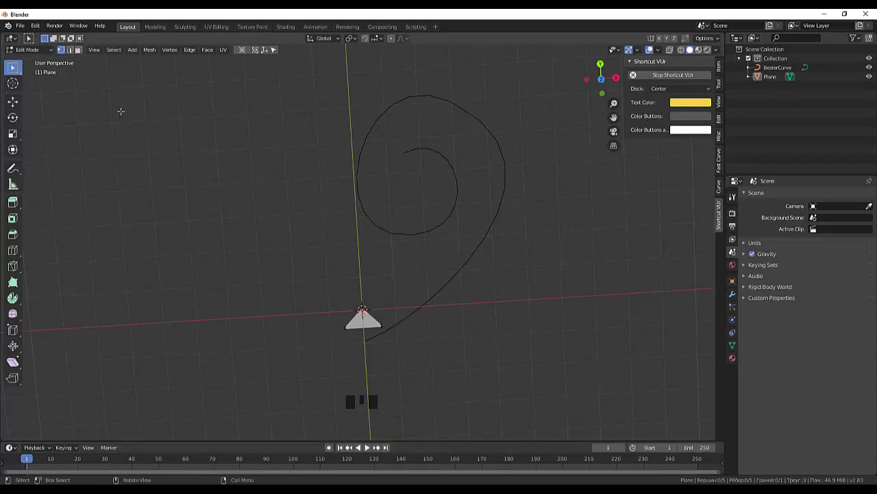
drag(28, 52, 380, 330)
drag(123, 52, 158, 292)
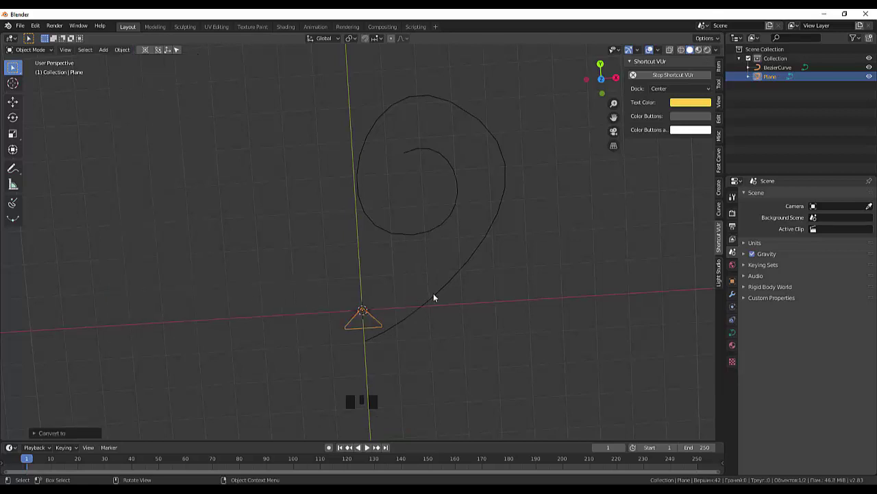
- Make the spiral curve the active object again beside the triangle outline
click(440, 295)
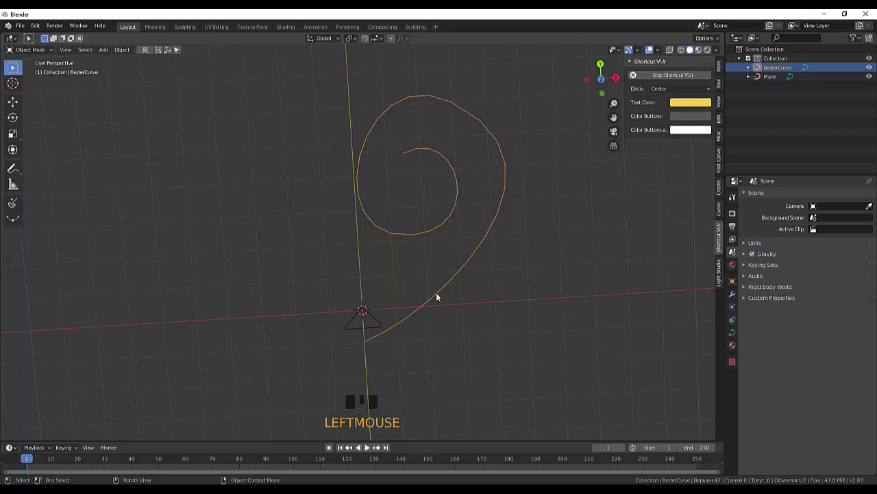
click(381, 320)
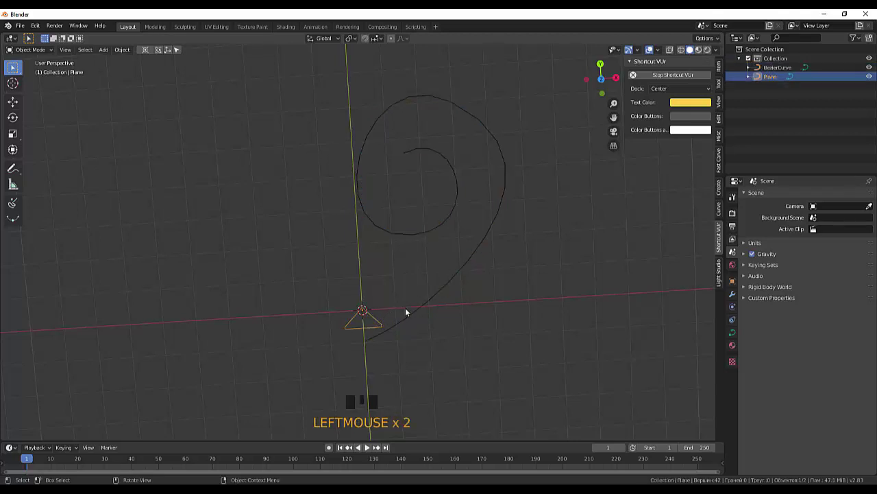
click(426, 308)
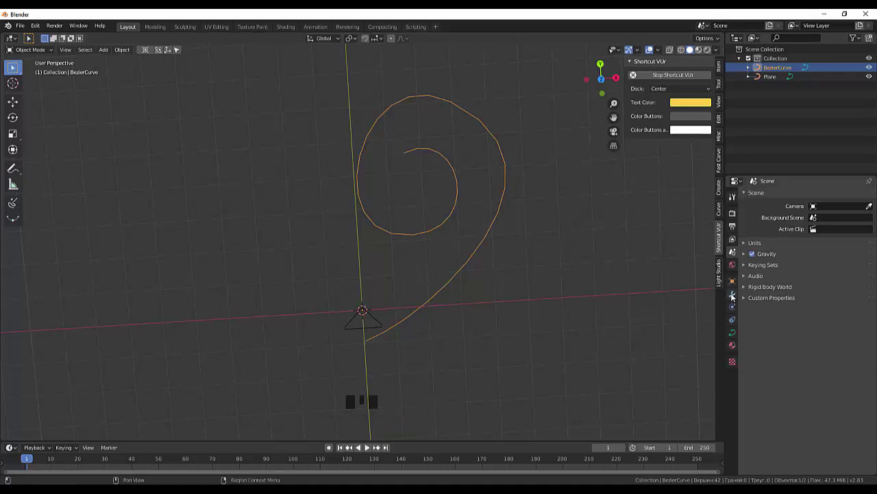
- Discard a stray Curve modifier and make the spiral a flat 2D curve in its data settings
click(736, 298)
drag(766, 200, 785, 238)
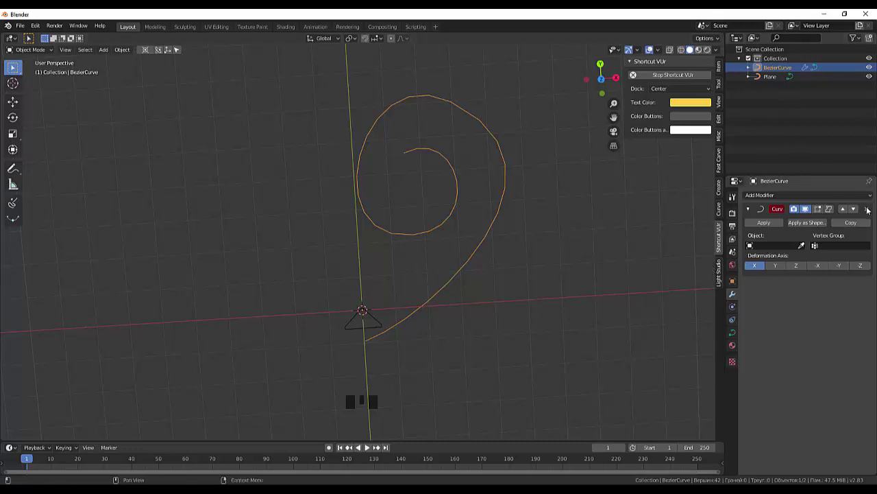
click(872, 212)
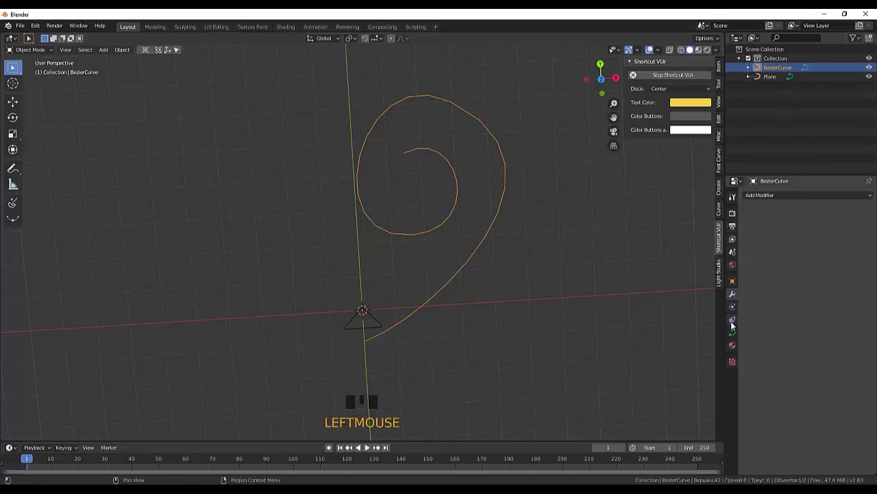
click(737, 332)
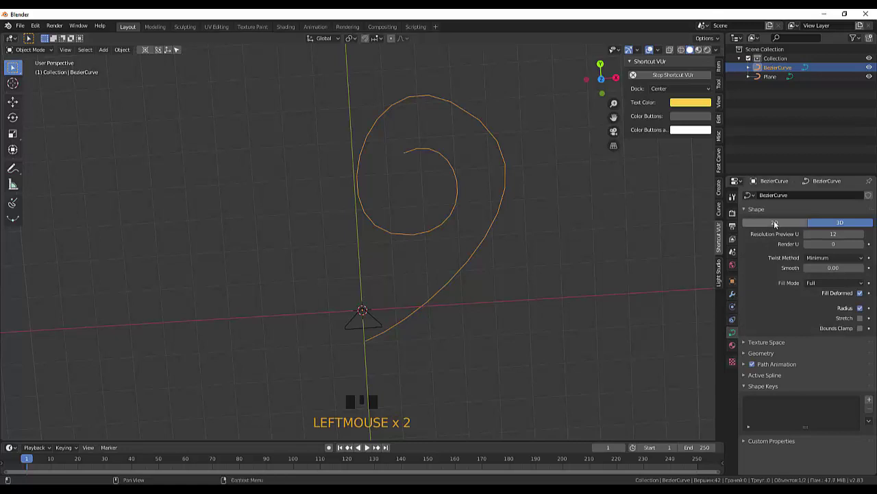
click(779, 226)
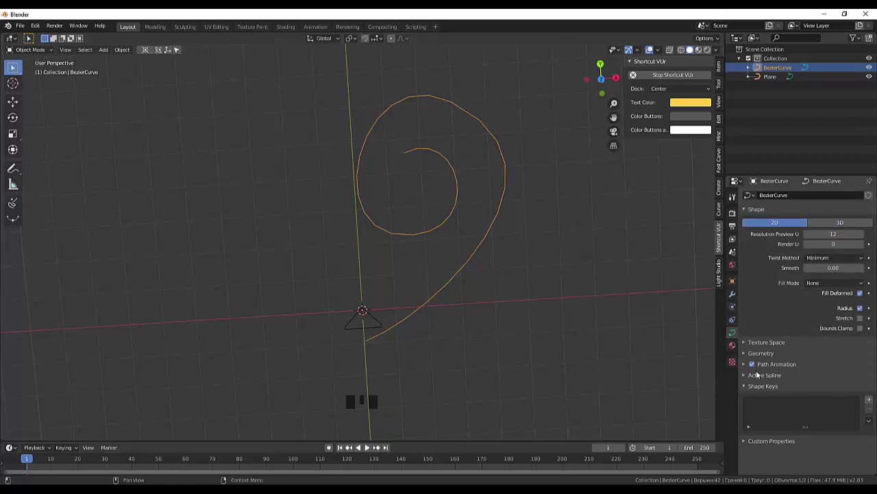
- Set the Plane as the spiral's Bevel Object so it becomes a solid ribbon
click(749, 368)
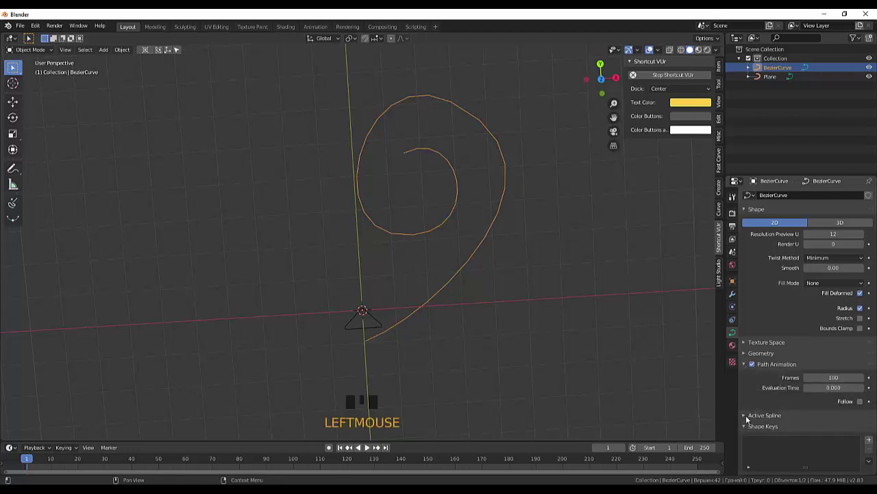
click(750, 421)
scroll(down, 3)
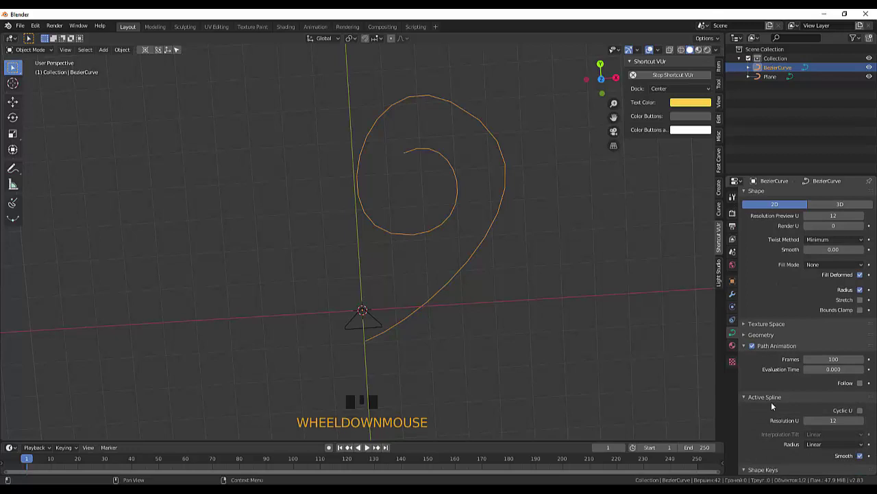
click(864, 460)
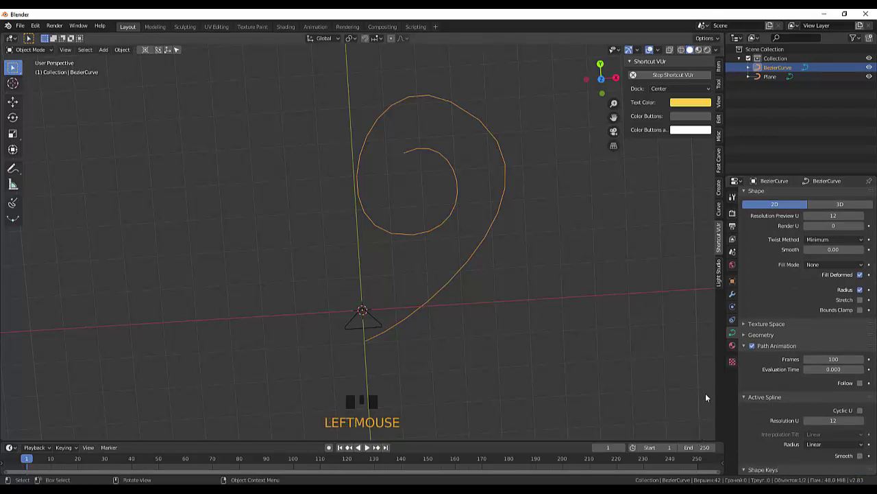
click(748, 336)
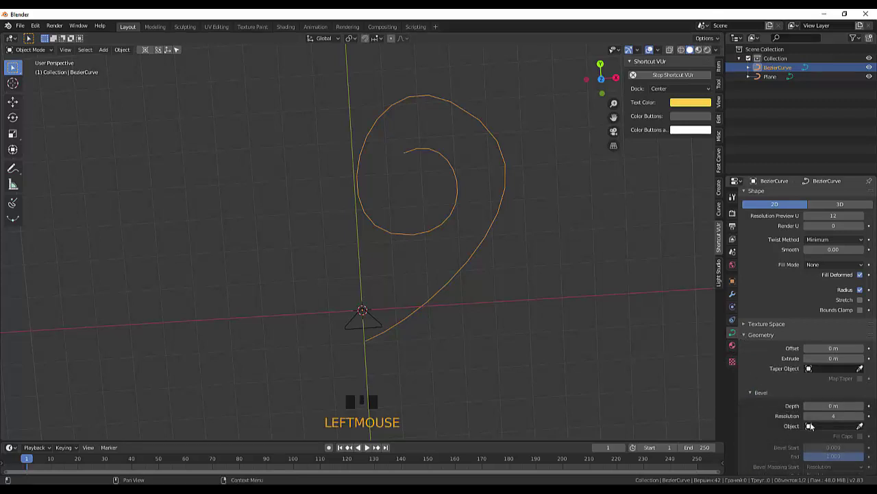
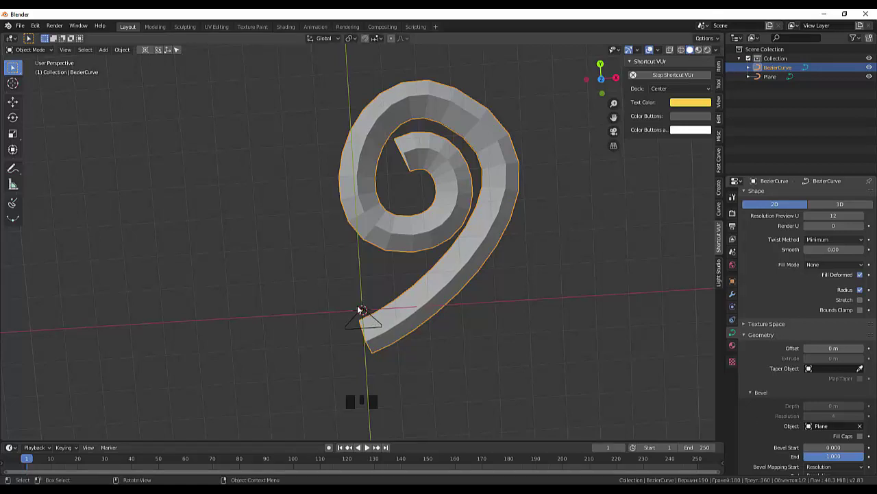
- Apply Shade Smooth to the spiral ribbon and orbit to inspect the result
drag(527, 340, 610, 380)
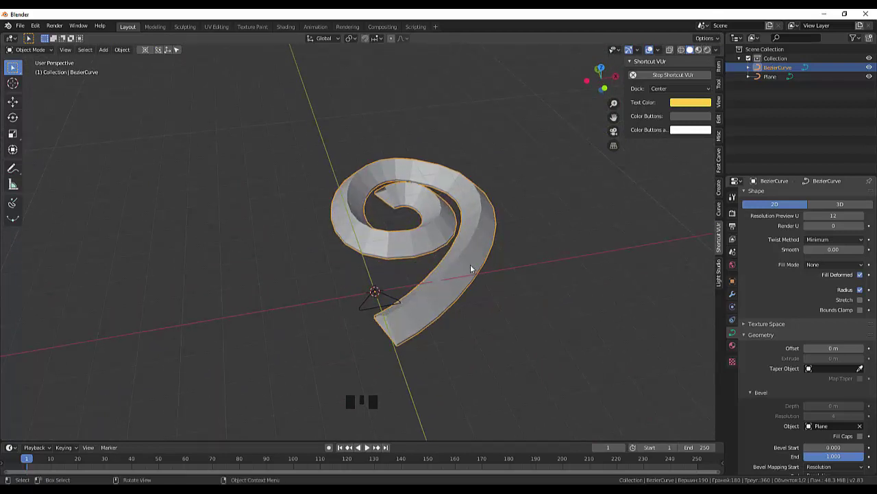
scroll(up, 3)
drag(471, 266, 426, 125)
click(425, 125)
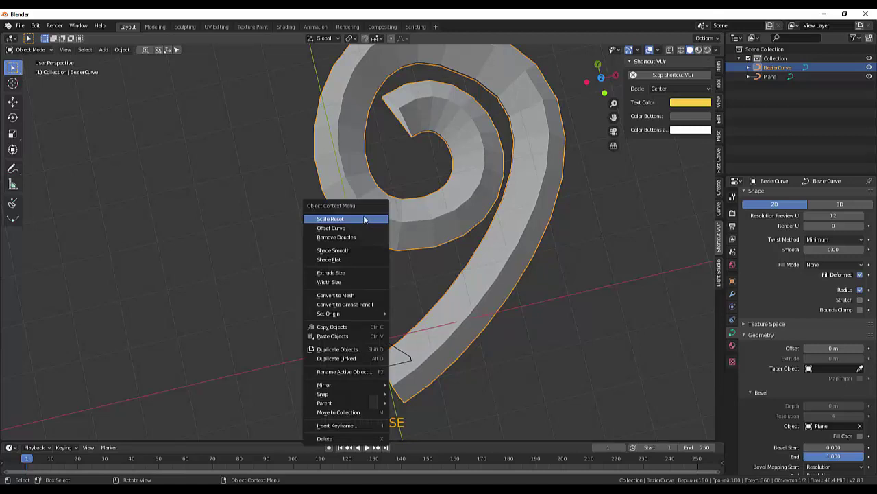
right_click(355, 250)
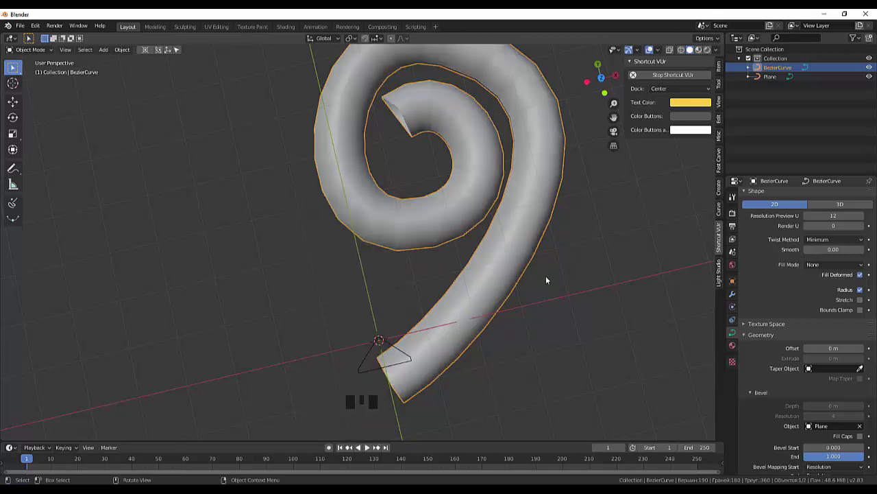
drag(550, 279, 547, 224)
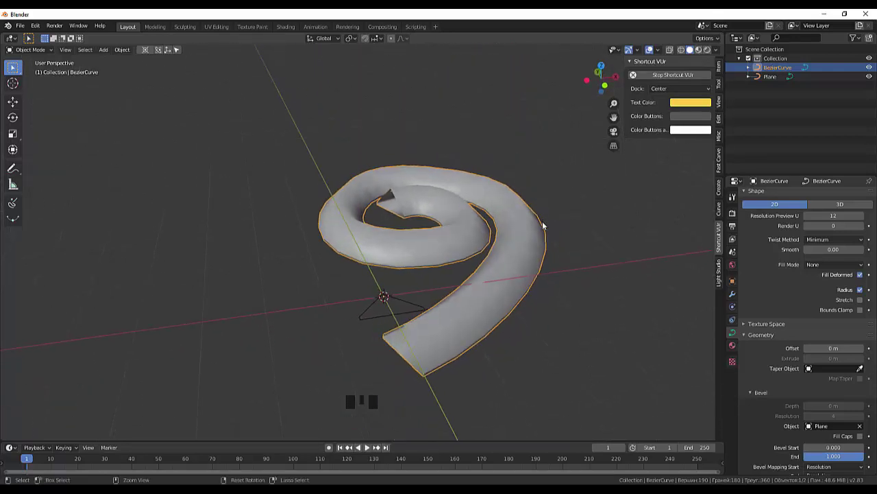
drag(547, 226, 534, 251)
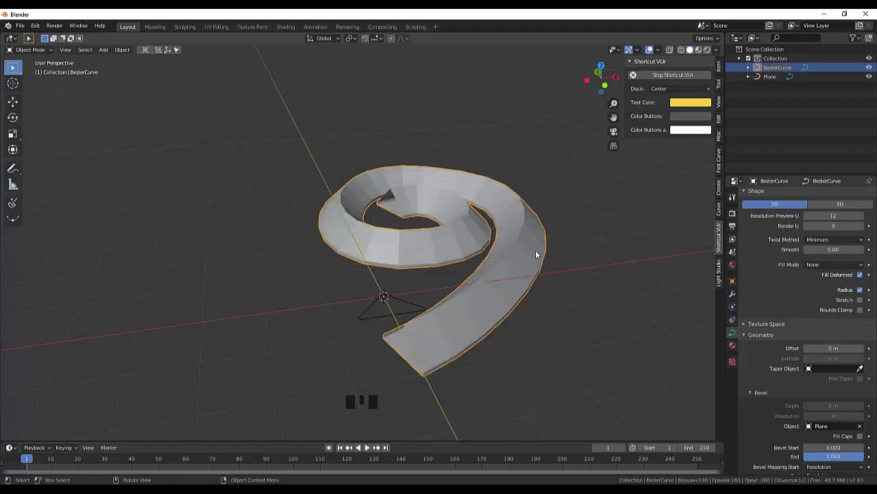
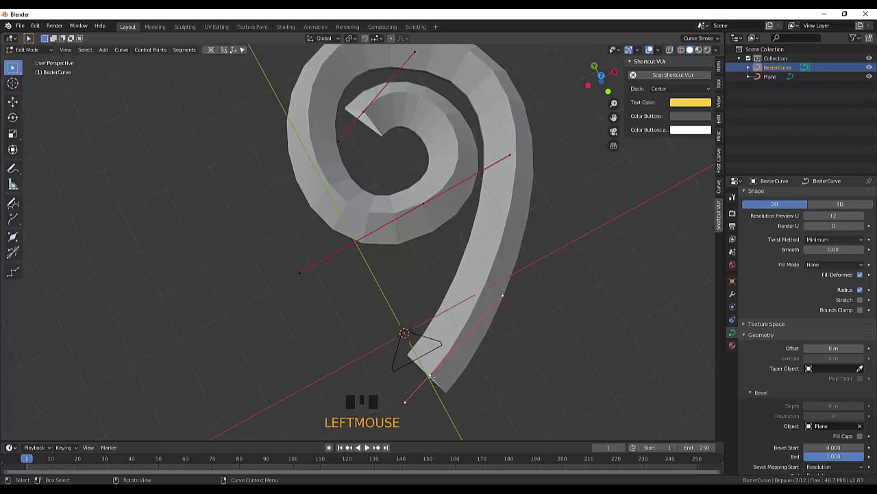
- Move the spiral's tail handle points so the tail end sits level, checked from top view
key(g)
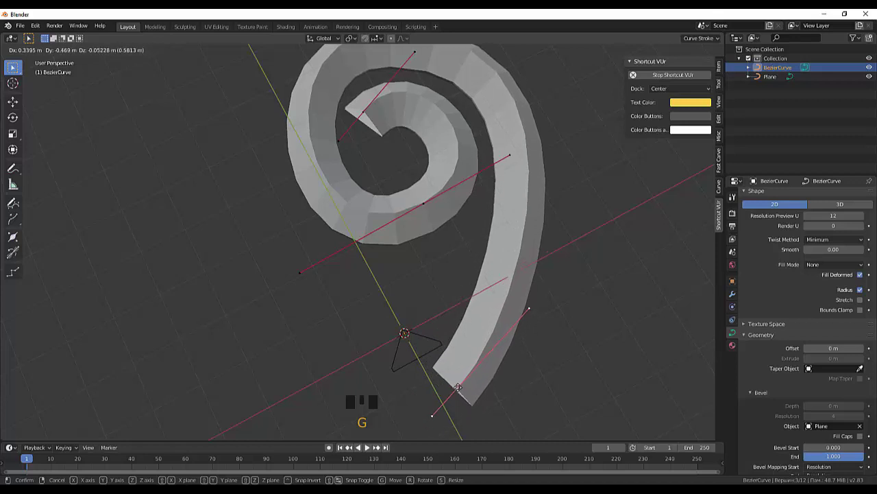
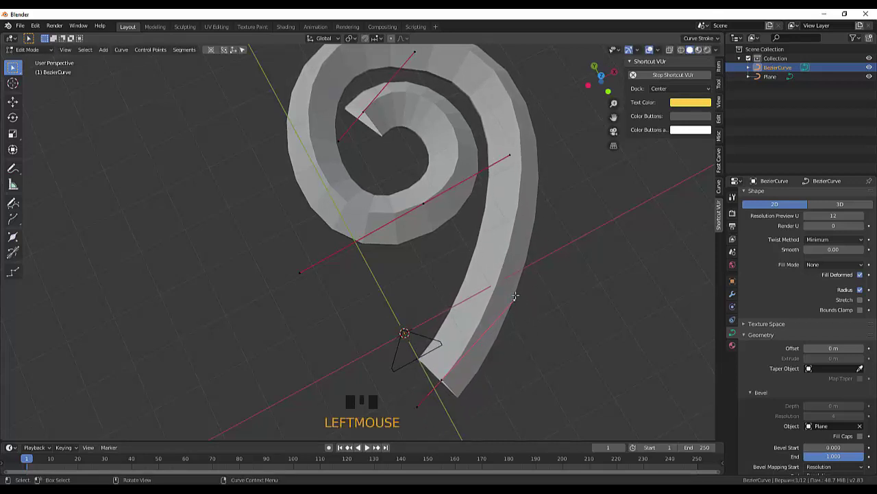
key(g)
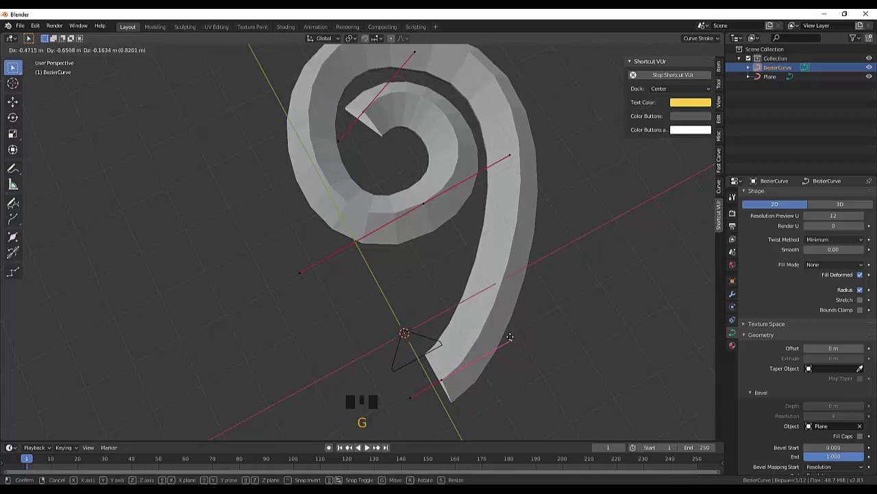
key(KP_7)
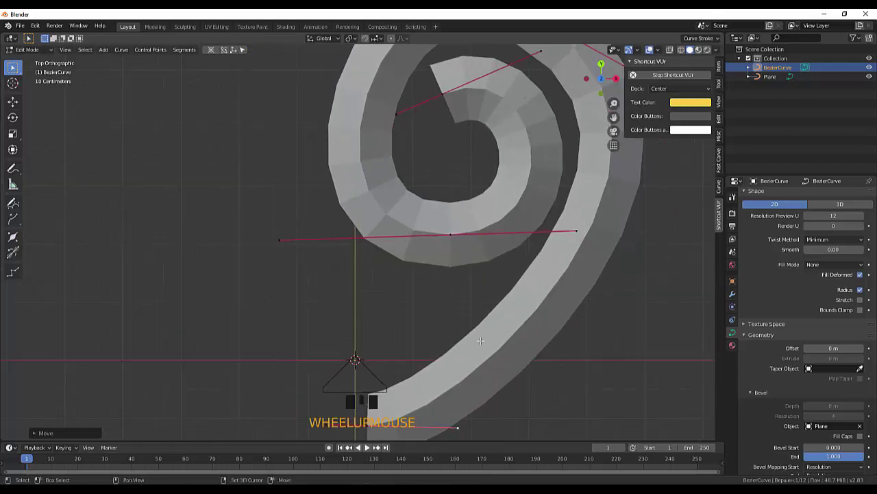
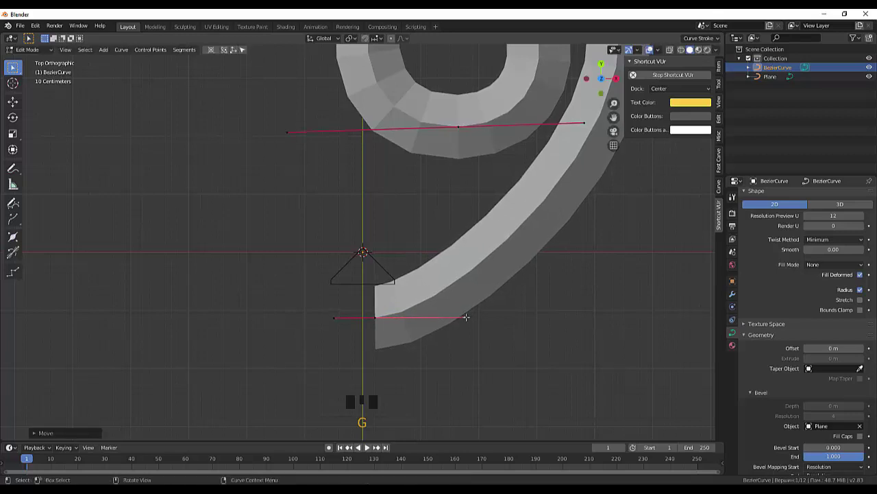
key(g)
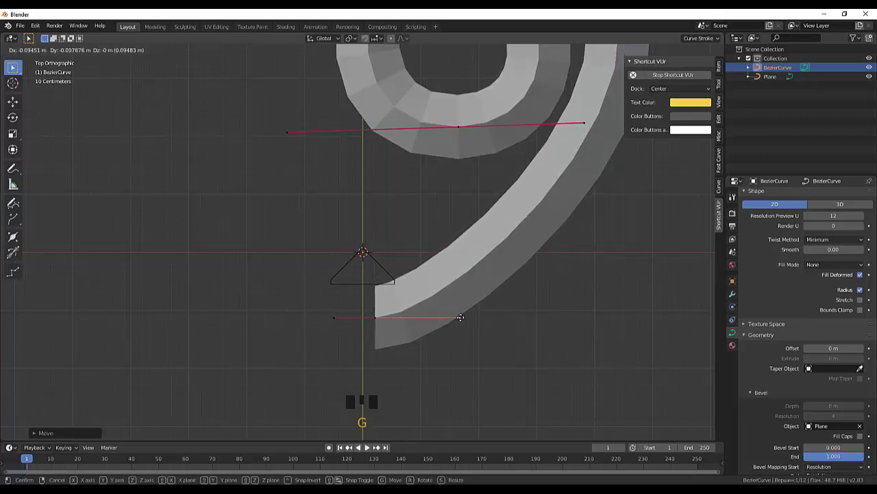
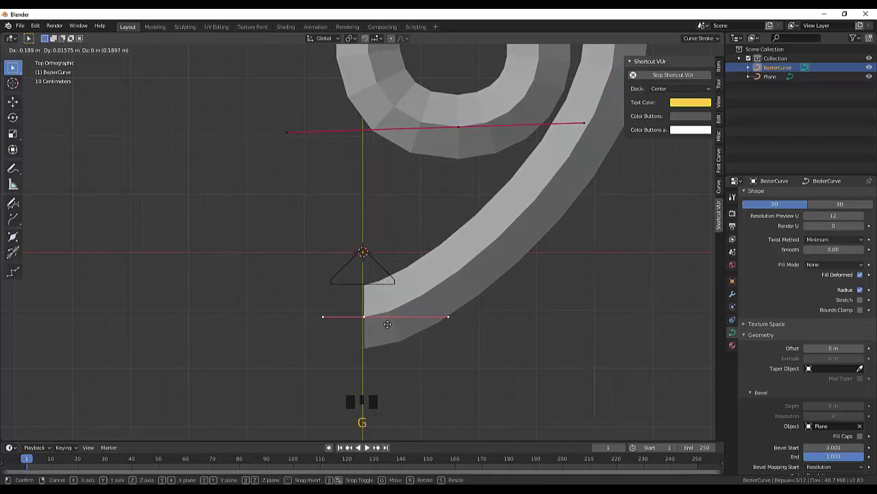
scroll(down, 3)
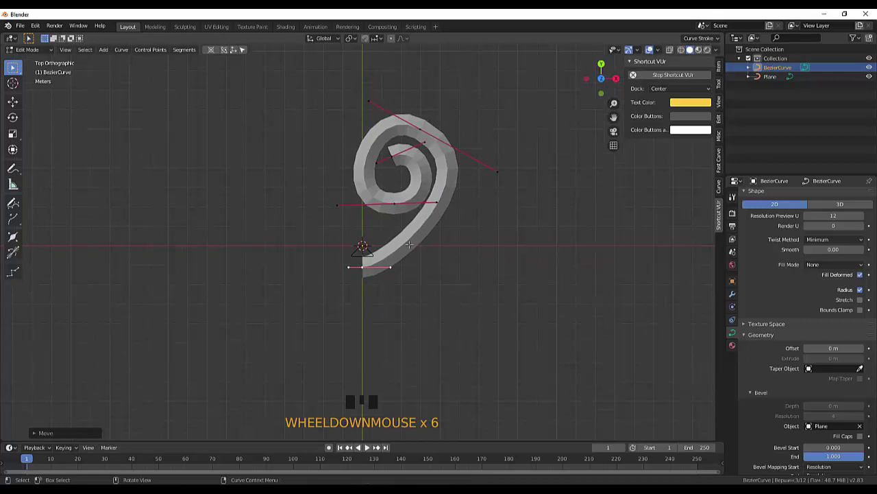
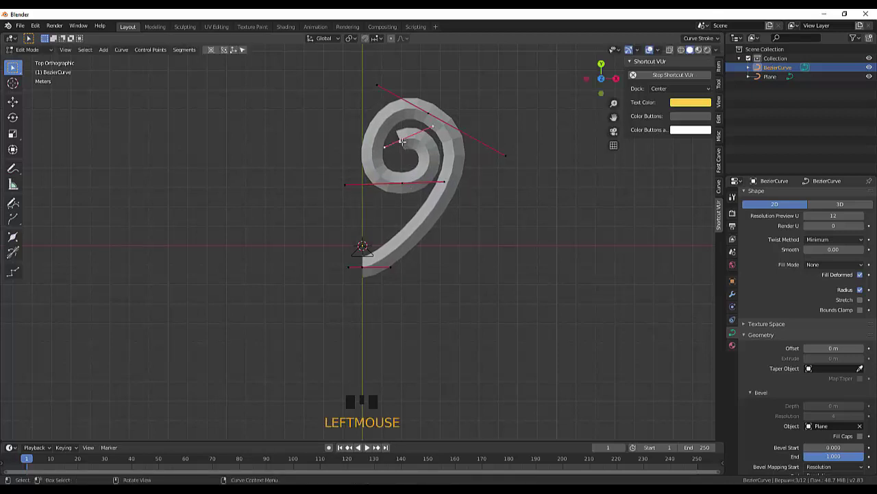
- Reposition the inner curl's handle points to refine the curl
key(g)
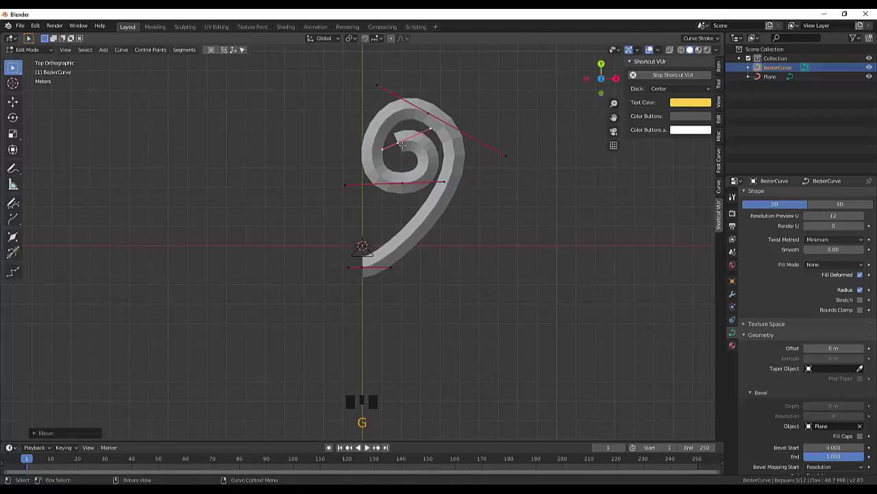
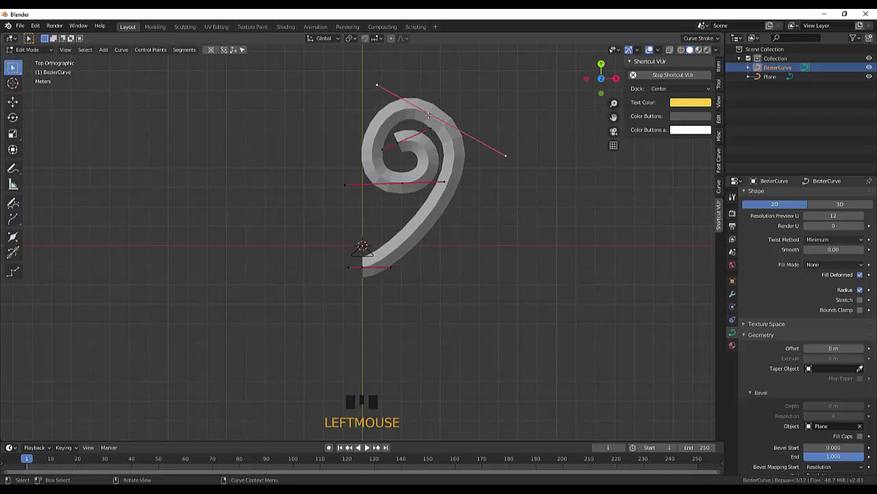
key(g)
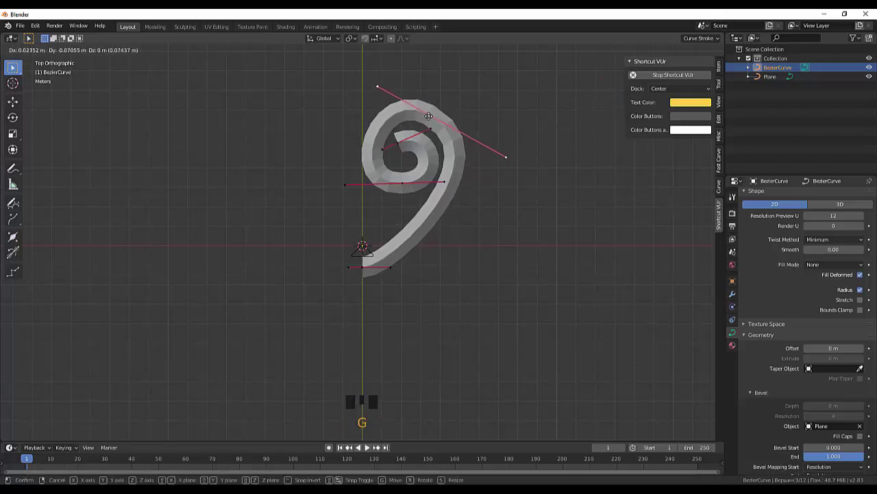
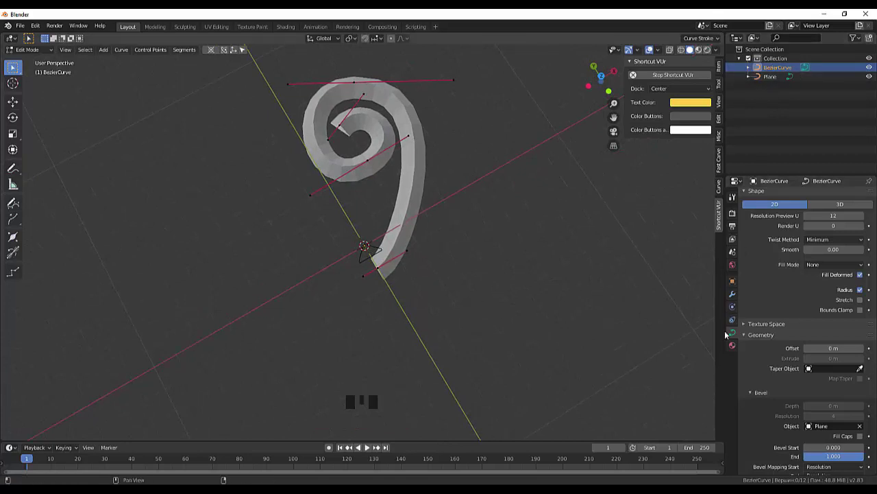
- Leave curve editing and convert the spiral ribbon into a mesh, then enter mesh editing
click(811, 69)
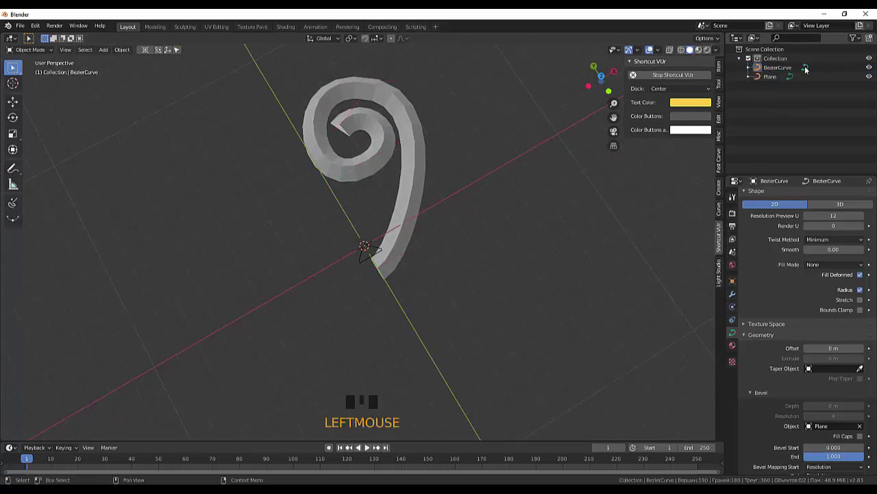
click(809, 70)
right_click(809, 71)
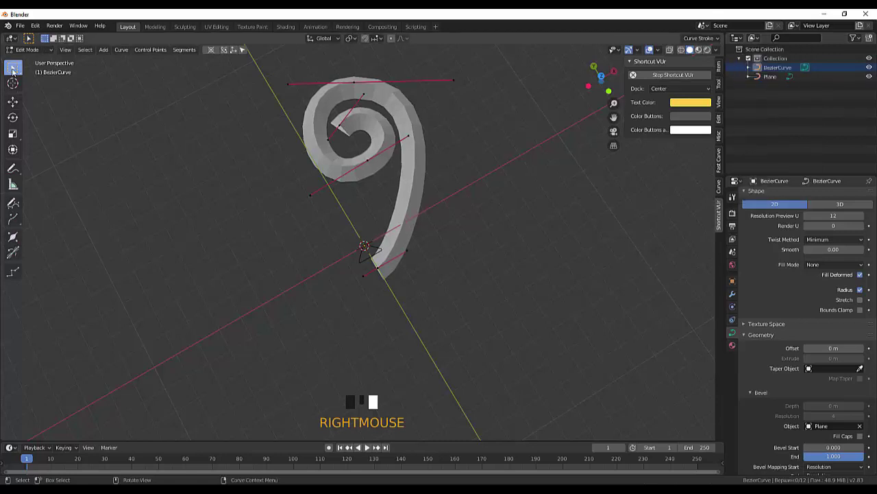
drag(26, 52, 771, 69)
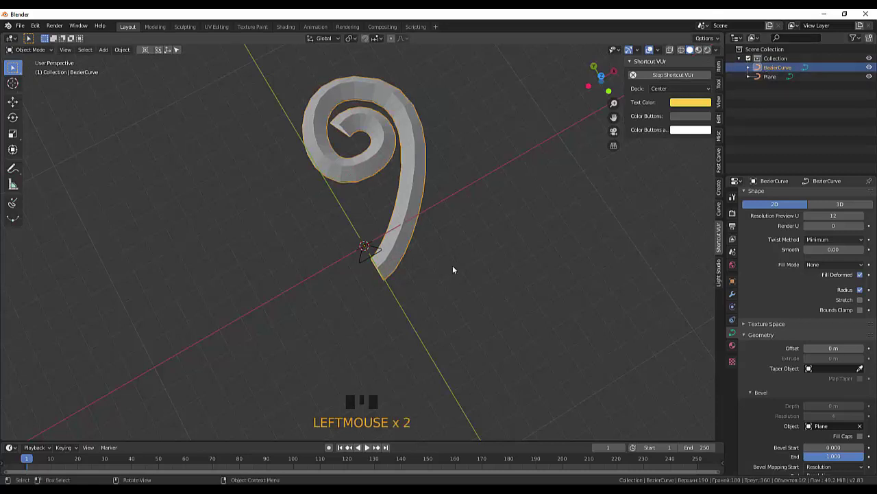
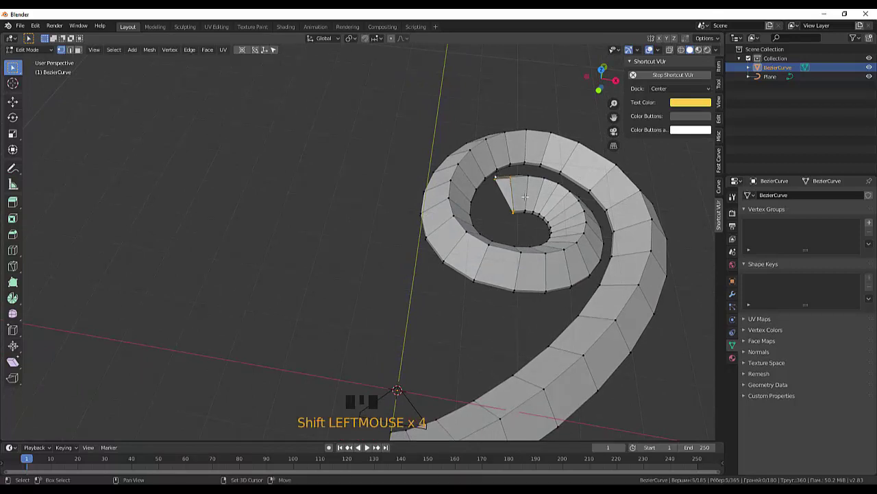
- Fill the open inner end of the curl with a new face
key(f)
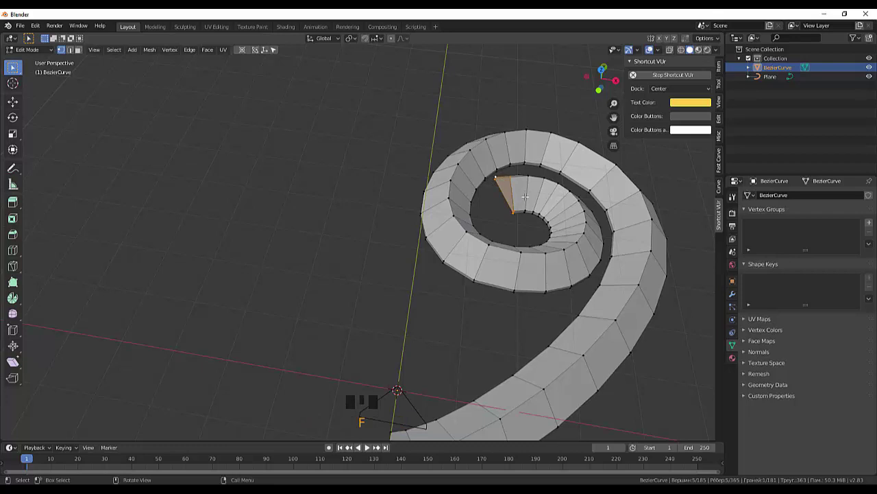
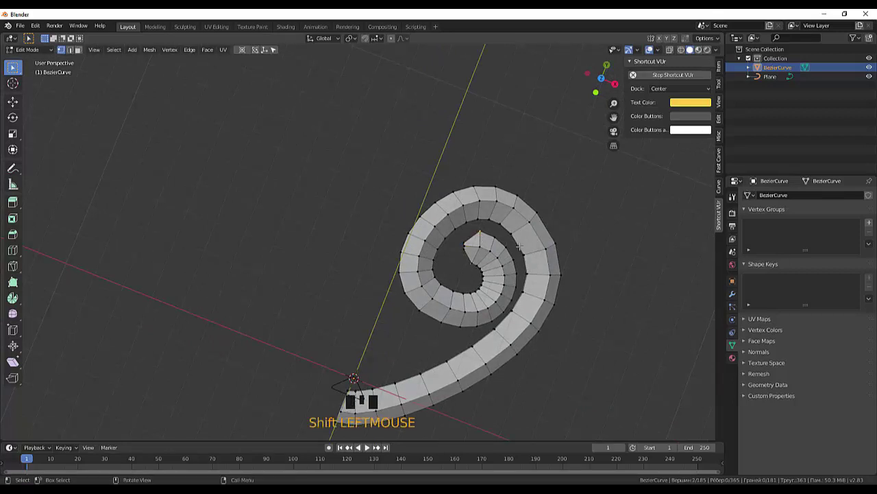
- Shrink the inner tip edge into a tapered point and move the tip vertex inward
key(KP_7)
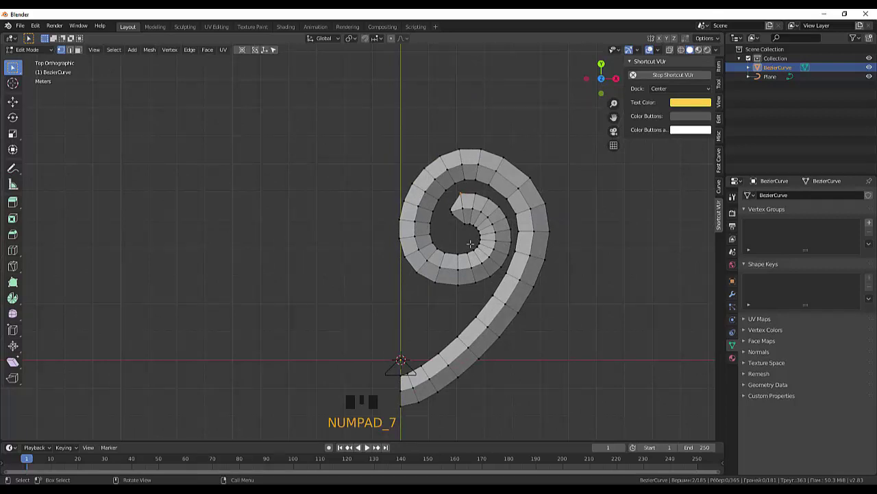
key(s)
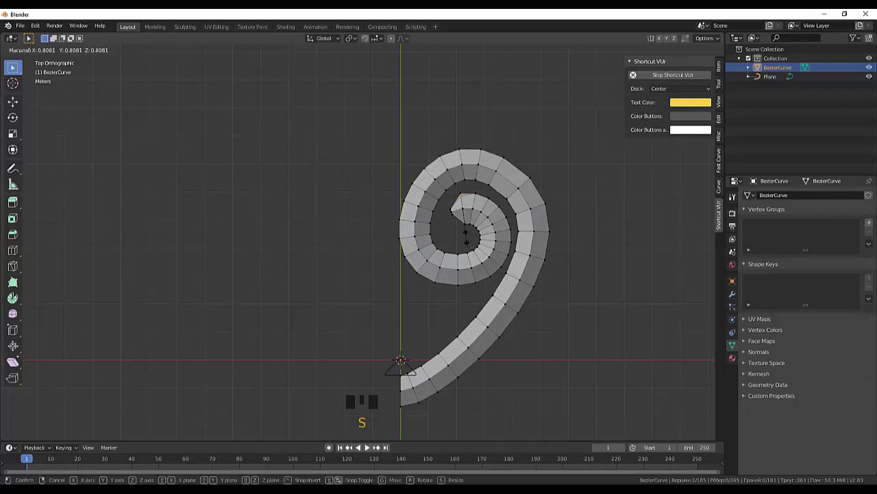
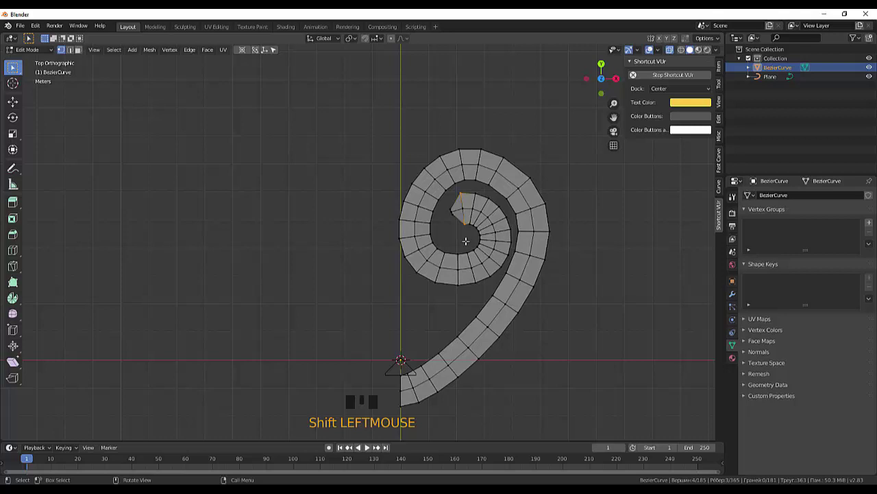
key(s)
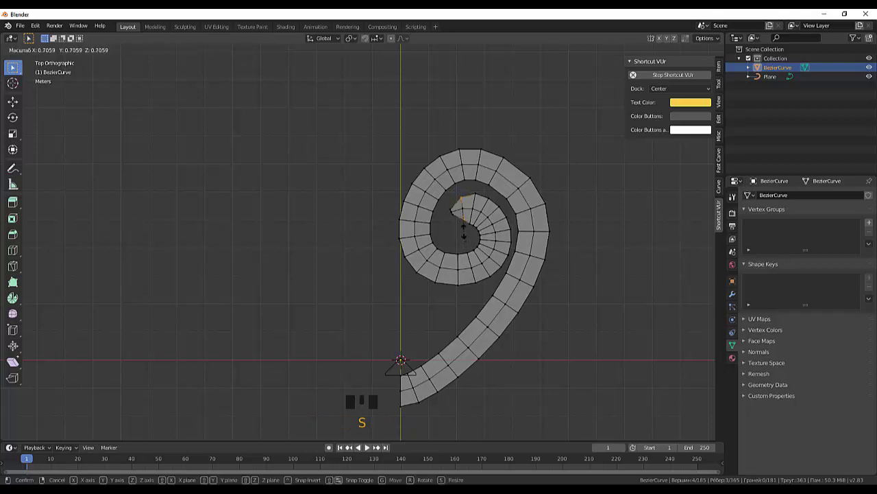
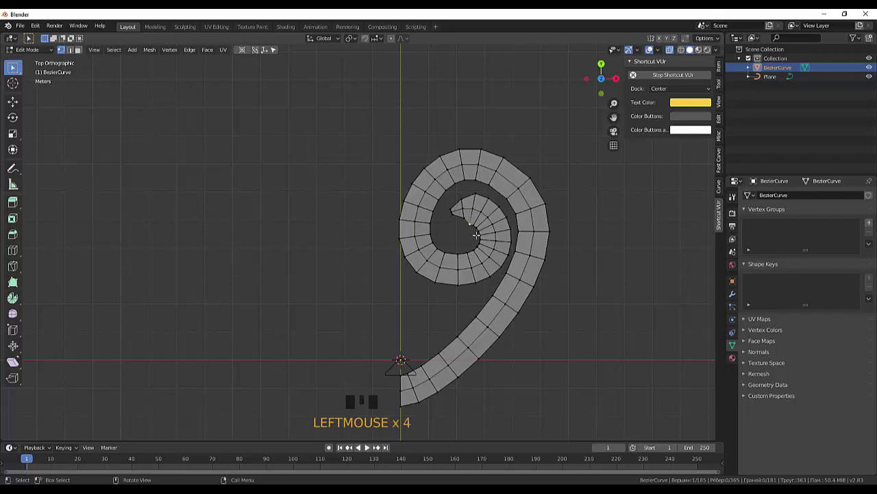
key(g)
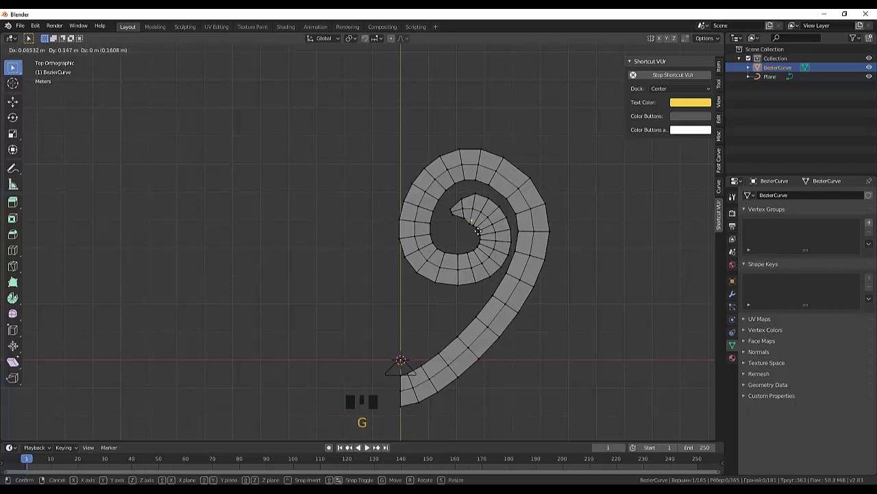
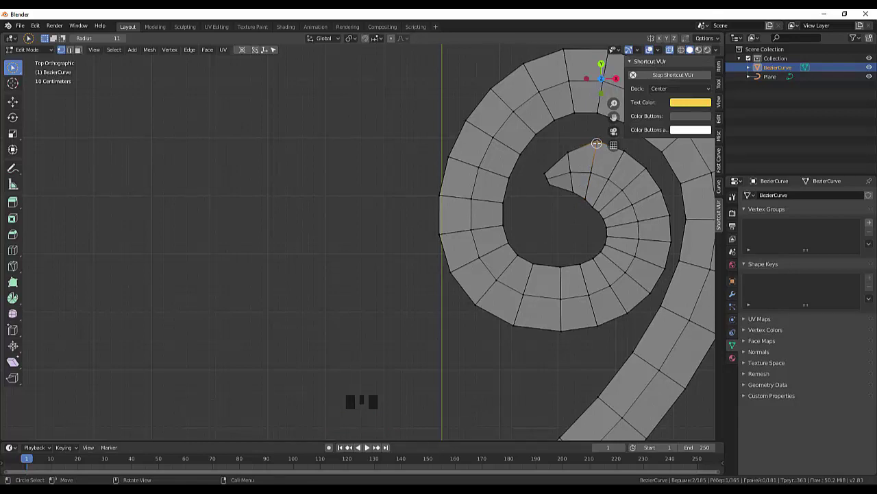
- Pull the innermost tip vertex in toward the curl so its end closes neatly
key(d)
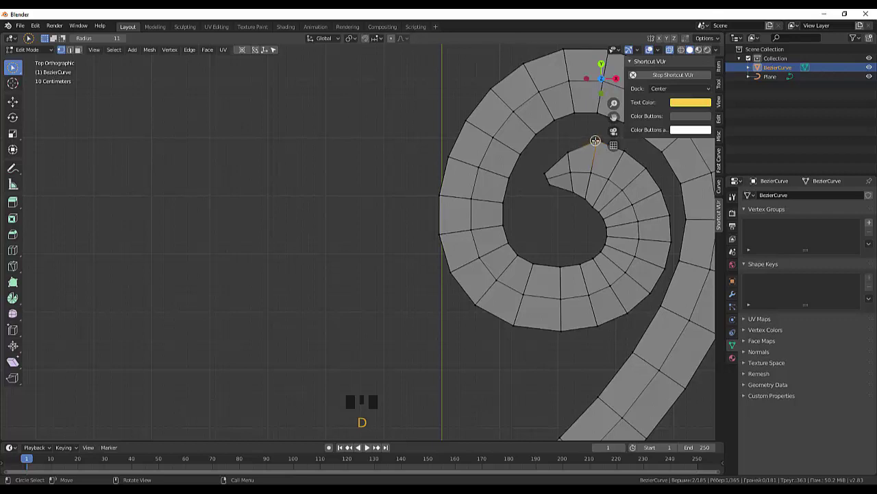
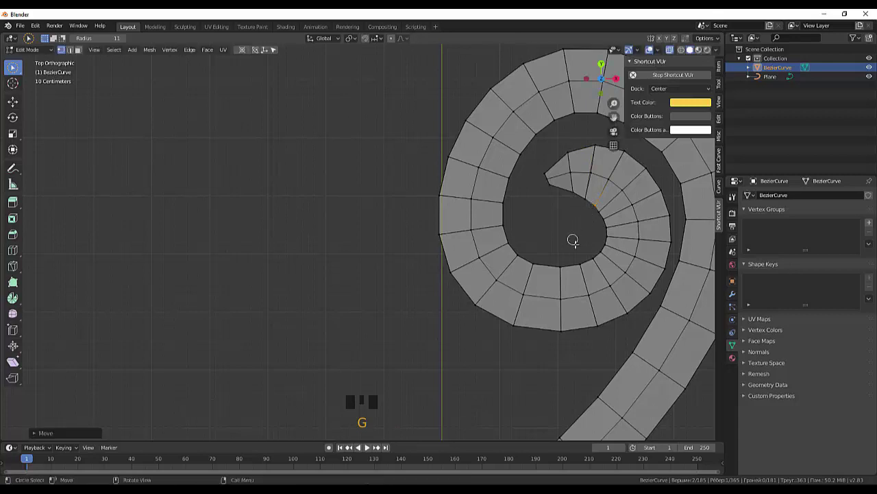
scroll(down, 3)
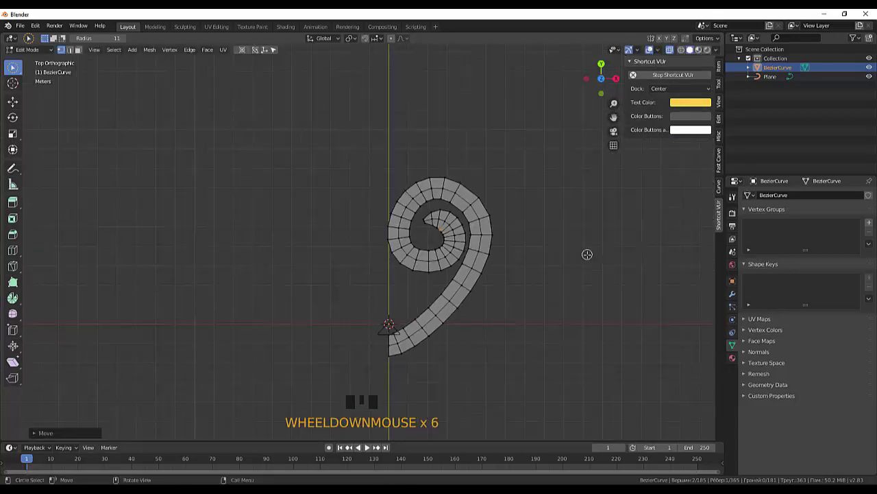
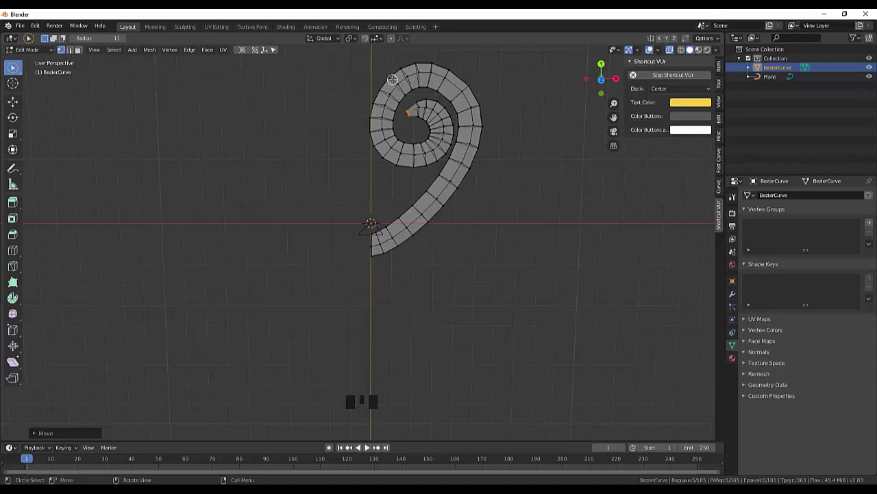
- Nudge the inner tip vertex into place with proportional soft falloff
click(394, 40)
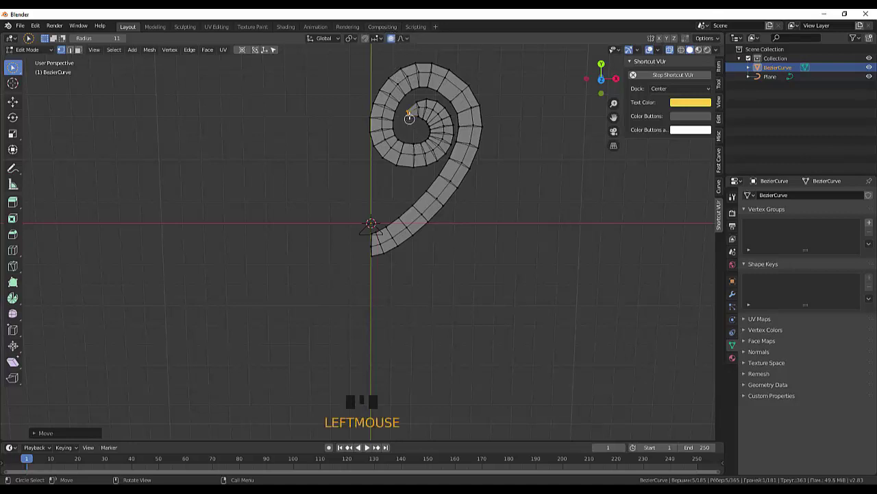
key(g)
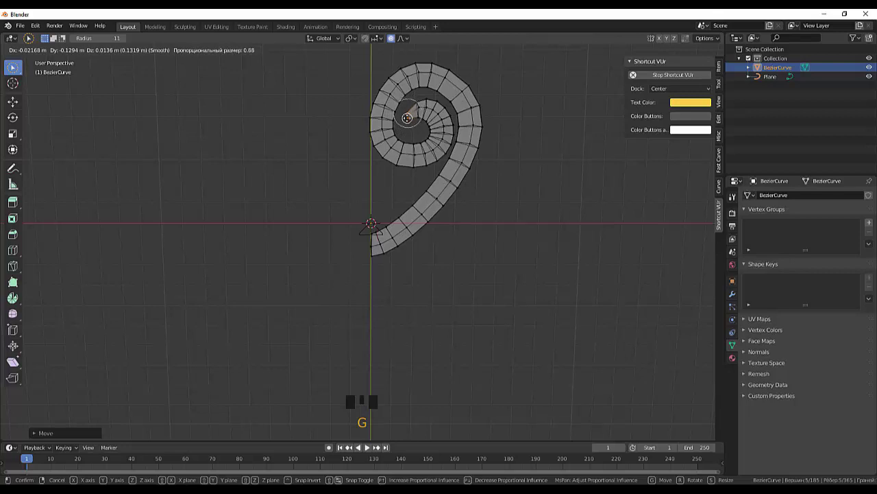
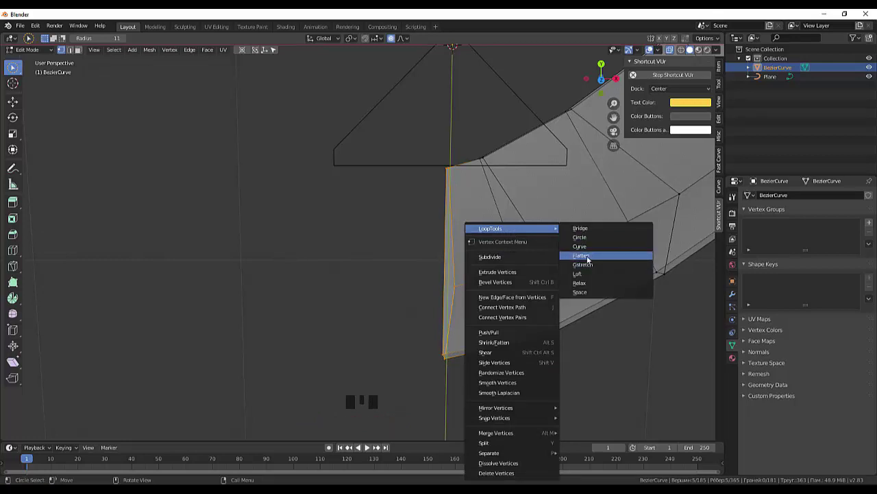
- Shift the stem's flattened end and its bottom with soft-falloff moves
scroll(down, 3)
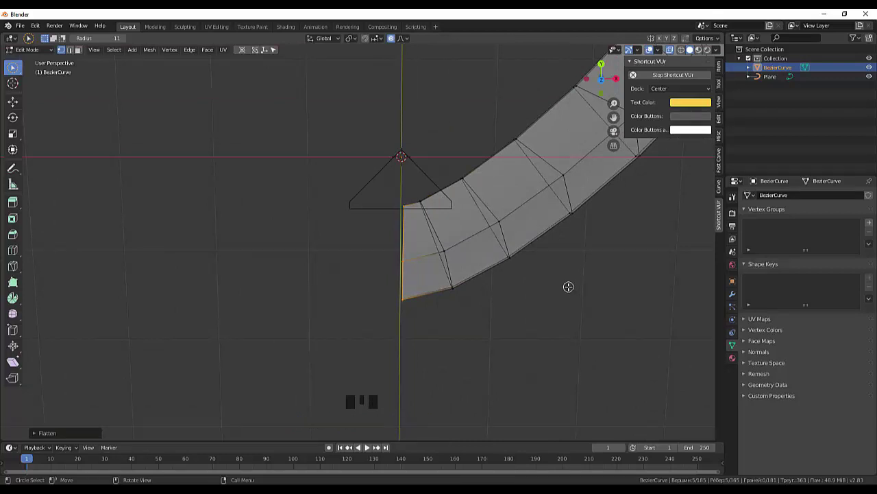
key(g)
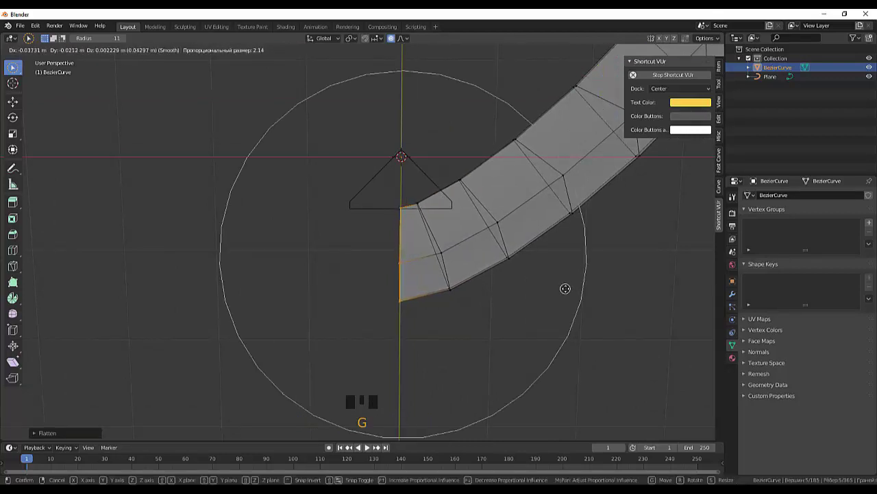
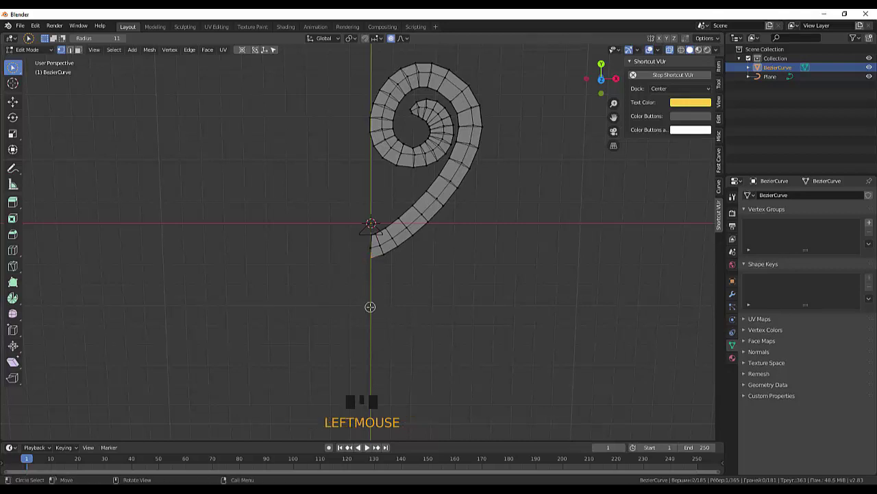
key(g)
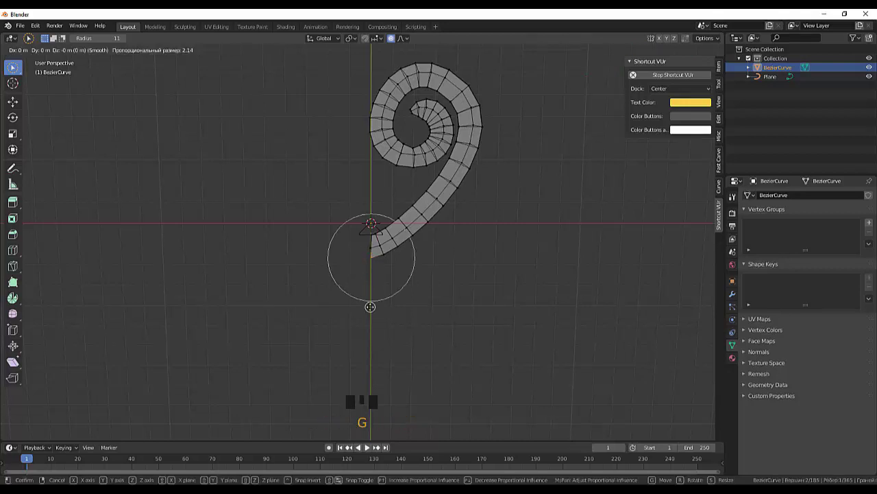
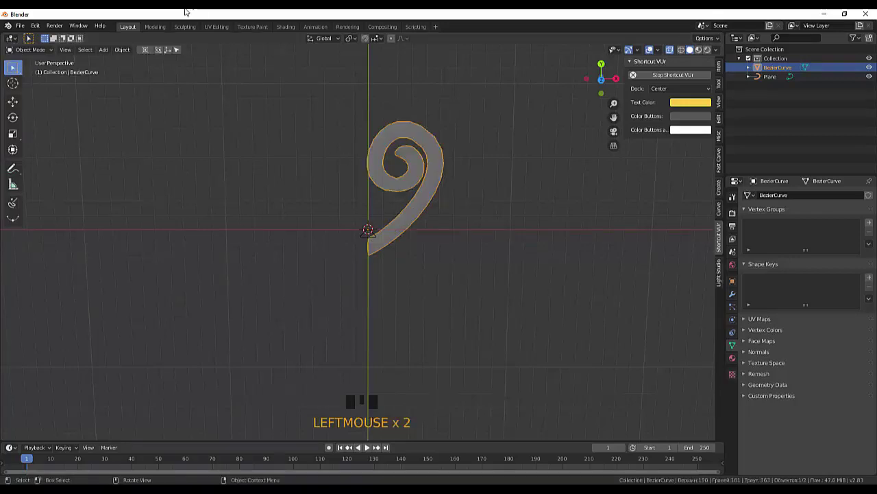
- Reset the spiral object's origin point
drag(124, 51, 236, 88)
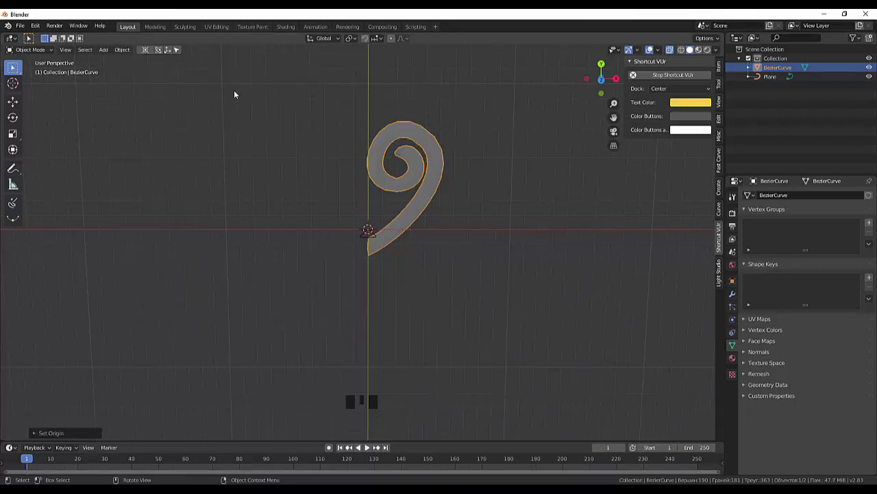
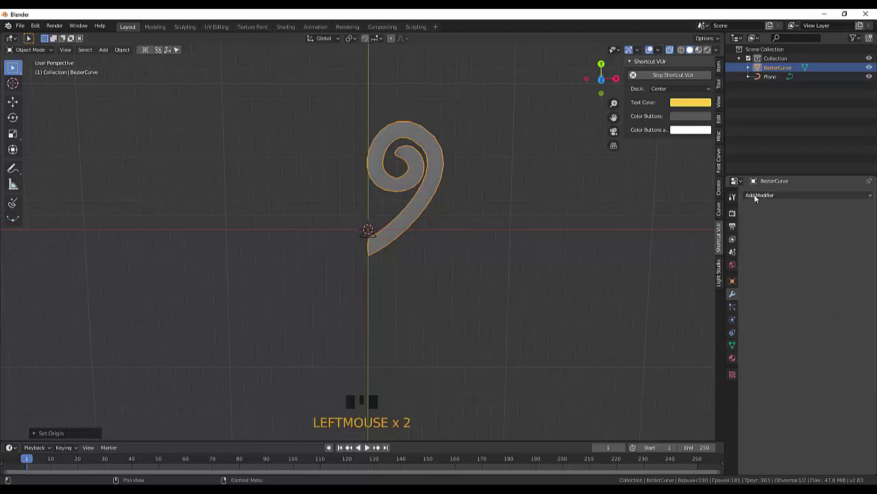
- Add a Mirror modifier turning the spiral into a heart and inspect the stem seam
drag(759, 200, 696, 287)
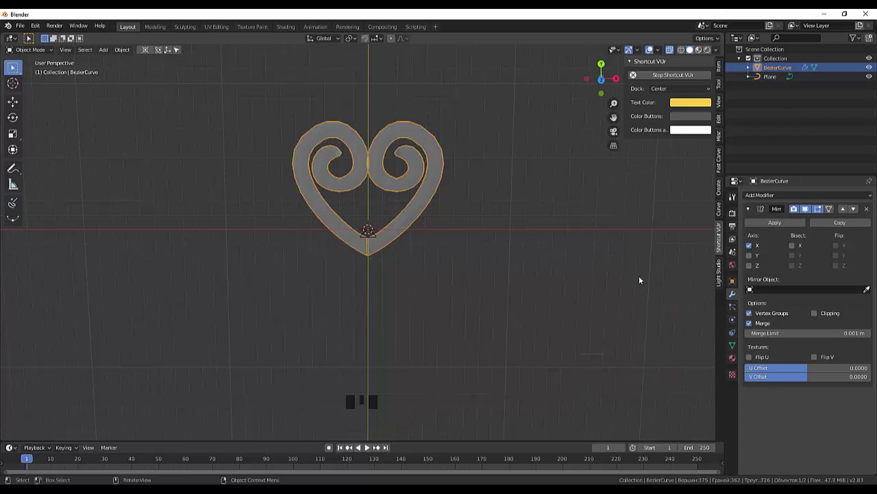
scroll(down, 3)
scroll(up, 3)
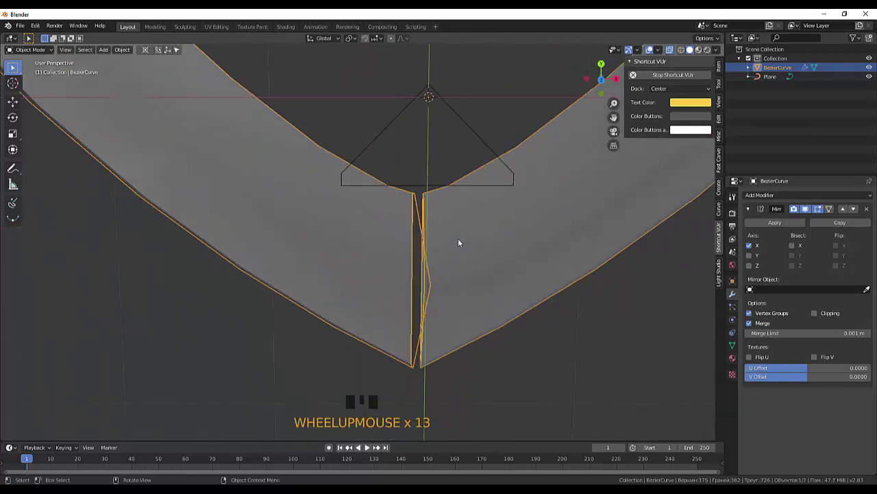
click(425, 196)
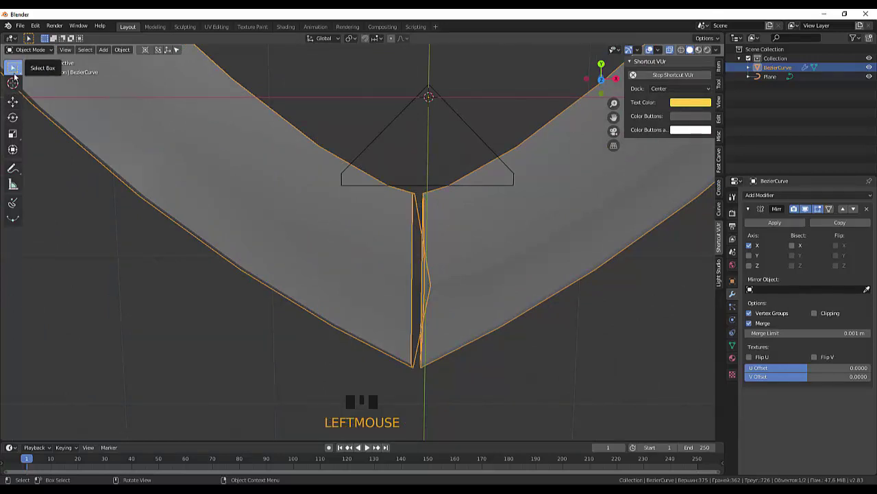
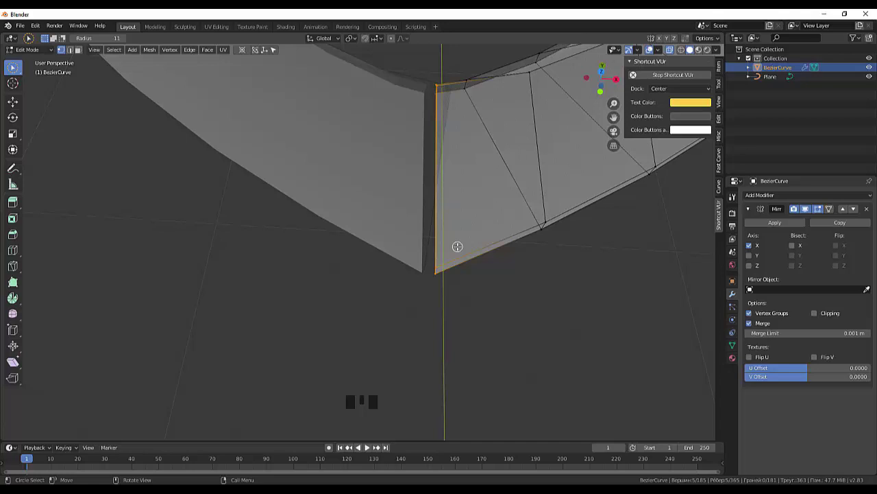
- Enable clipping and move the stem's end edge onto the mirror line to join the halves
click(819, 318)
key(g)
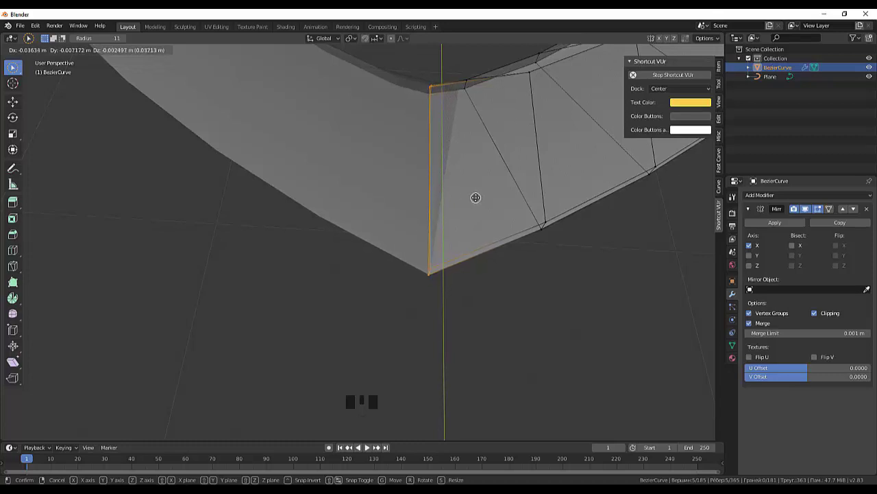
click(547, 301)
scroll(down, 3)
scroll(down, 3)
click(546, 293)
- Orbit around the mirrored heart to check the join and overall shape
drag(548, 280, 552, 299)
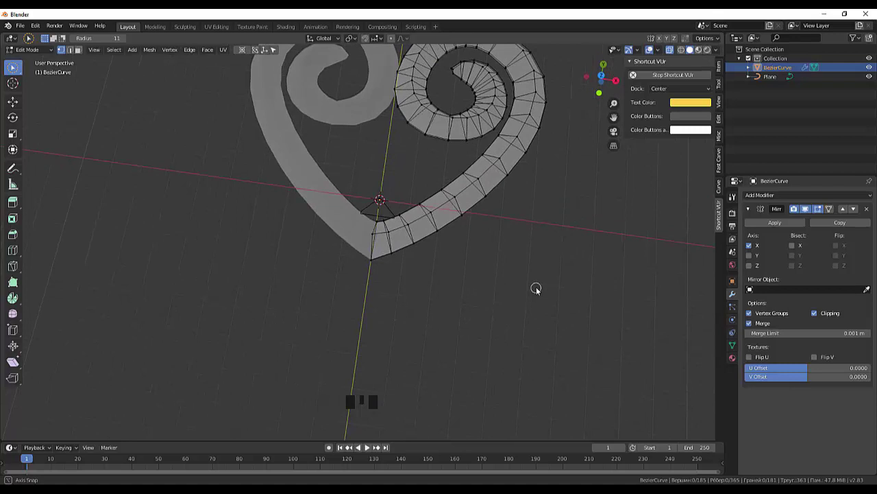
scroll(down, 3)
drag(28, 56, 95, 144)
drag(387, 181, 390, 174)
scroll(up, 3)
drag(383, 168, 808, 72)
- Apply the Mirror modifier permanently to the heart mesh and hide the Plane profile object
click(808, 71)
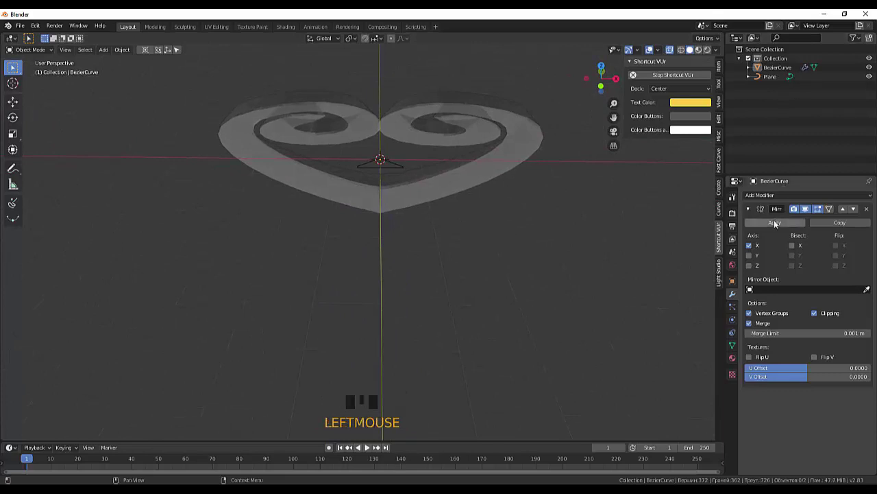
click(777, 224)
click(503, 229)
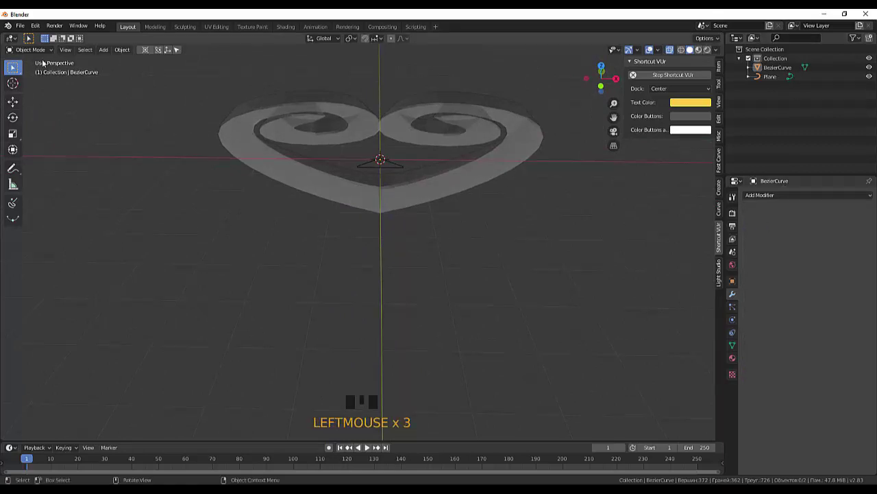
click(772, 80)
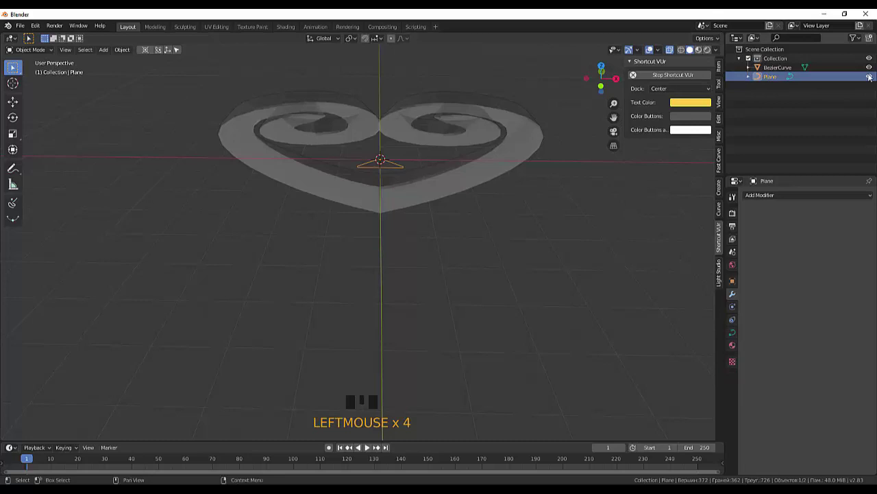
click(875, 82)
click(875, 83)
click(874, 81)
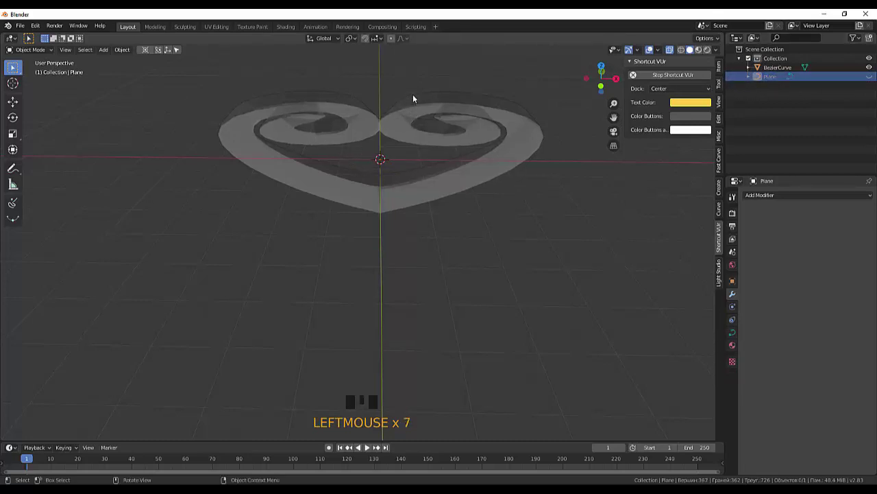
- Select the heart mesh and zoom in on its bottom tip ready for editing
click(418, 100)
drag(555, 212, 32, 63)
drag(34, 54, 792, 79)
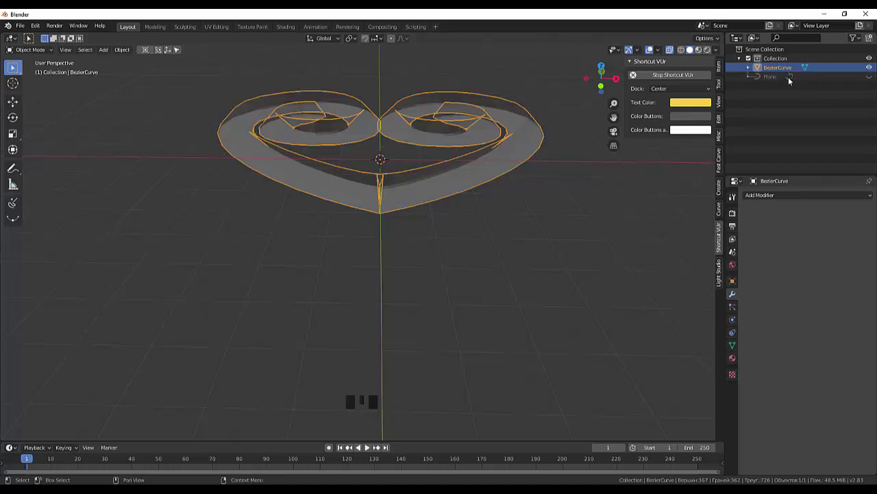
click(492, 219)
drag(491, 212, 394, 251)
scroll(up, 3)
click(464, 224)
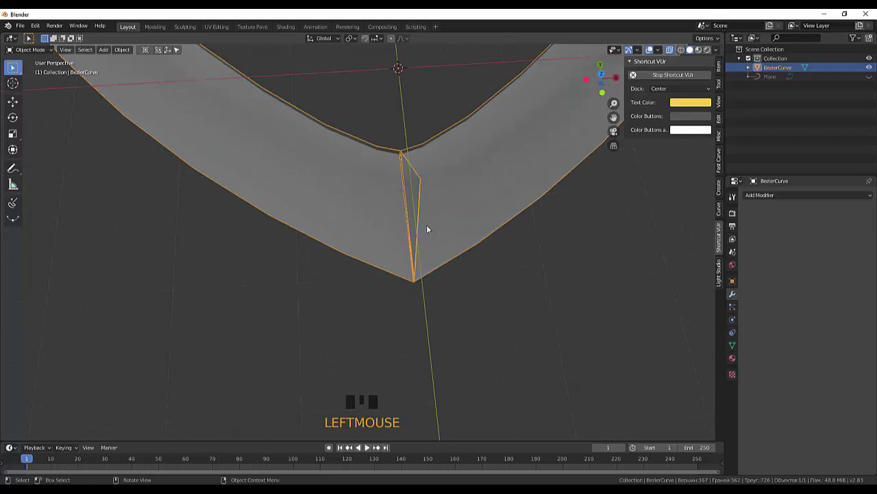
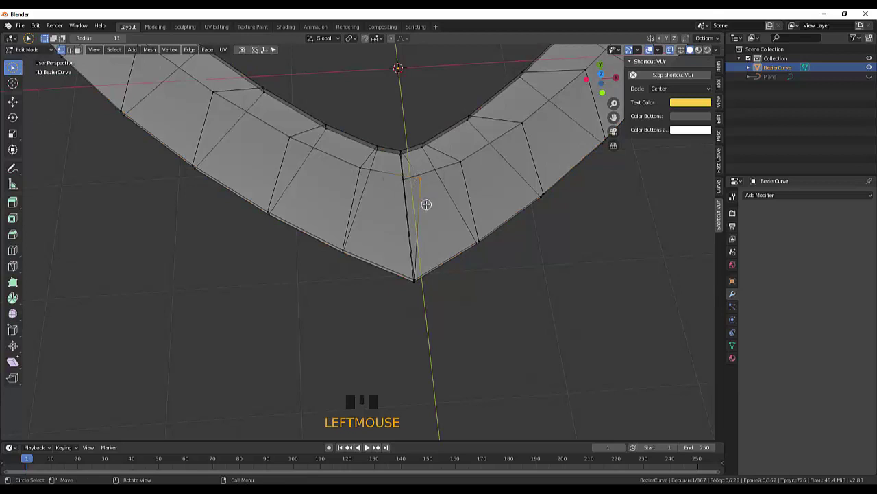
- From top view, move the stray tip vertex onto the heart's centre seam
key(KP_7)
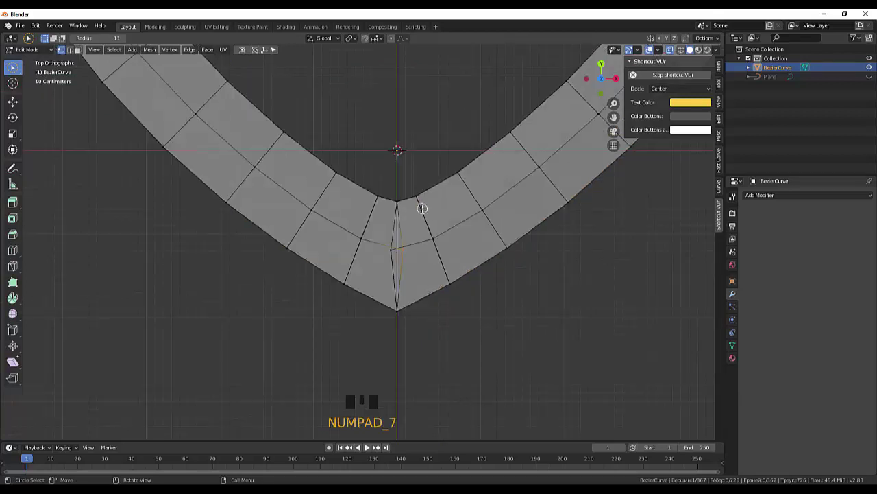
key(g)
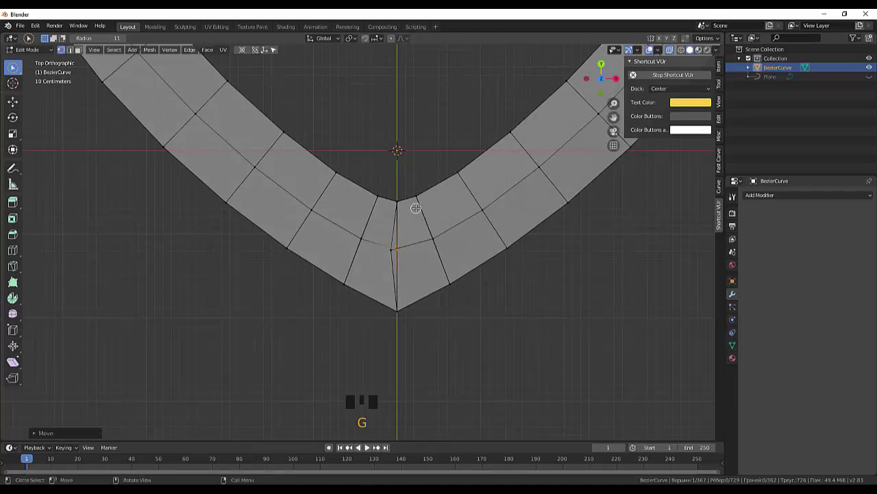
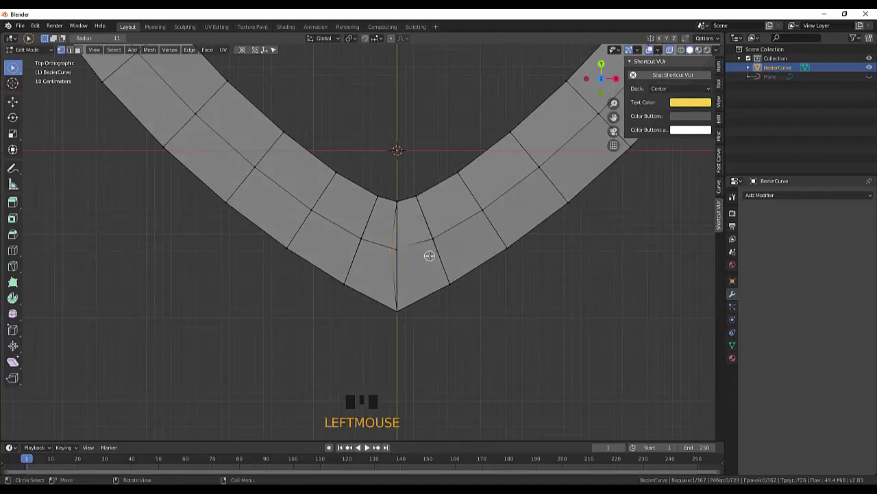
key(g)
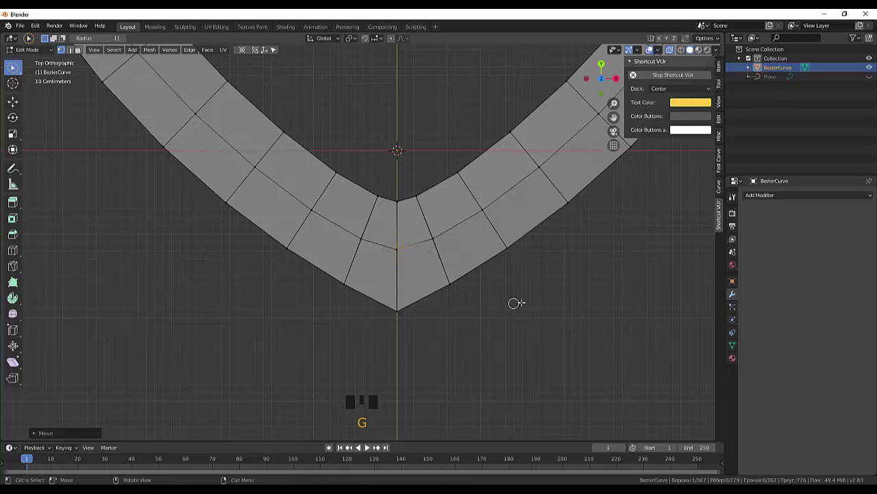
scroll(down, 3)
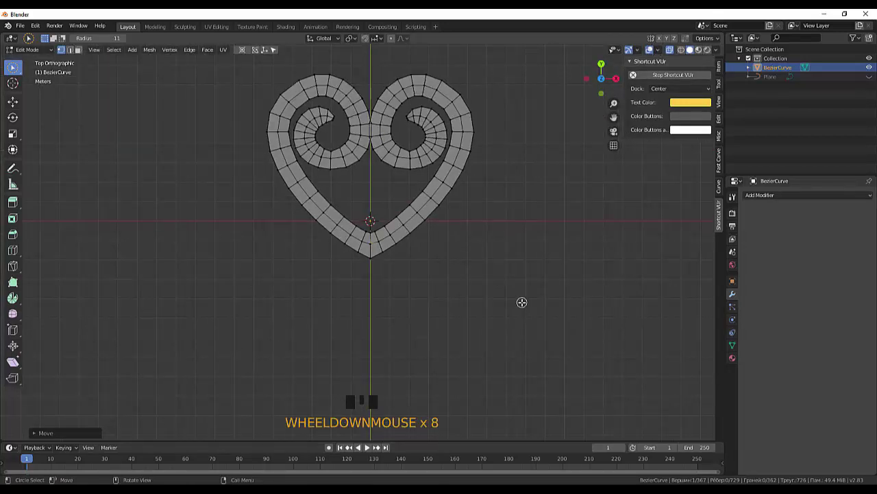
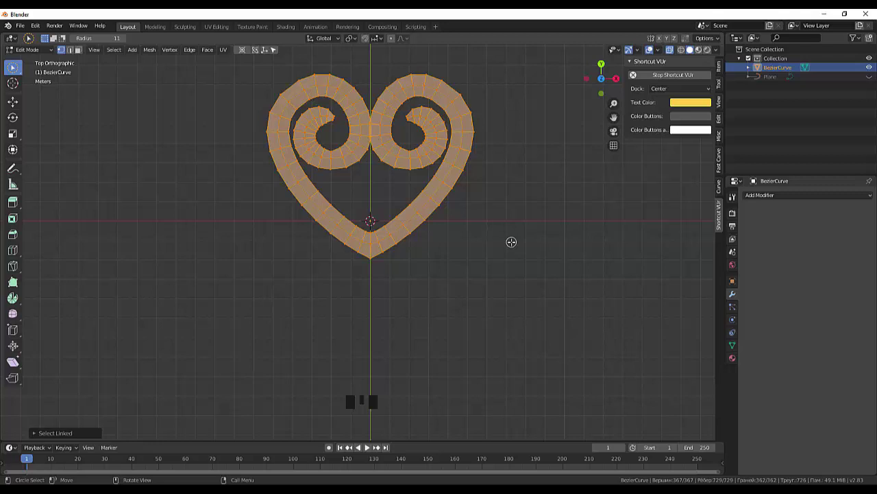
- Merge overlapping vertices across the heart by distance
key(alt+m)
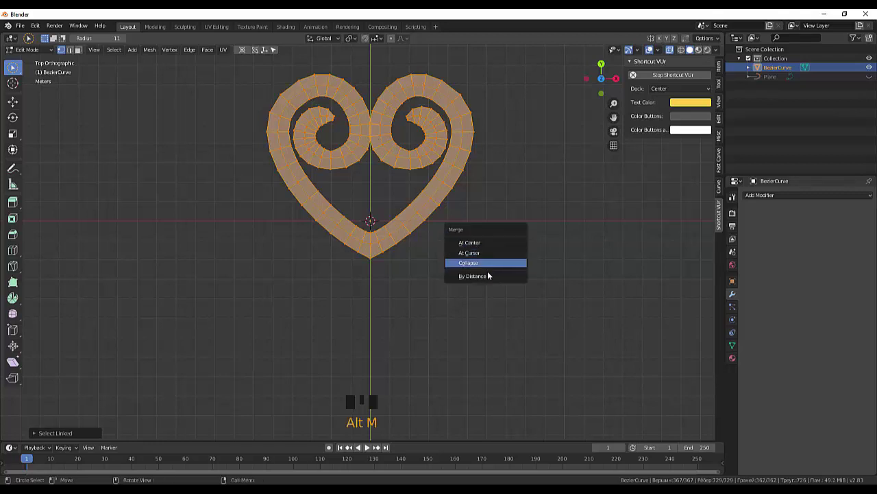
click(104, 437)
click(91, 441)
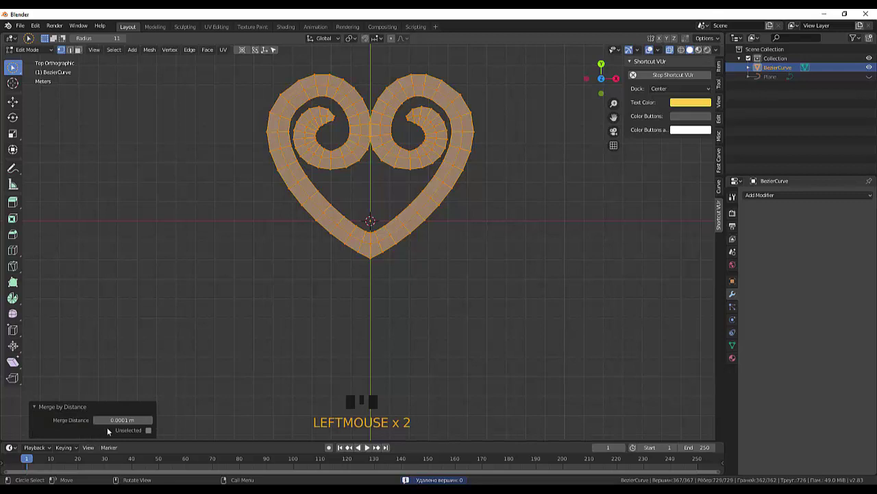
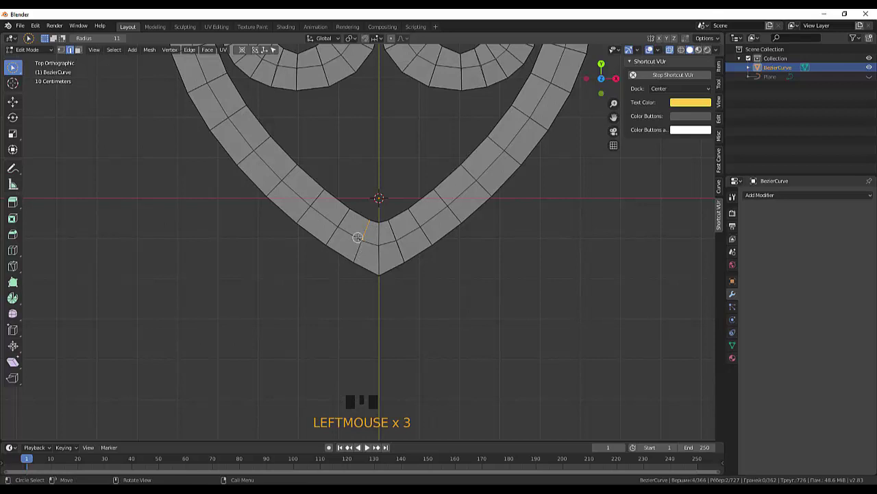
- Add edge loops near the heart's bottom tip and slide them toward the point
key(ctrl+r)
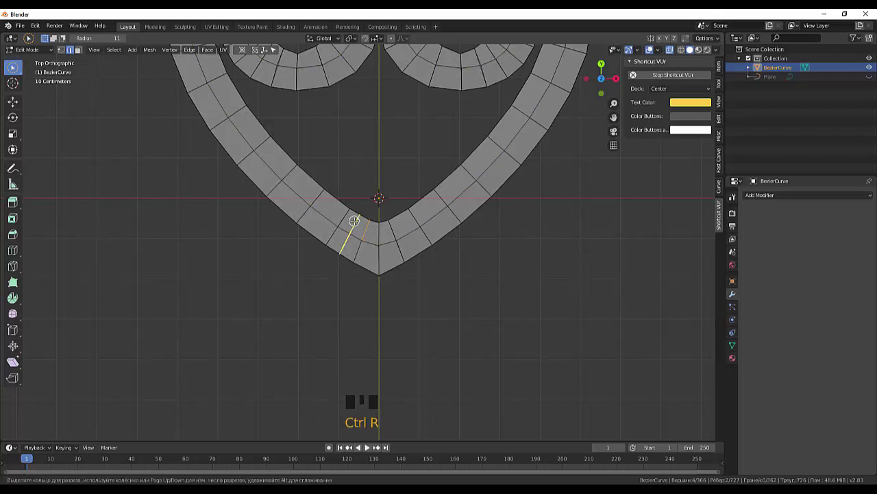
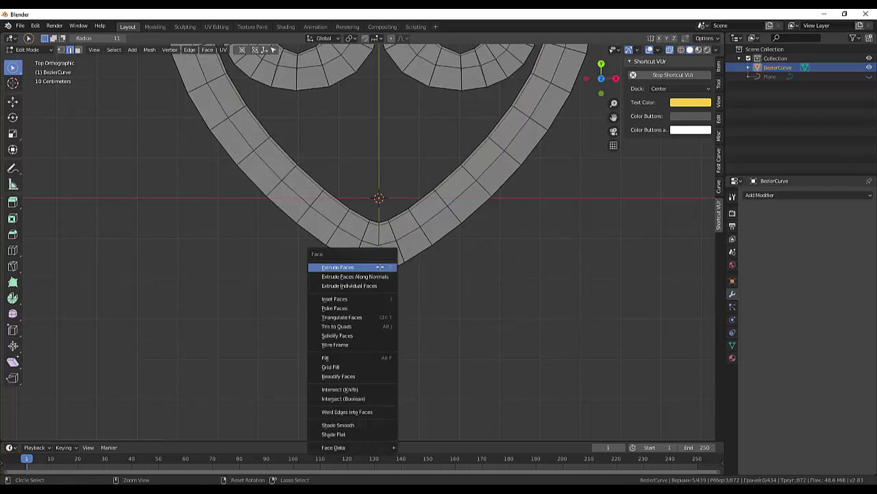
key(ctrl+f)
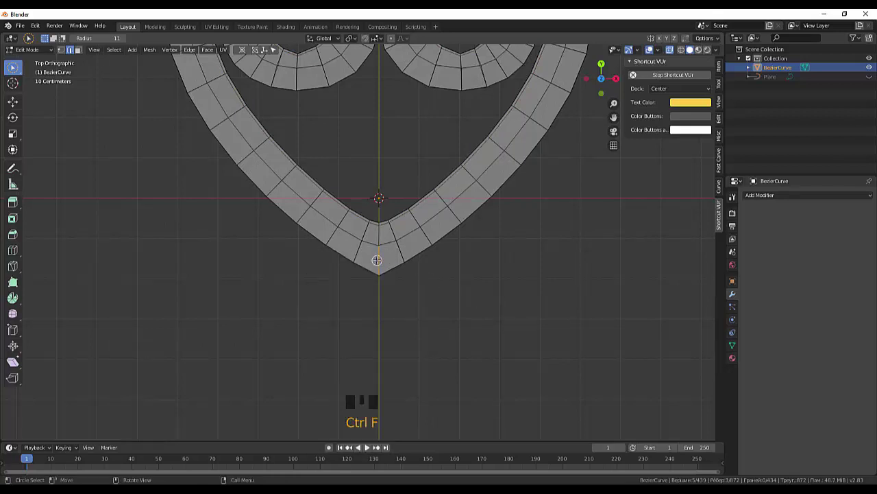
key(ctrl+r)
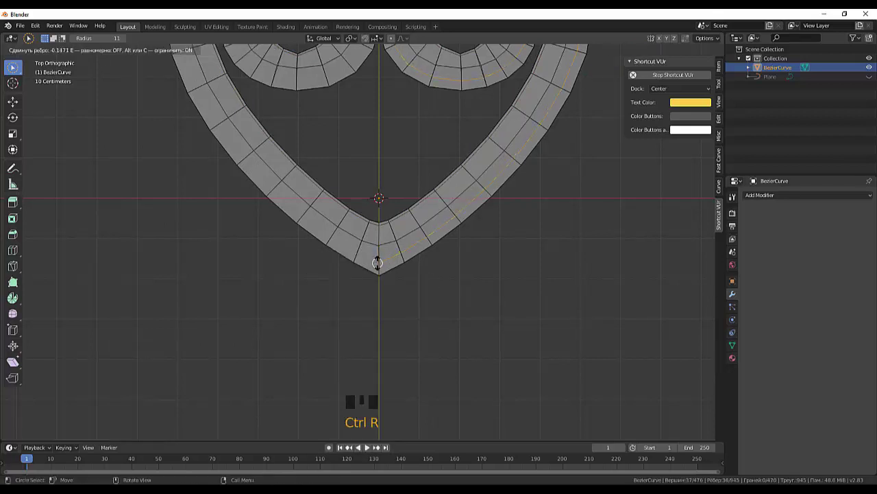
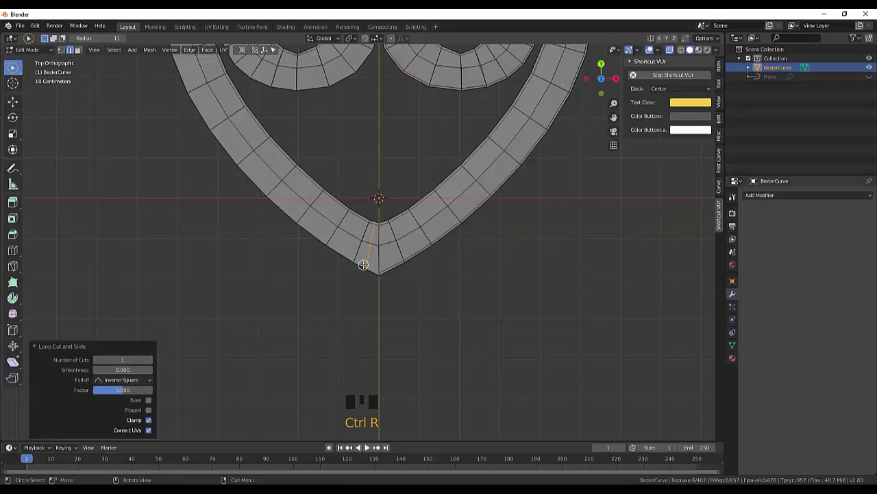
key(ctrl+t)
key(ctrl+t)
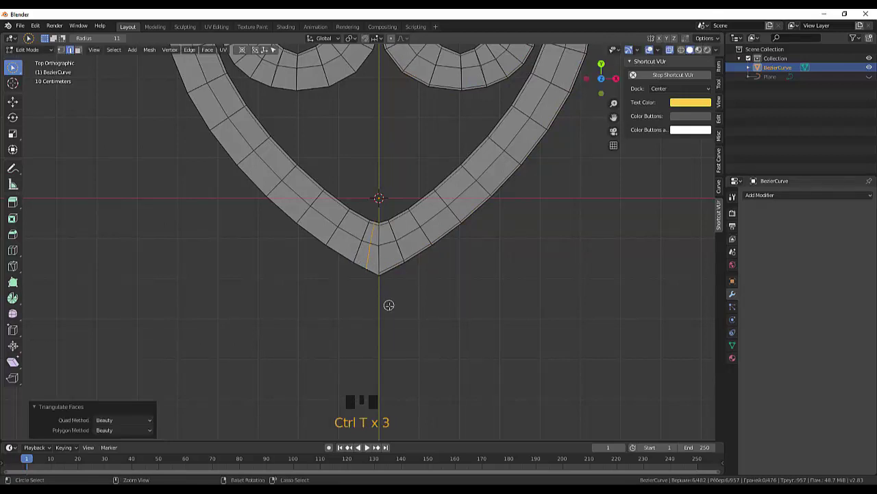
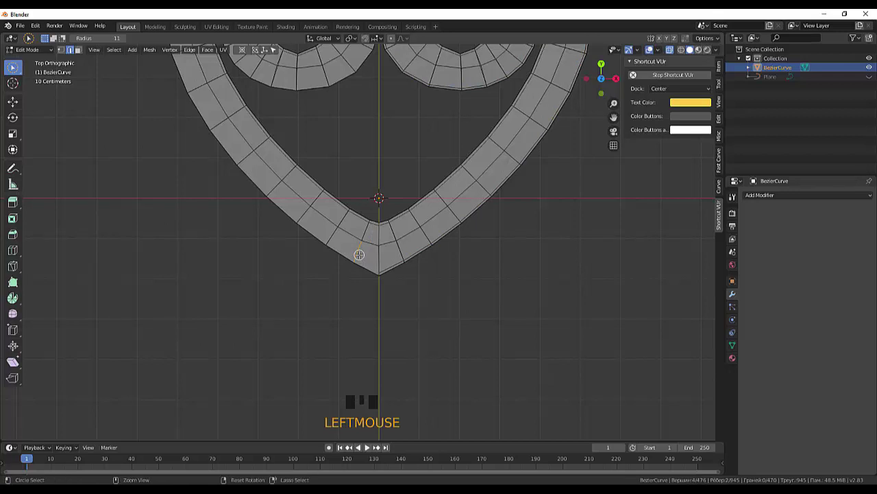
key(ctrl+r)
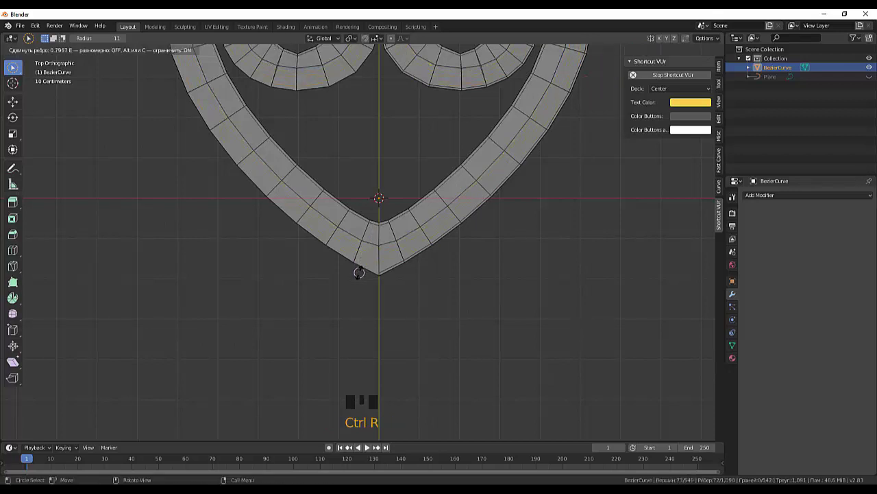
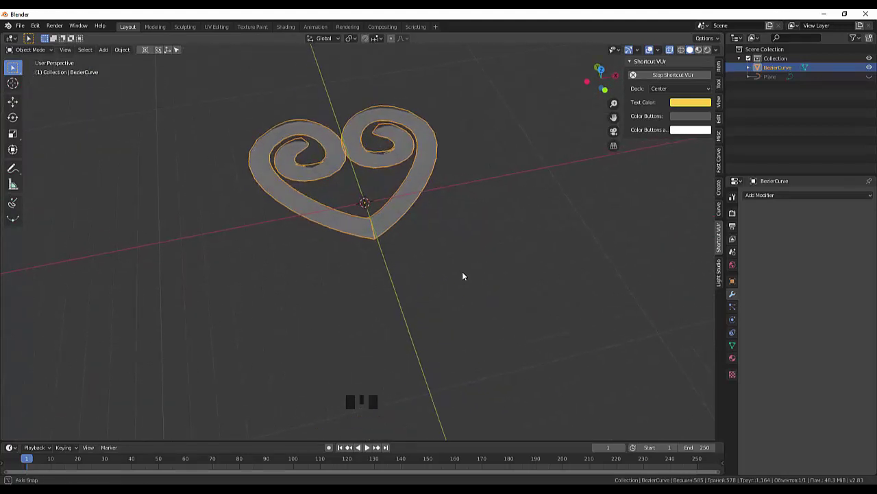
- Select the Plane object and scale it down smaller
click(773, 83)
click(872, 81)
scroll(up, 3)
click(391, 174)
key(s)
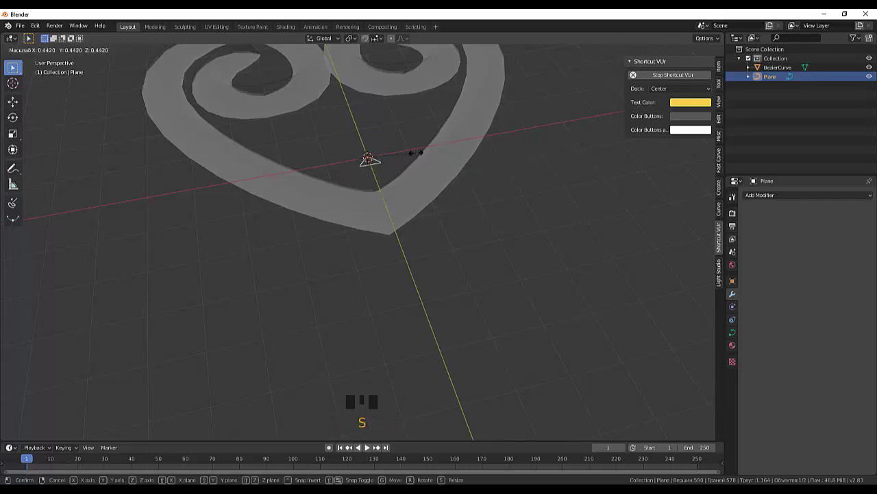
click(460, 229)
- Give the heart mesh a level-2 Subdivision Surface modifier for smooth shading
drag(480, 233, 663, 71)
click(676, 58)
drag(521, 261, 508, 267)
scroll(down, 3)
drag(474, 243, 463, 293)
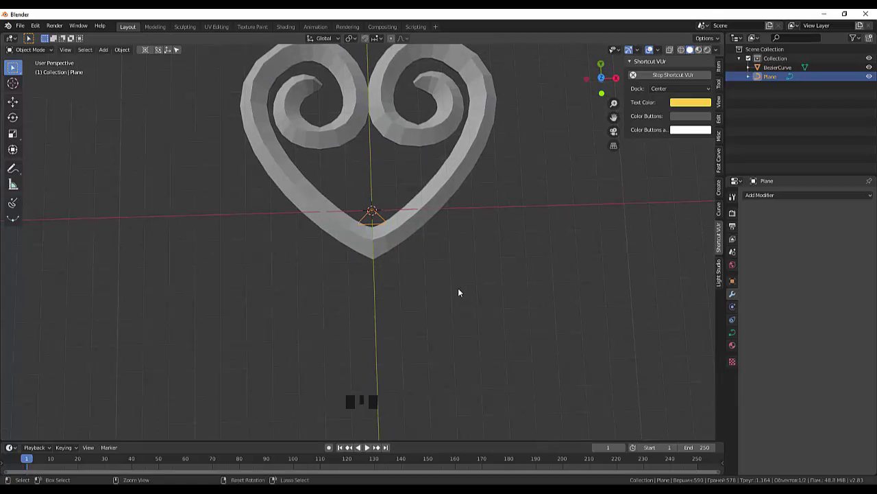
key(ctrl+2)
click(427, 227)
key(ctrl+2)
- Zoom in on the smoothed heart's pinched bottom tip and switch toward Edit Mode
drag(442, 295, 410, 250)
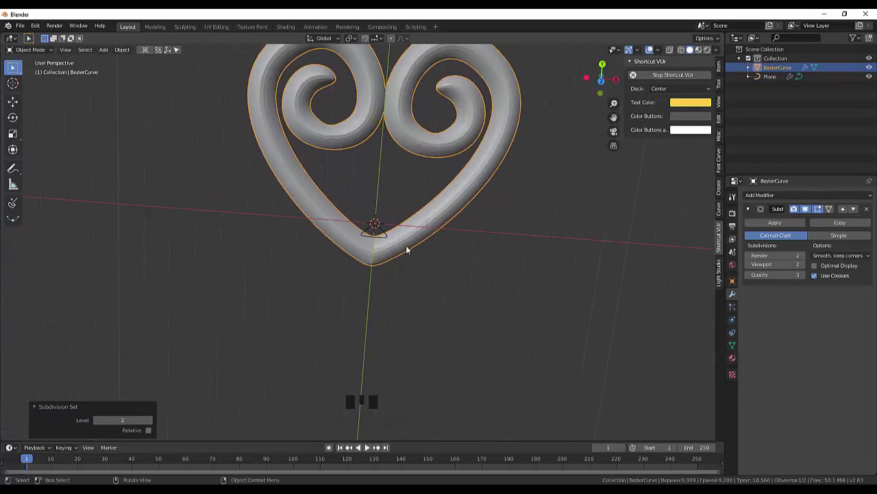
drag(409, 245, 475, 291)
scroll(down, 3)
click(473, 293)
scroll(down, 3)
scroll(up, 3)
drag(480, 290, 412, 270)
scroll(up, 3)
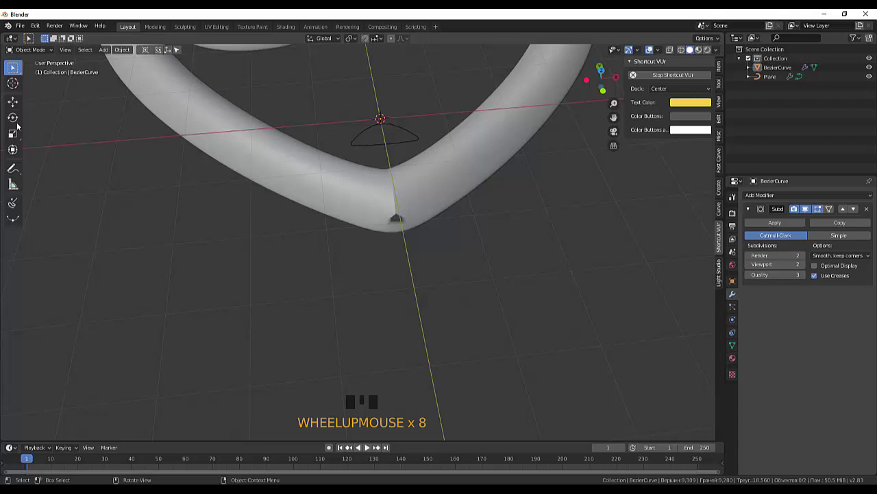
click(20, 75)
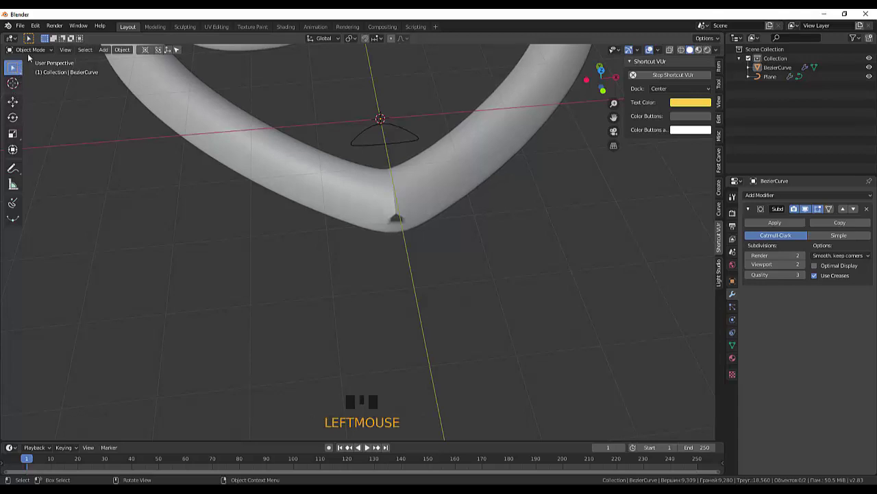
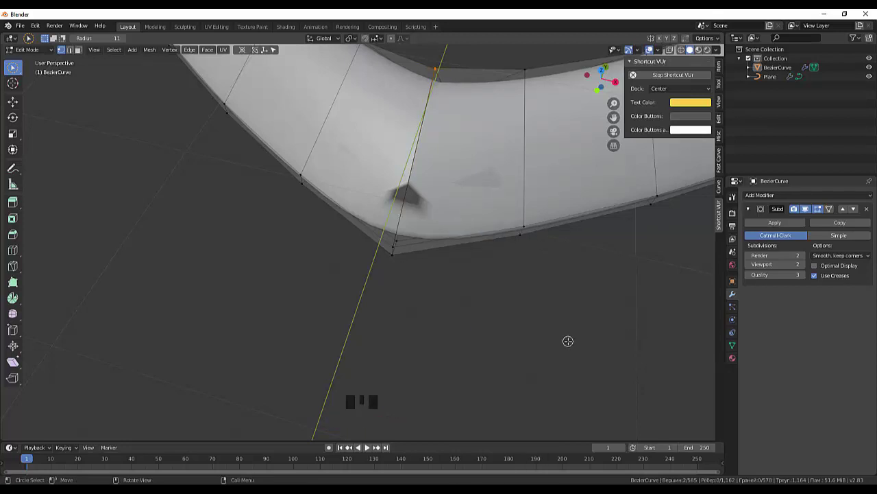
- Weld the tip vertices together, add a loop cut near the corner, and return to Object Mode
key(alt+m)
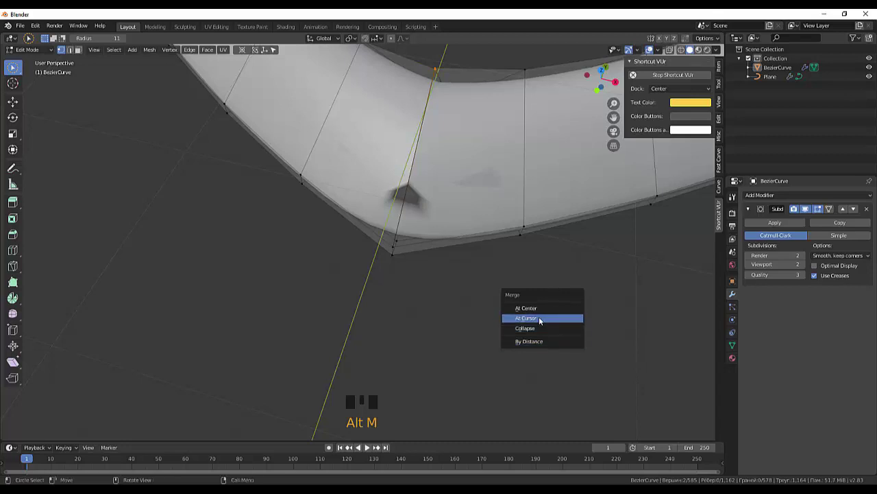
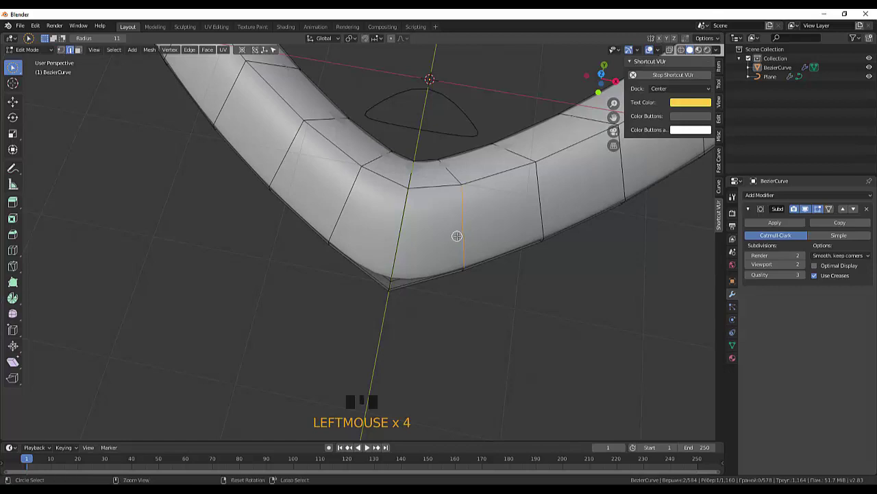
key(ctrl+r)
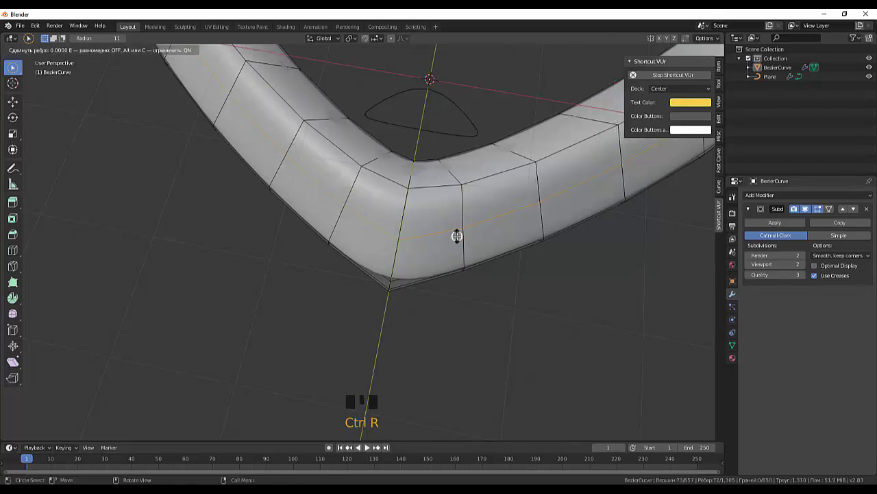
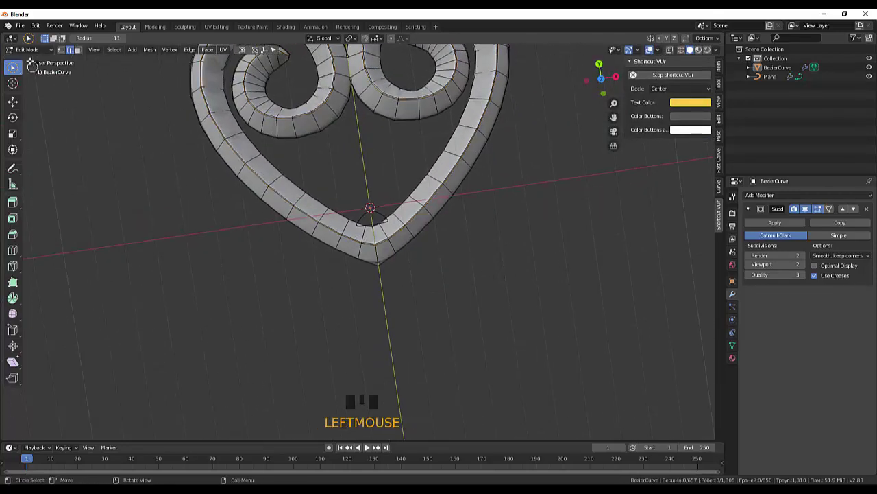
drag(60, 60, 120, 197)
scroll(down, 3)
drag(371, 338, 418, 272)
click(404, 233)
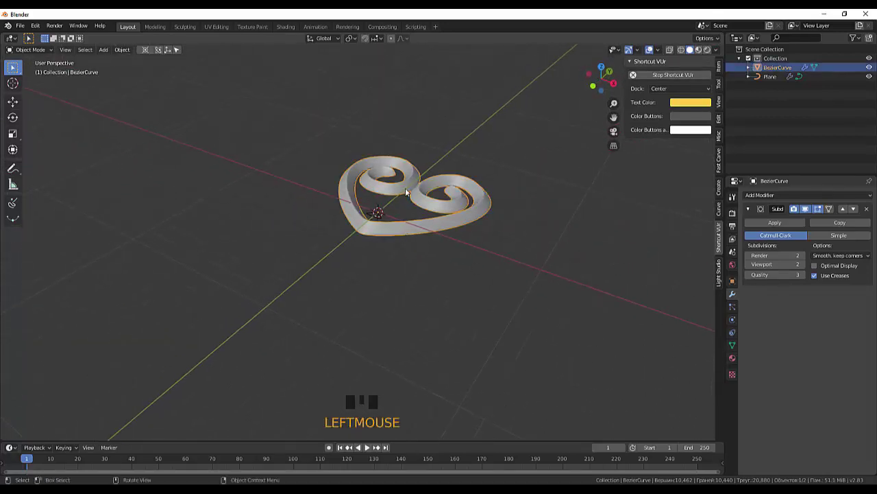
- Add a Mirror modifier to the smoothed heart
drag(124, 55, 487, 221)
scroll(down, 3)
drag(533, 266, 756, 317)
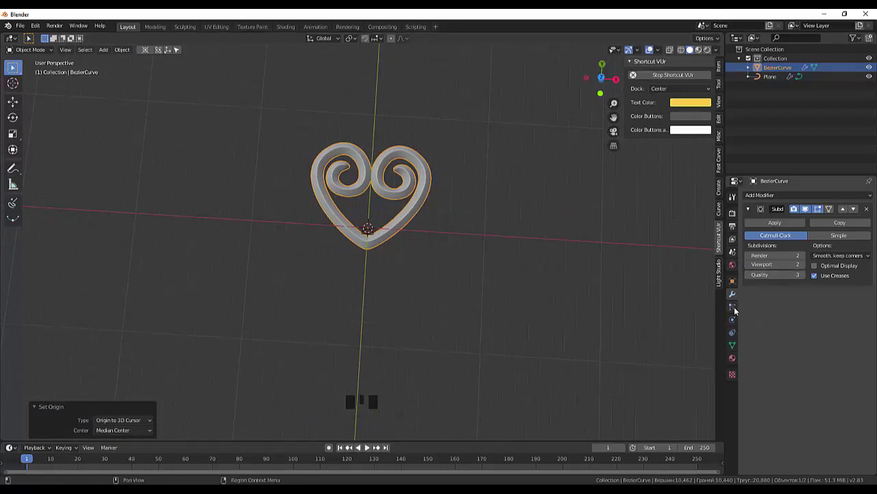
click(733, 298)
drag(760, 198, 754, 325)
click(752, 355)
- Set the mirror axis to Y only, forming a top-and-bottom double heart
click(753, 341)
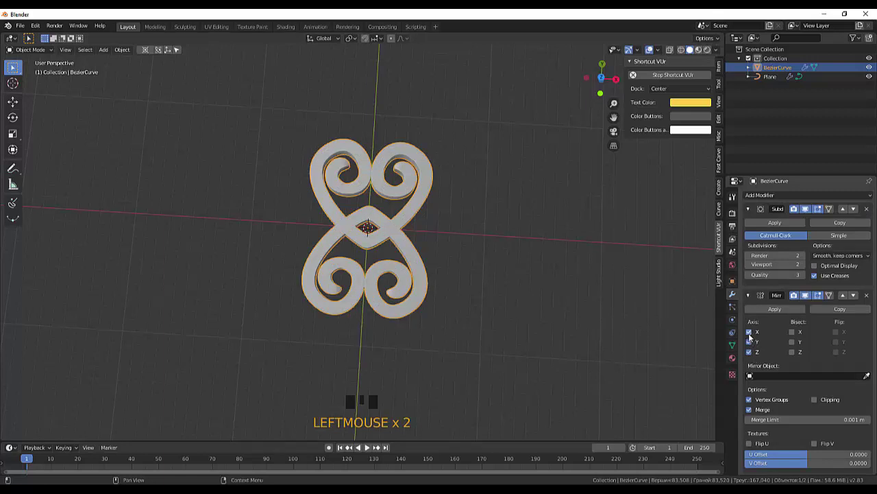
click(752, 334)
click(754, 355)
scroll(down, 3)
scroll(up, 3)
drag(526, 335, 515, 346)
scroll(up, 3)
scroll(down, 3)
scroll(down, 3)
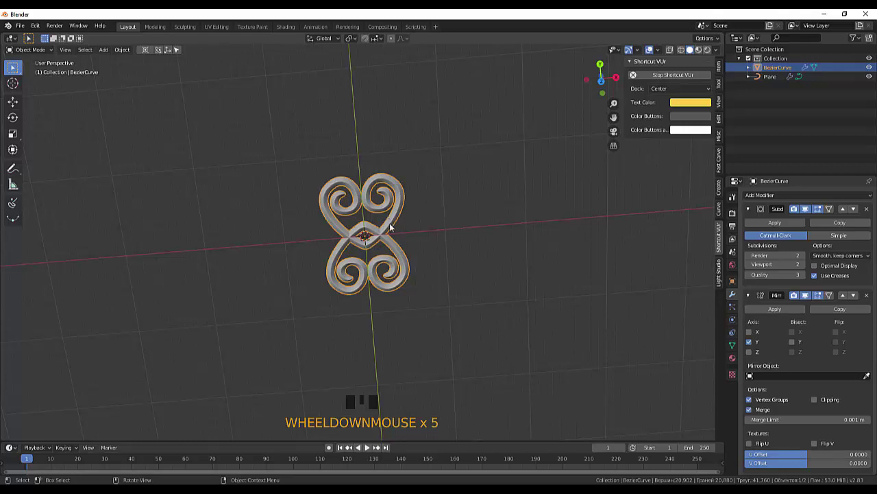
click(394, 229)
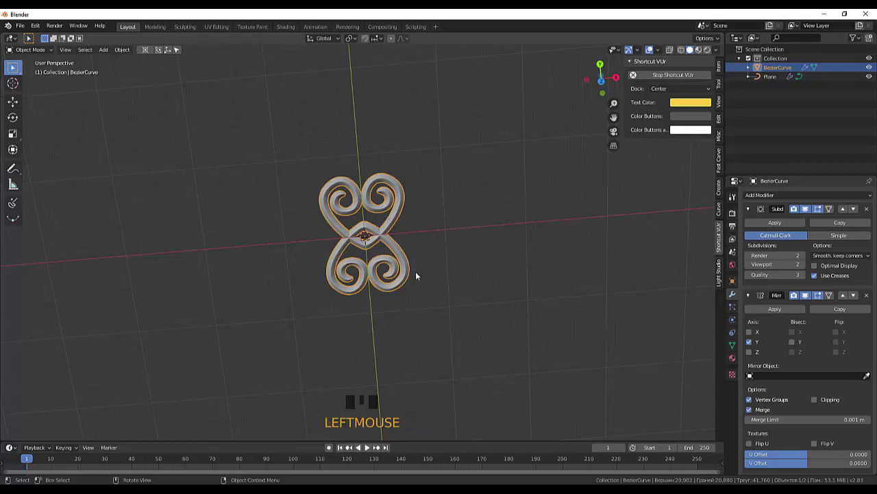
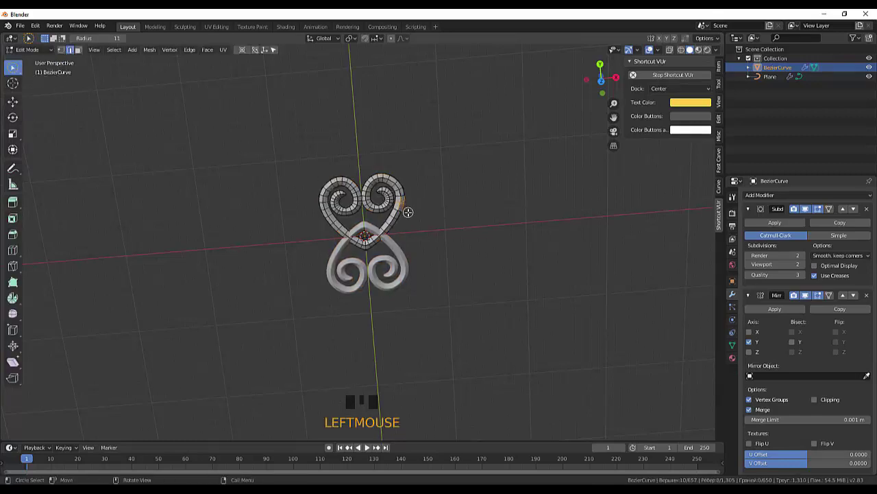
- Select the upper heart's linked geometry and start moving it toward the centre
key(l)
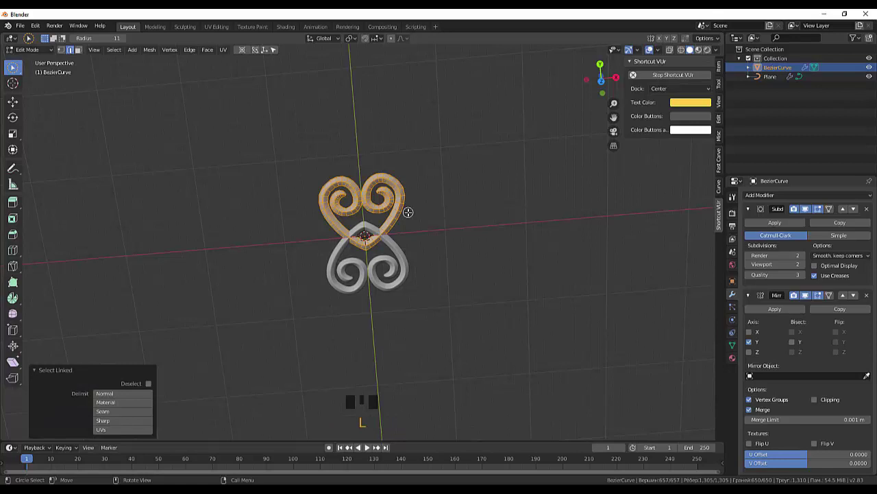
key(g)
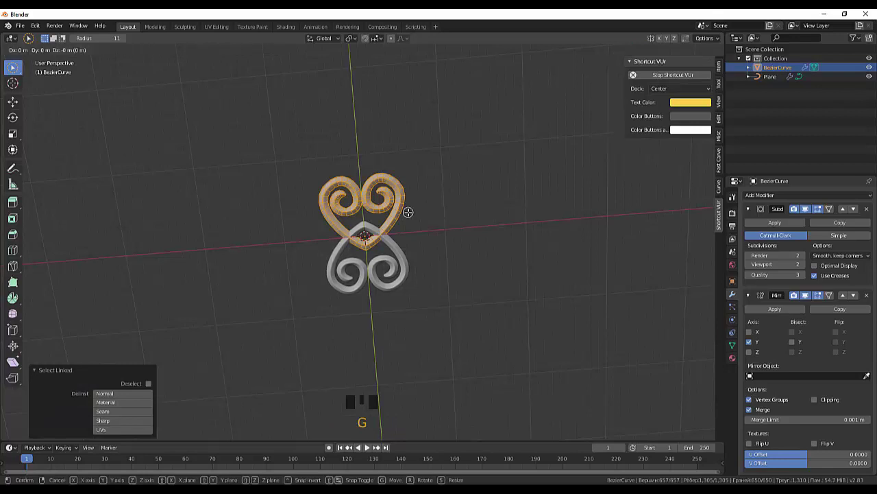
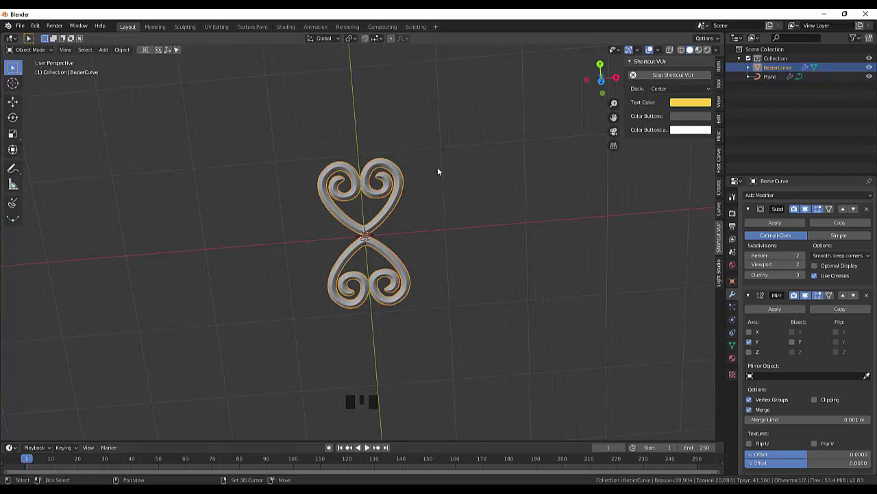
- Duplicate the heart pair rotated 90° into a four-heart cross and head into Edit Mode
key(shift+d)
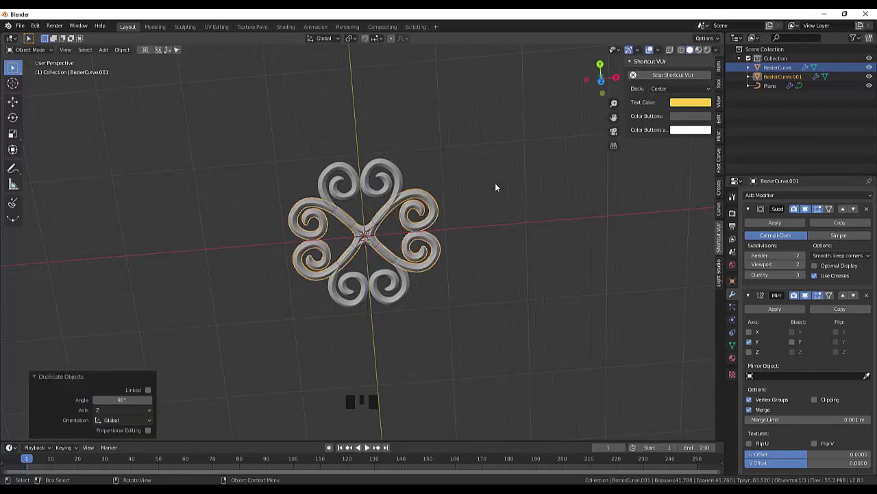
scroll(down, 3)
click(494, 191)
scroll(down, 3)
scroll(up, 3)
scroll(down, 3)
scroll(down, 3)
scroll(up, 3)
click(486, 210)
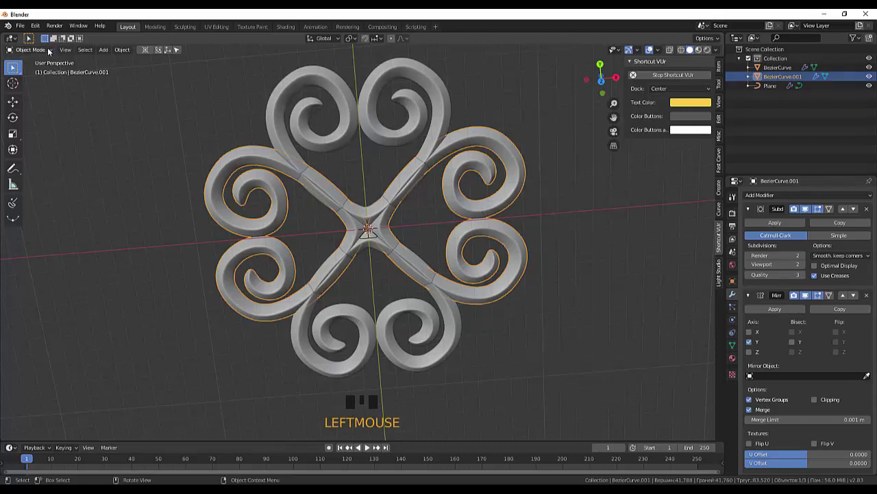
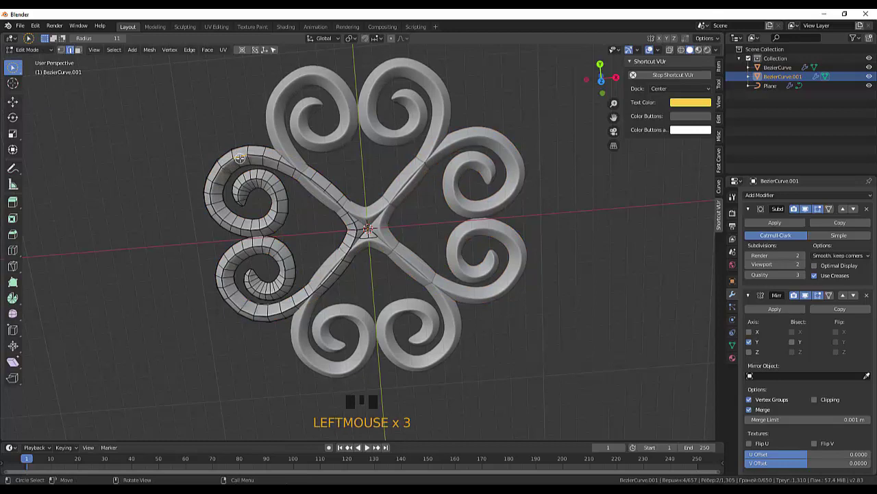
- Select the left heart's linked geometry and shift it outward so tips meet at centre
key(l)
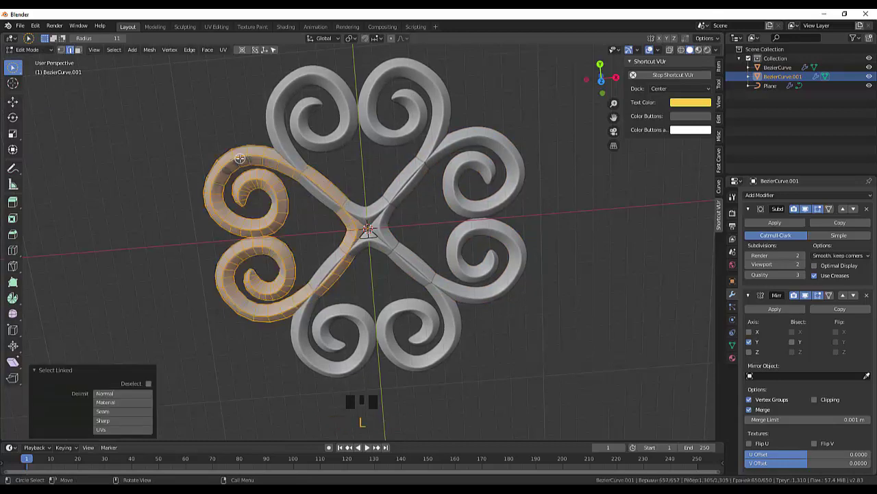
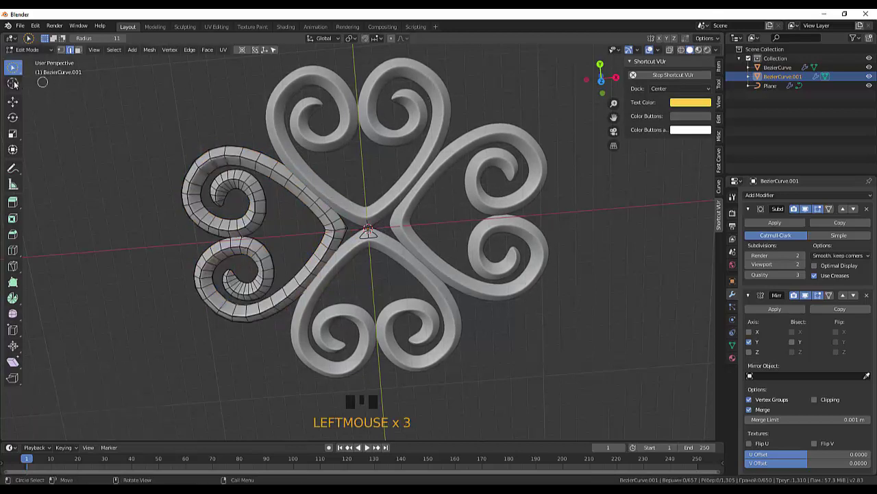
drag(29, 55, 382, 74)
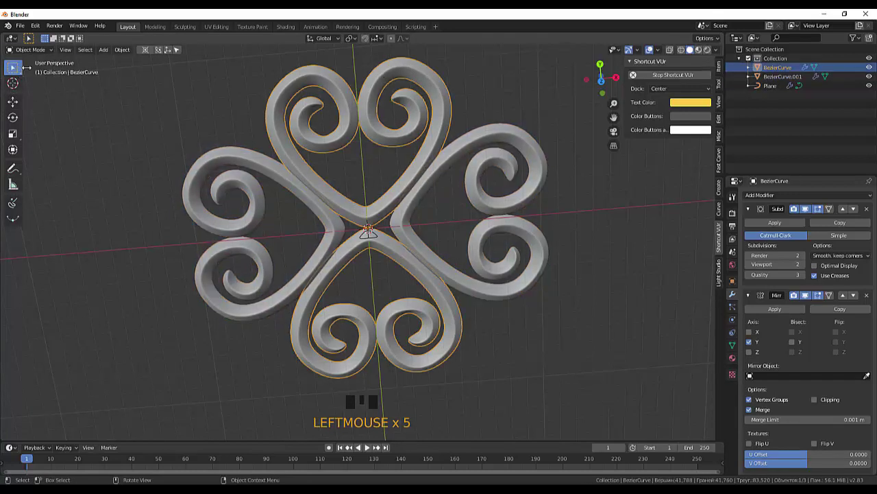
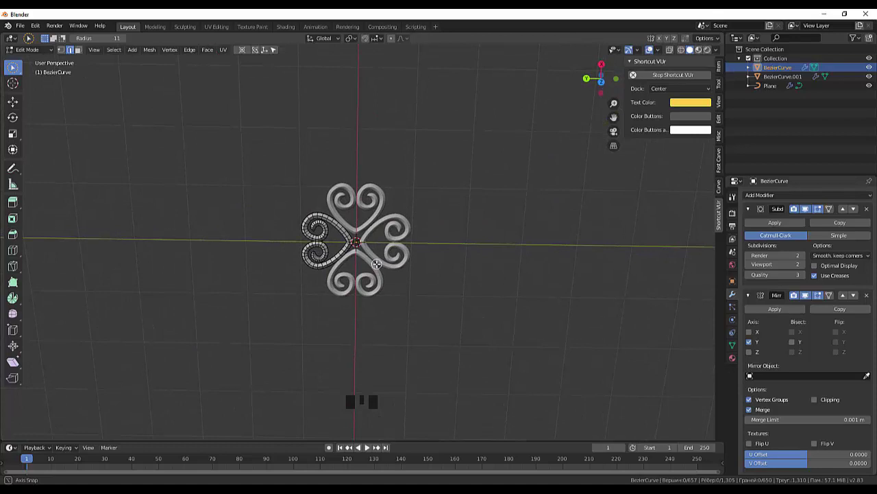
scroll(up, 3)
scroll(up, 3)
scroll(down, 3)
scroll(down, 3)
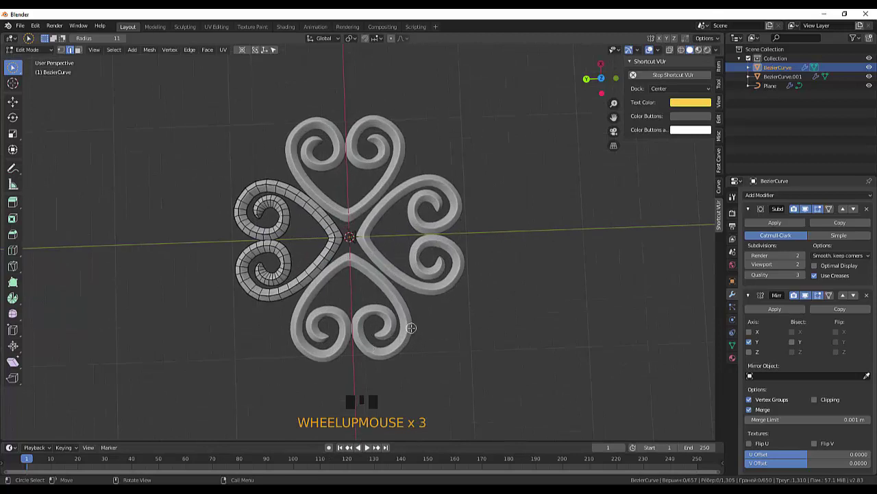
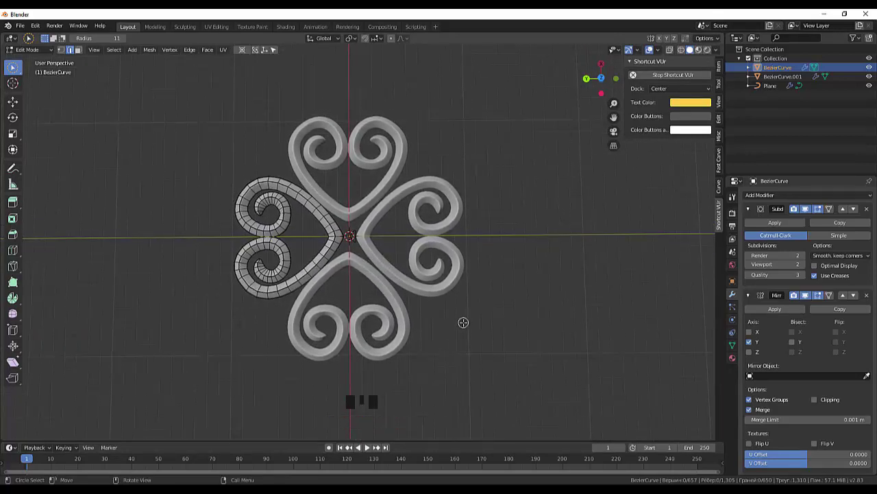
scroll(down, 3)
scroll(up, 3)
scroll(down, 3)
scroll(up, 3)
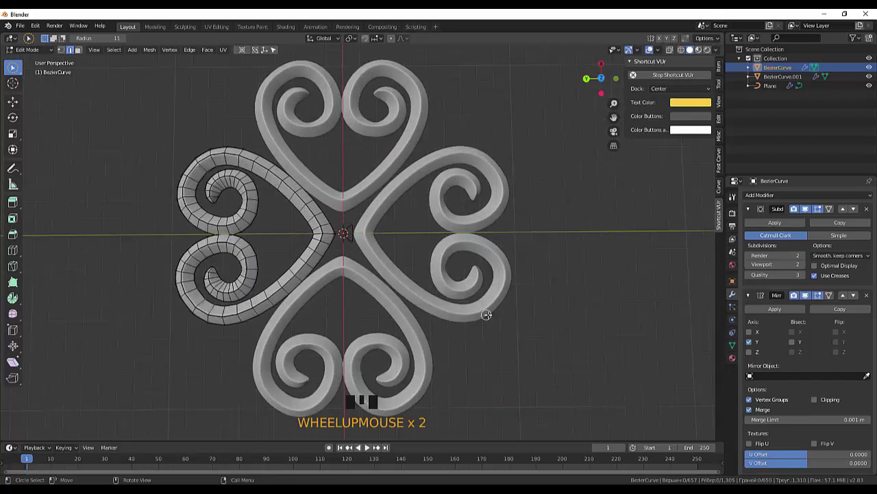